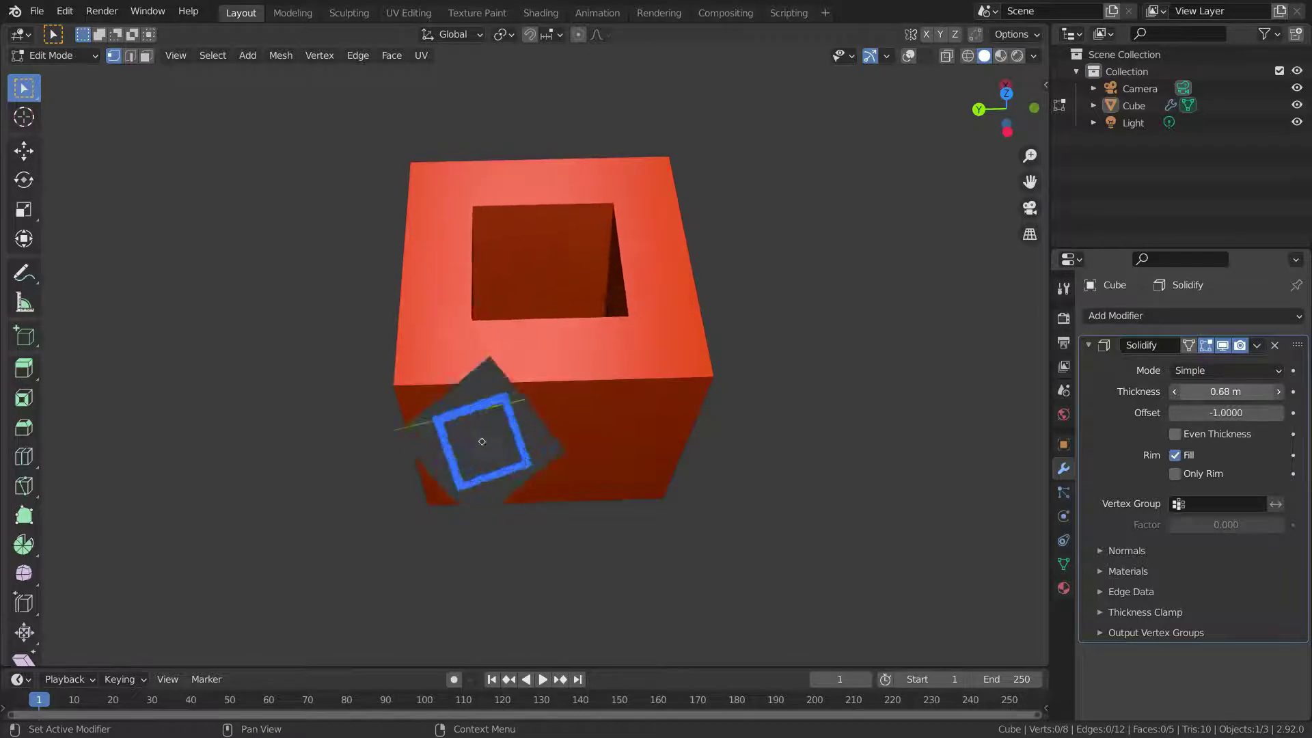
- Add a single mesh plane in the fresh scene and enter mesh editing on it
key(shift+a)
scroll(up, 3)
key(Tab)
click(429, 361)
- Extrude one plane edge upward along Z into a wall forming an L, then deselect
middle_click(576, 499)
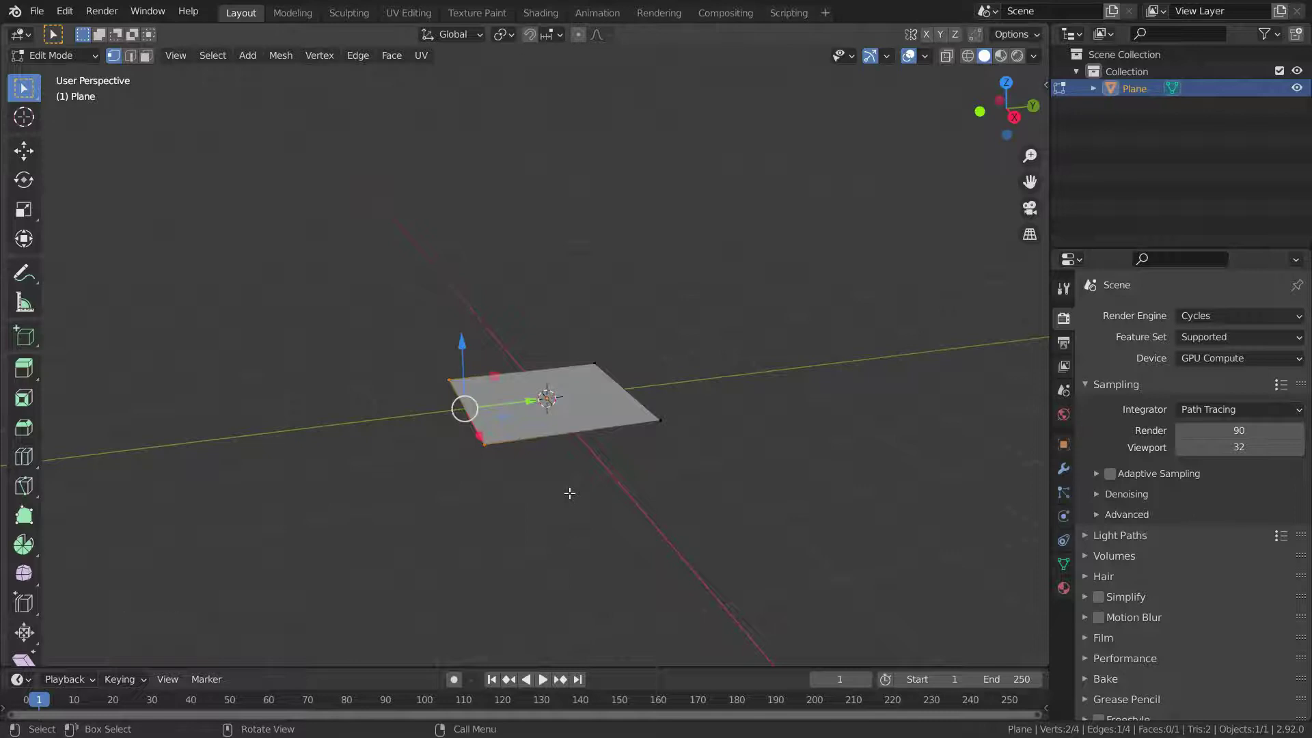
key(e)
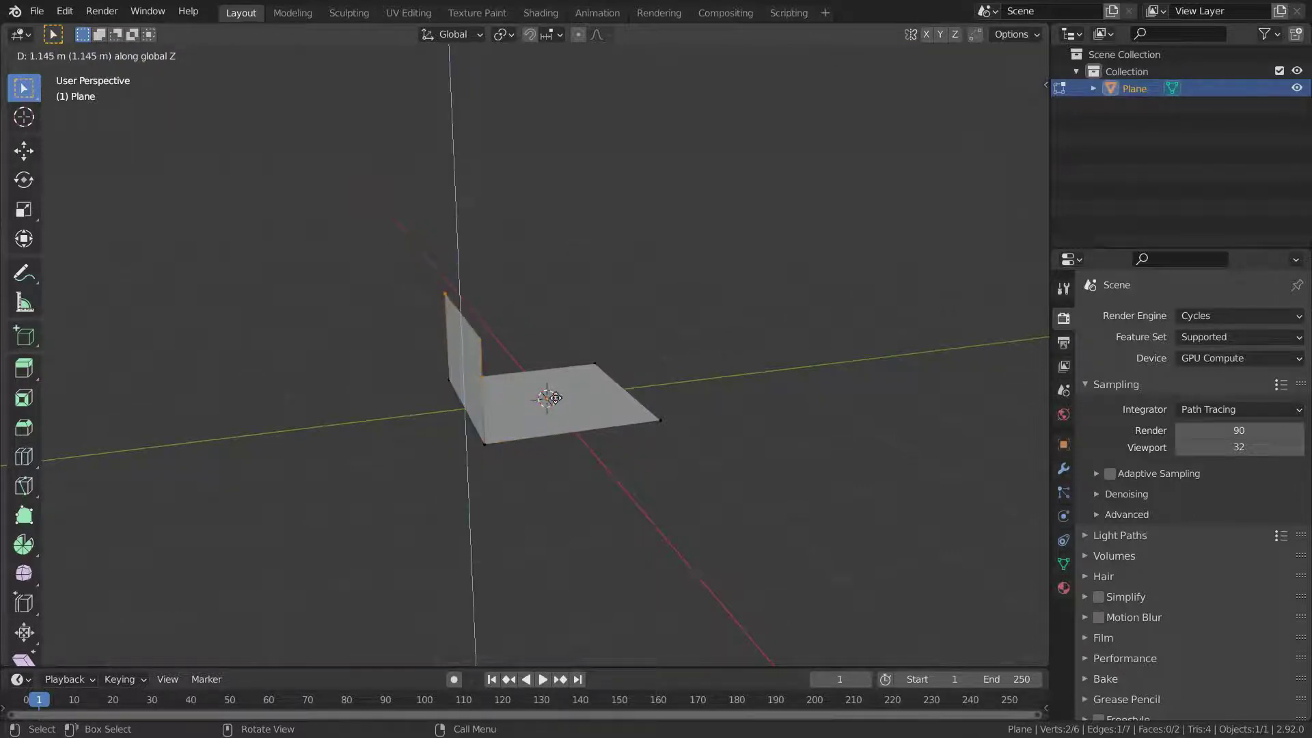
middle_click(656, 476)
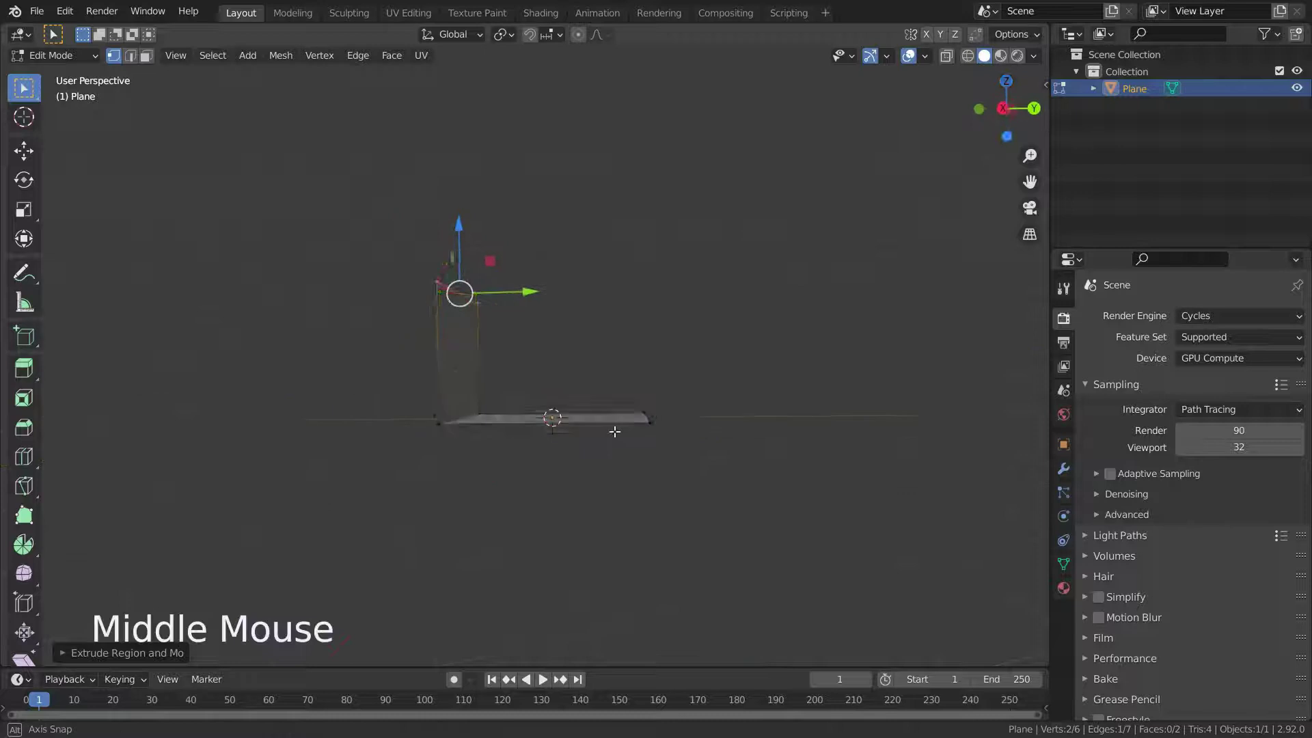
click(719, 476)
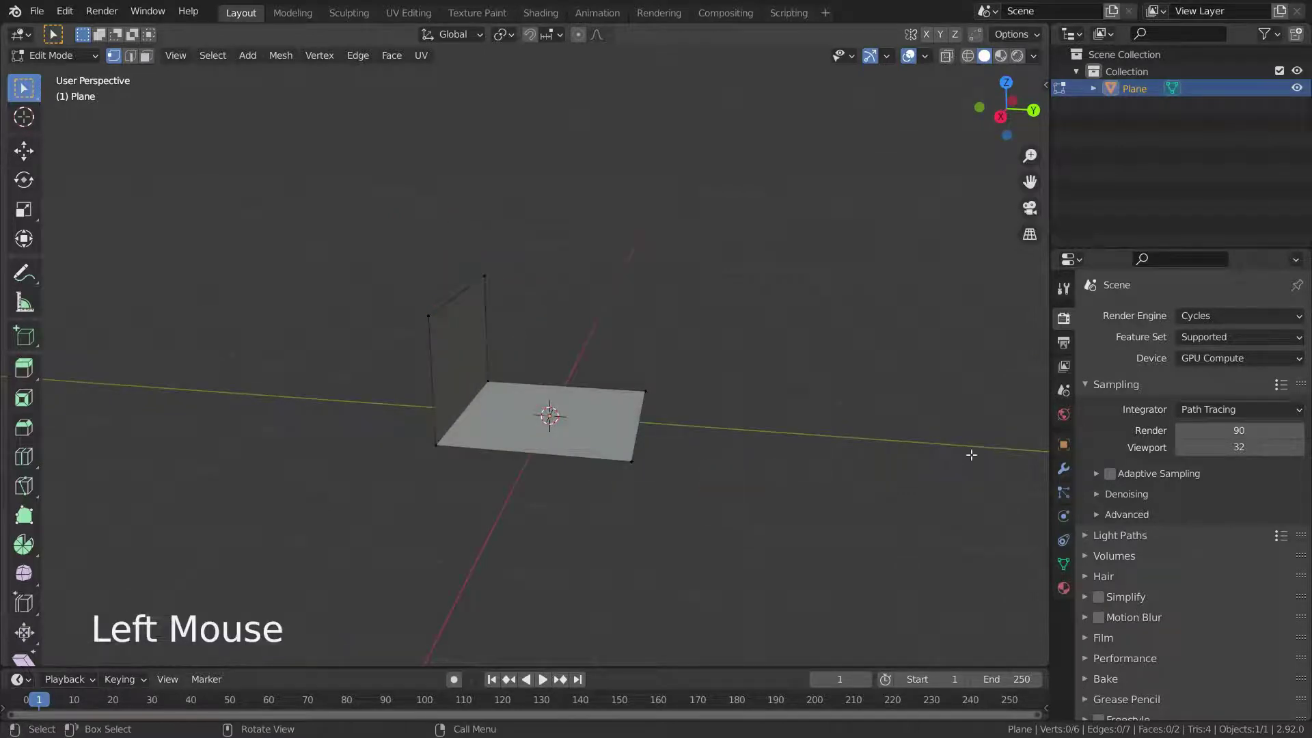
click(1067, 474)
- Add a Solidify modifier to the L plane with Thickness -0.46 m
click(1122, 319)
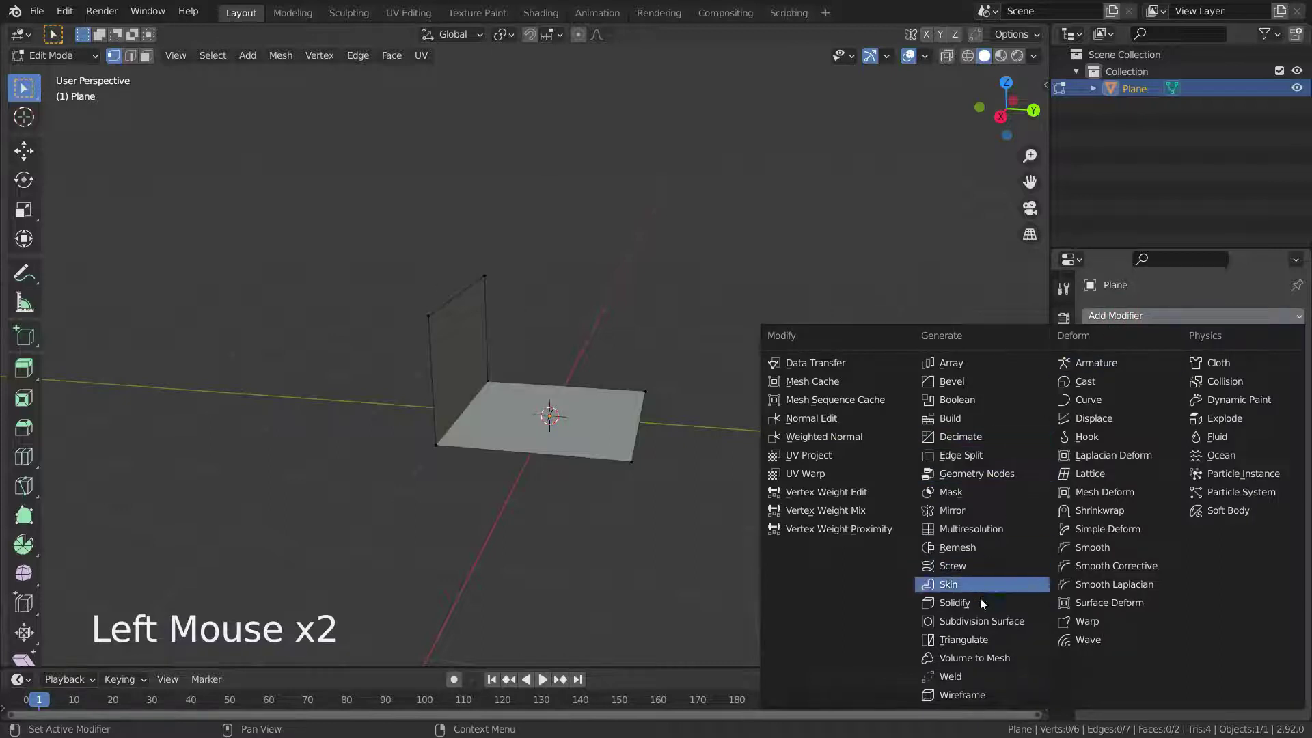
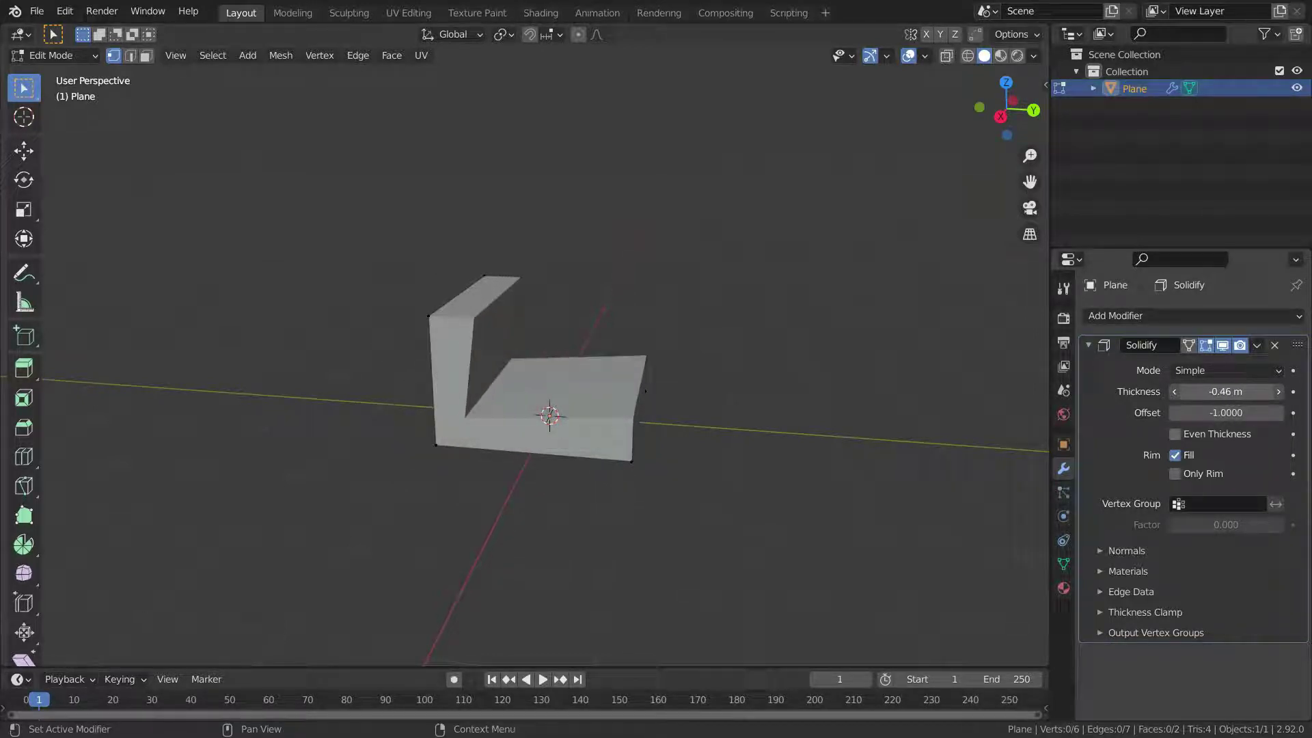
scroll(up, 3)
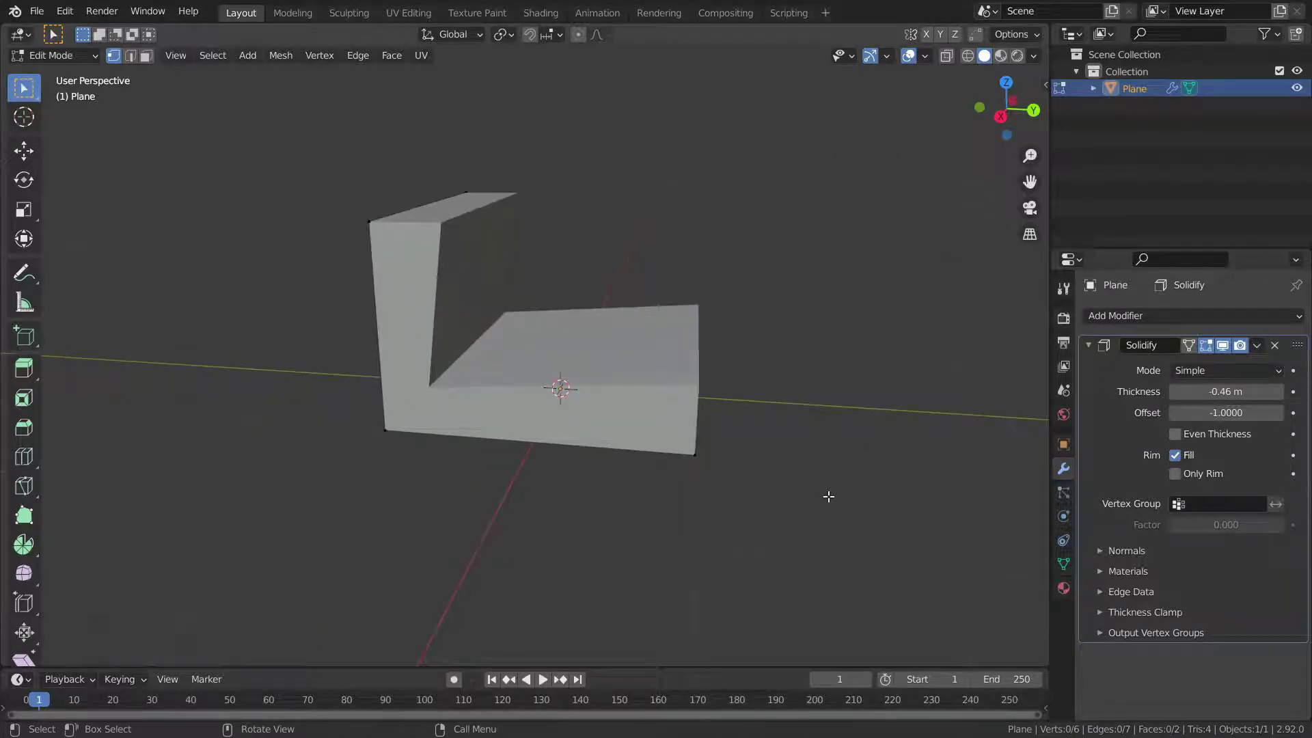
- Enable Even Thickness and drag the Solidify Offset from -1 toward 0, viewed from the right
key(KP_3)
scroll(up, 3)
scroll(up, 3)
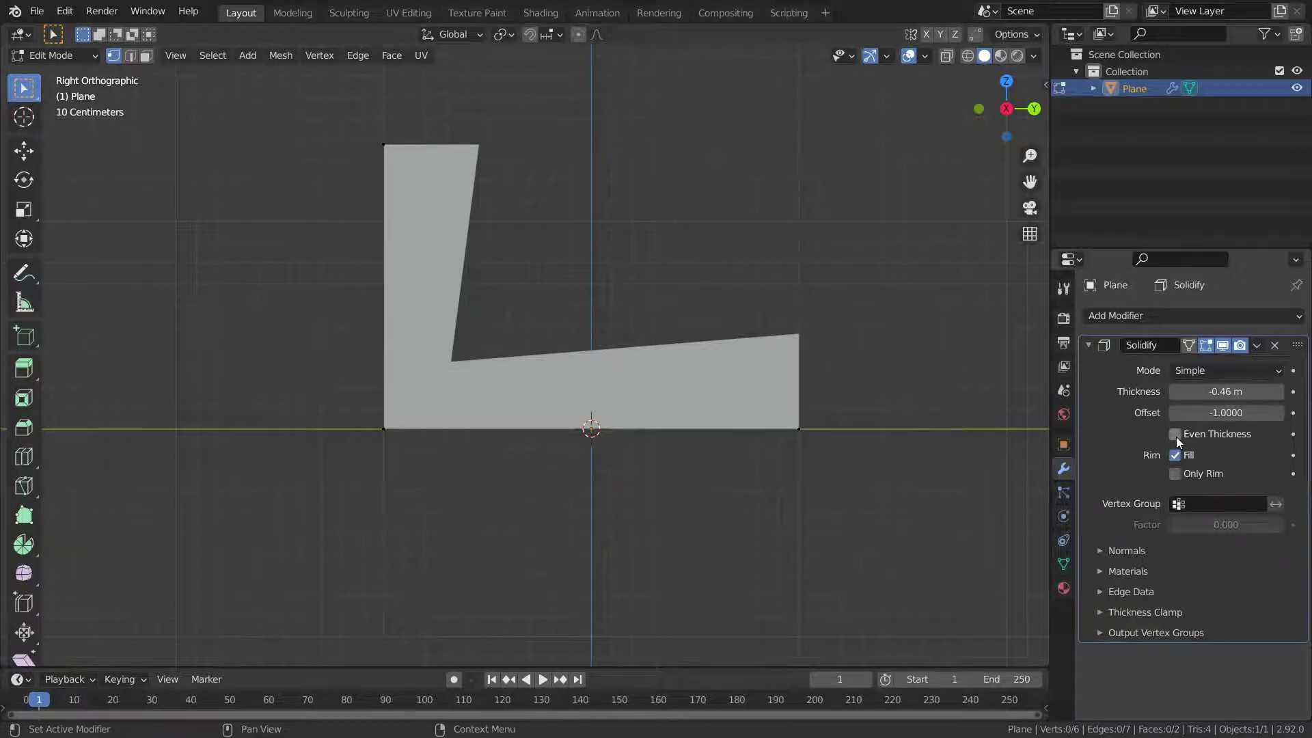
click(1178, 442)
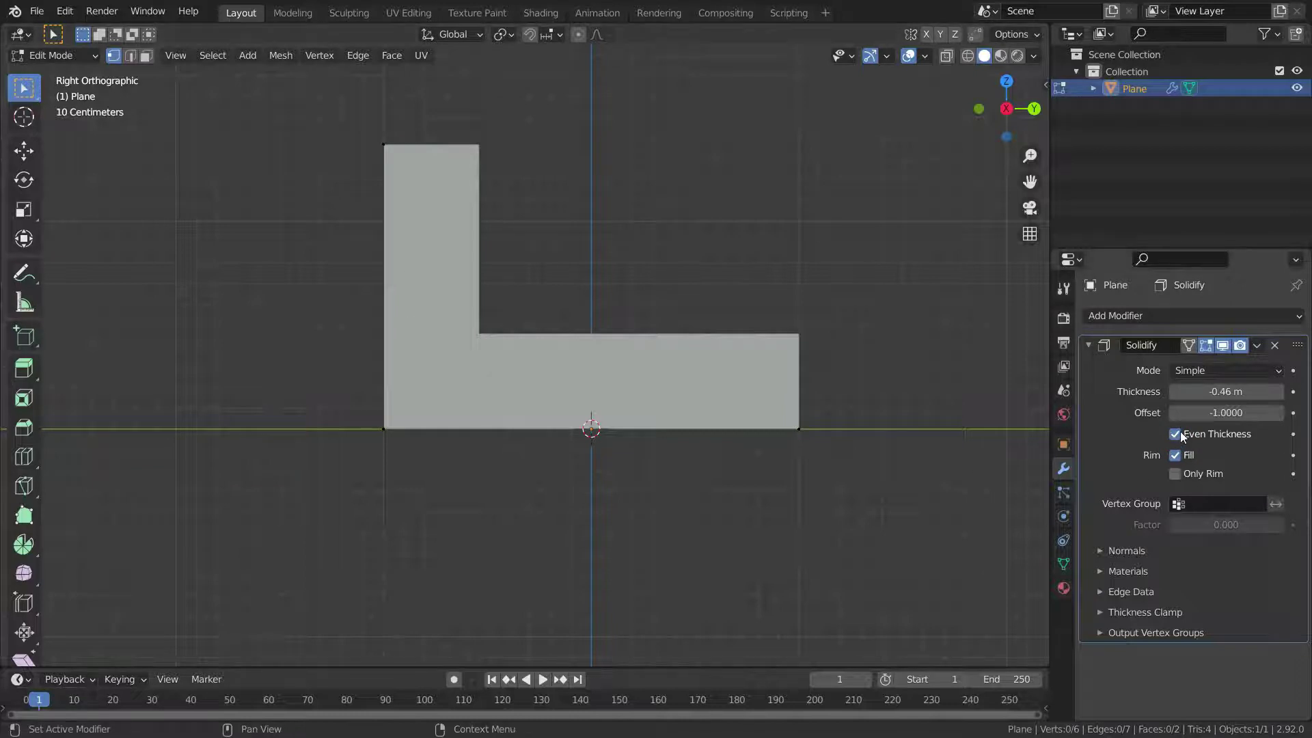
click(1182, 436)
click(1182, 436)
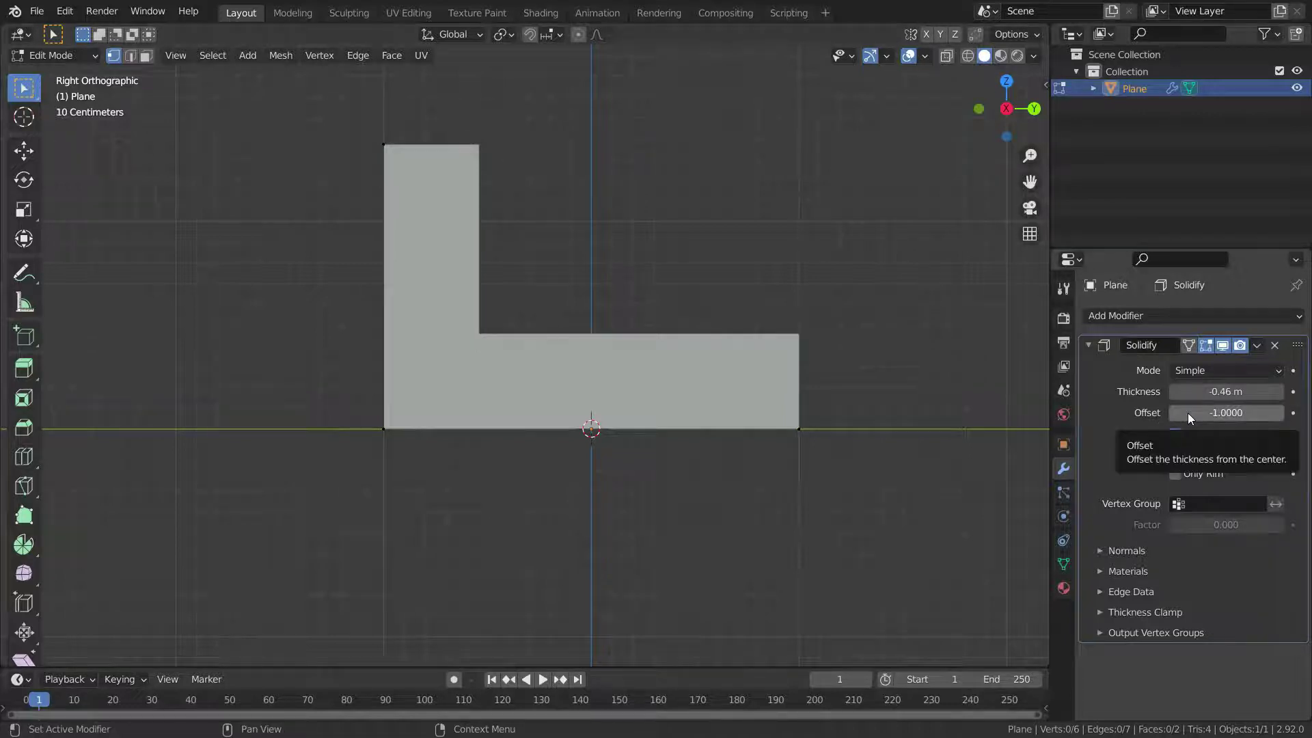
click(1189, 418)
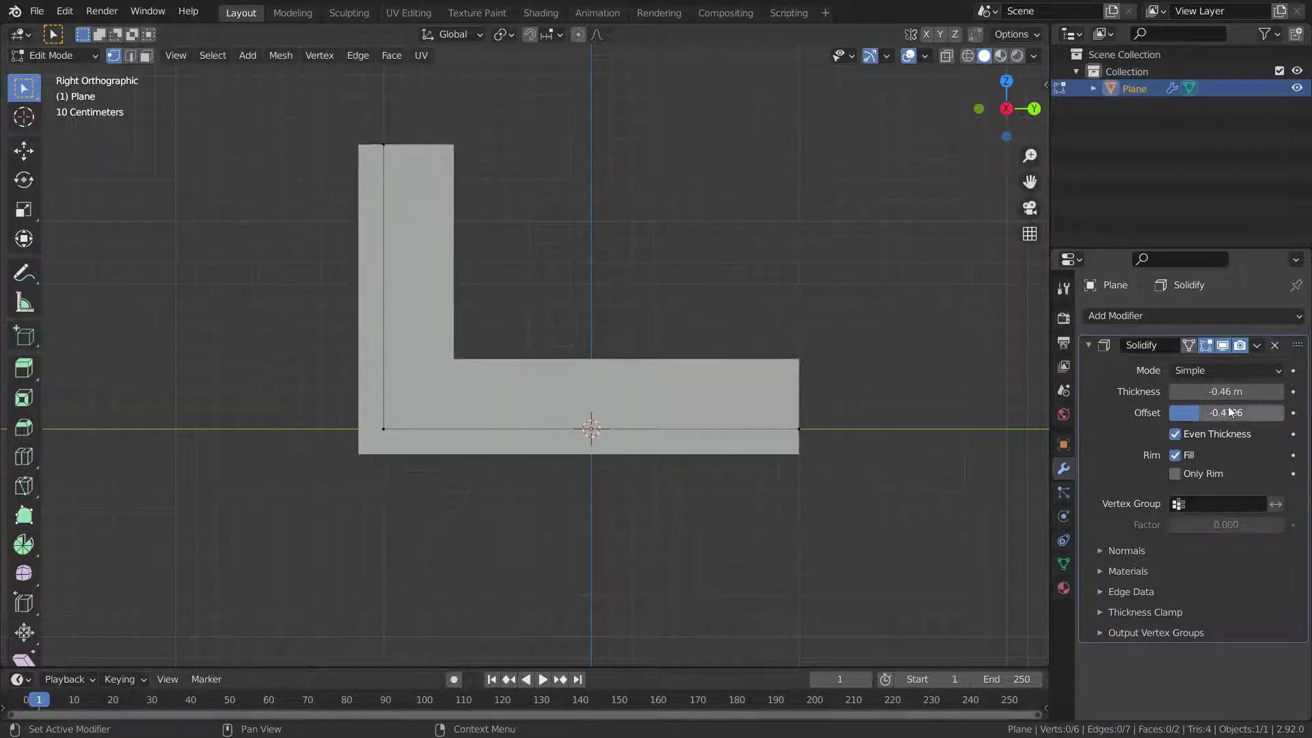
- Set Offset to 0 and toggle Rim Fill off and on to compare the unfilled sheets
click(1229, 413)
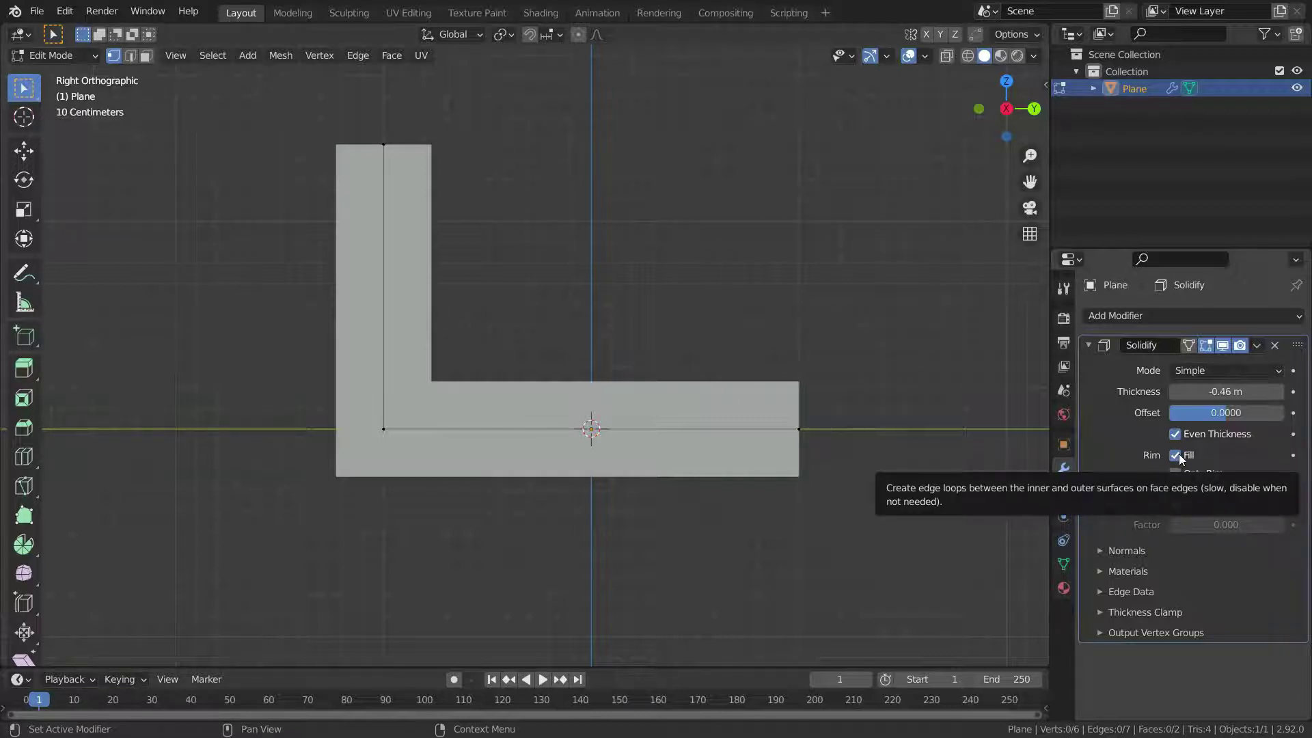
click(1182, 456)
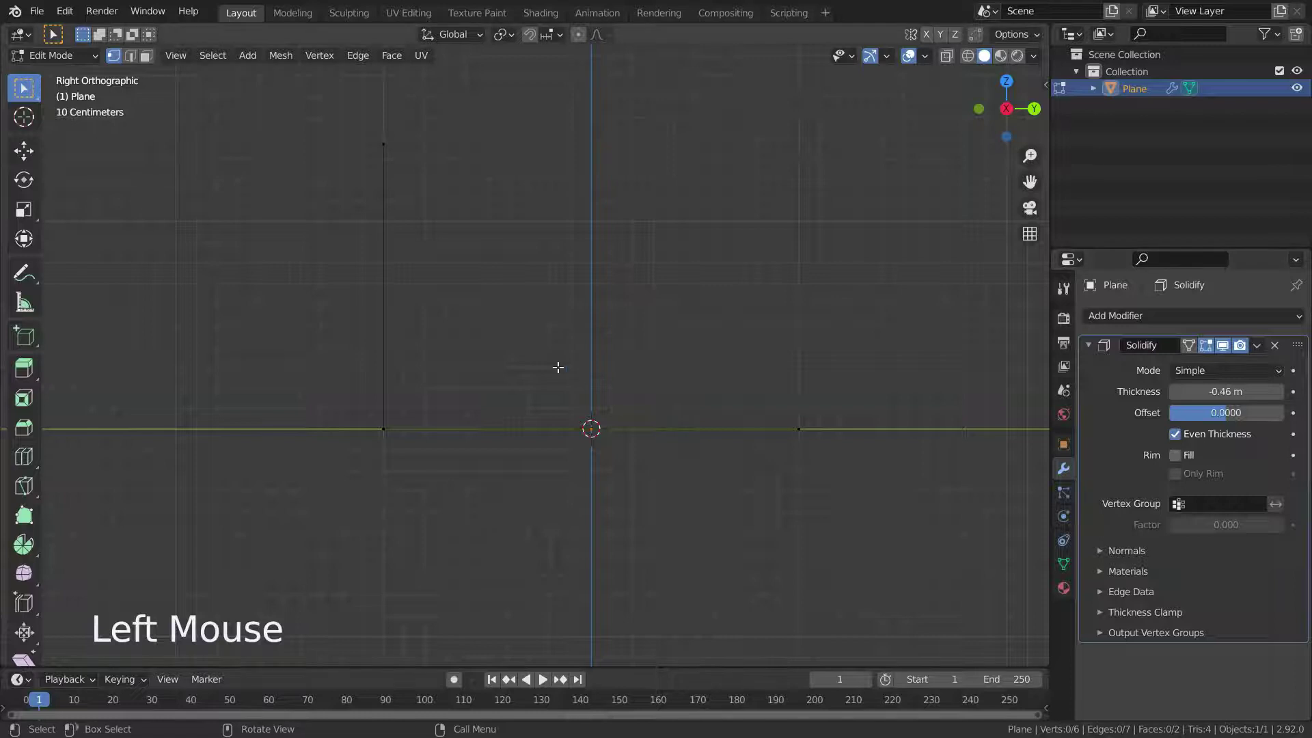
middle_click(559, 363)
scroll(down, 3)
middle_click(538, 407)
scroll(up, 3)
middle_click(498, 394)
middle_click(505, 397)
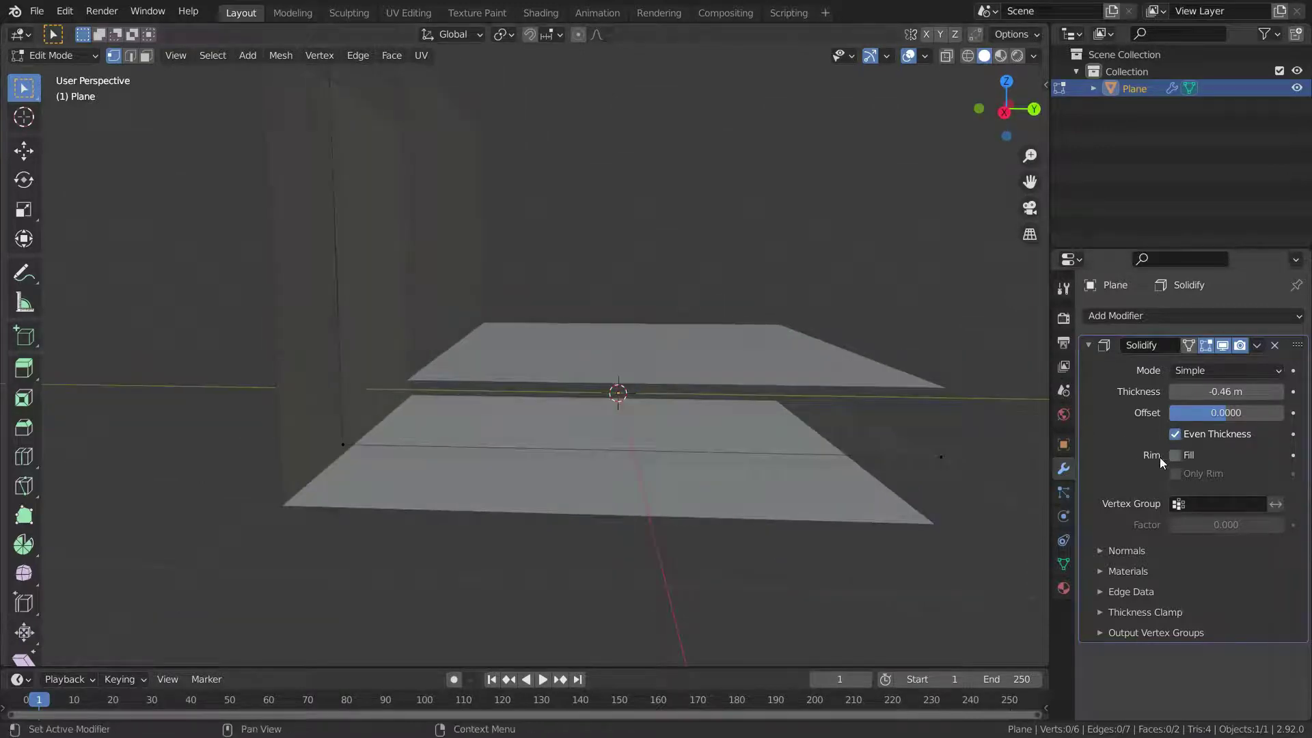
click(1174, 463)
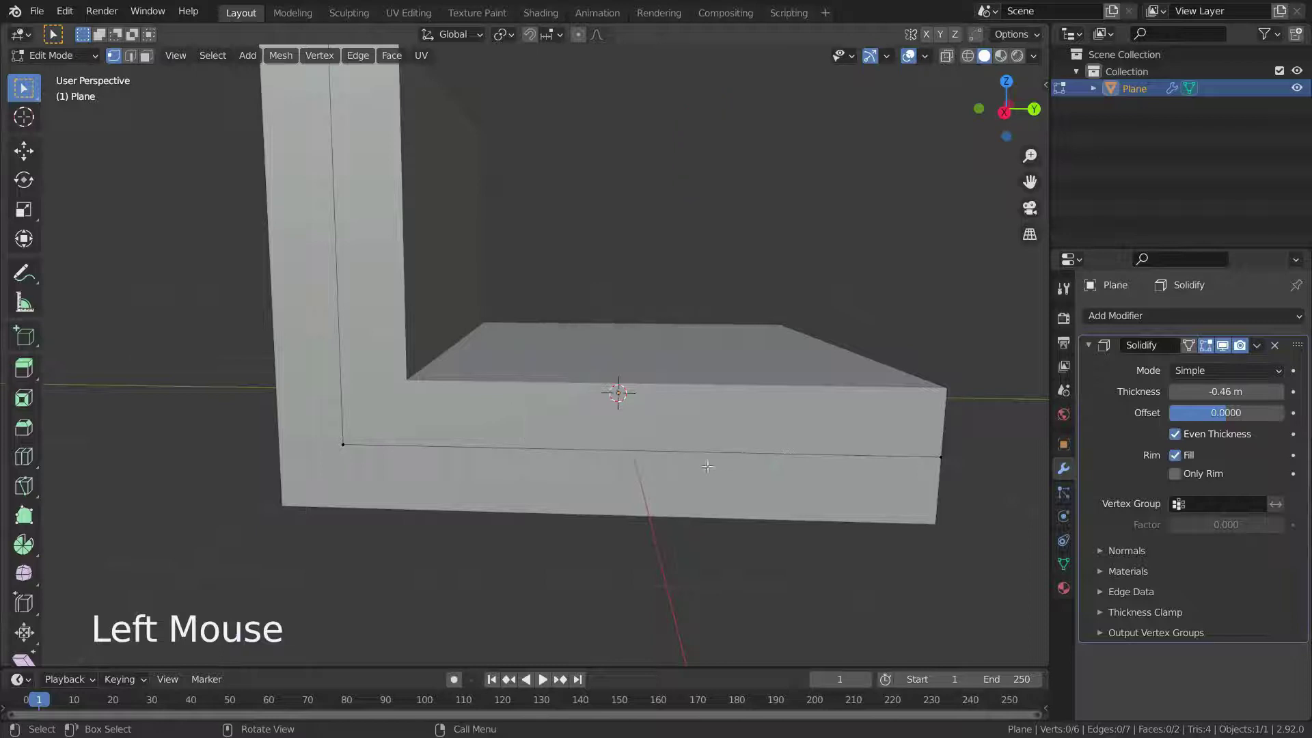
scroll(down, 3)
scroll(up, 3)
click(1179, 458)
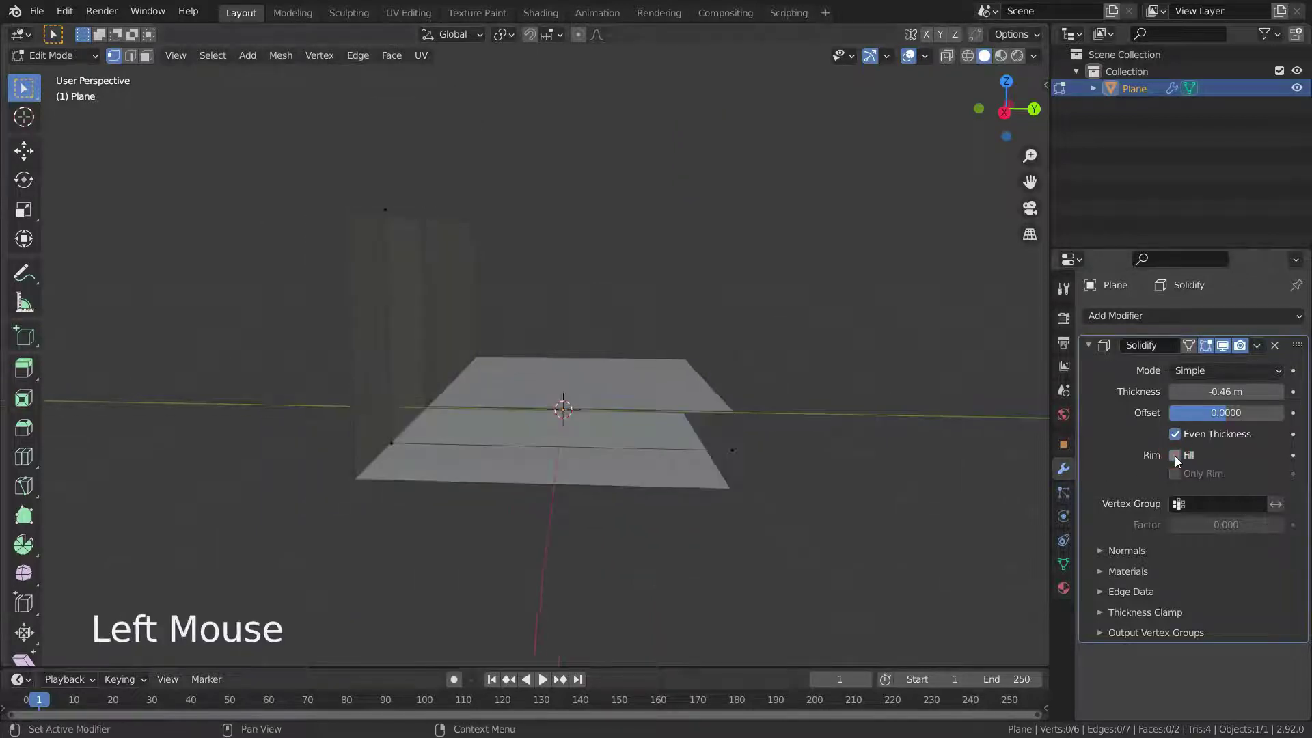
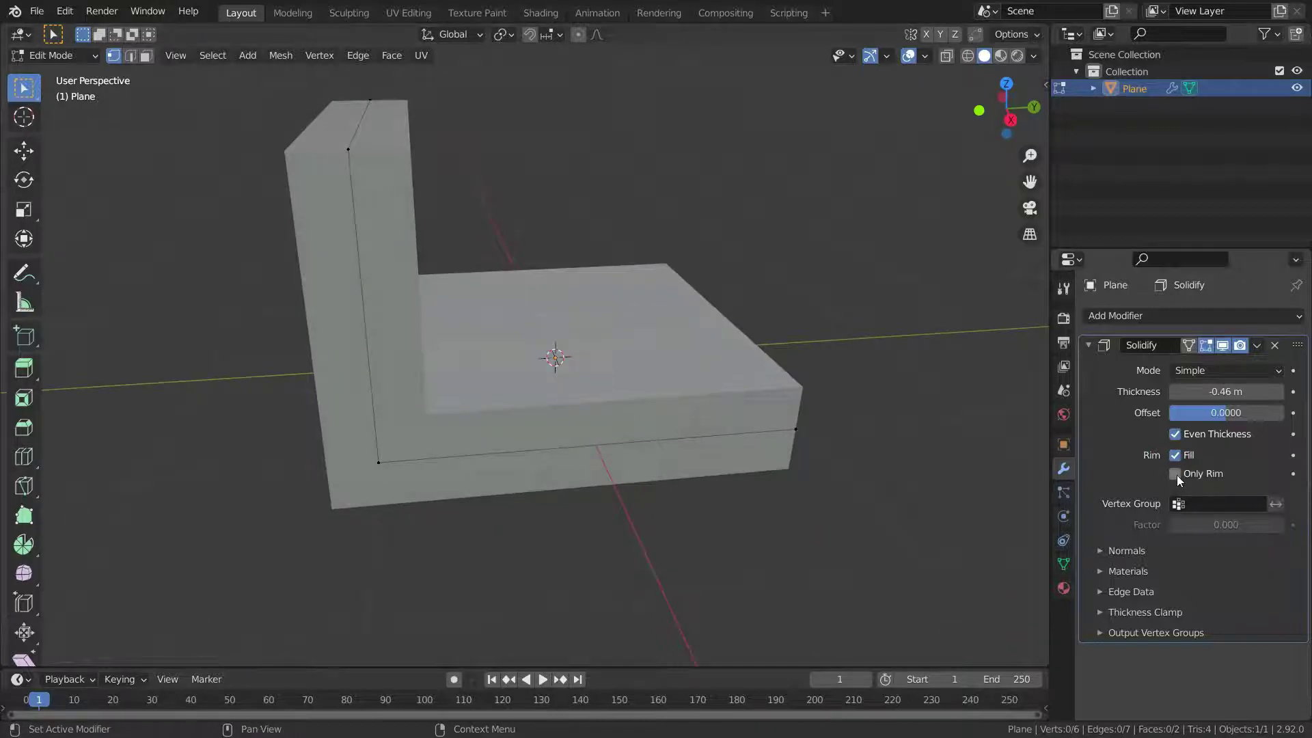
- Enable Only Rim so Solidify generates just the rim walls, toggling it to compare
click(1183, 483)
middle_click(487, 442)
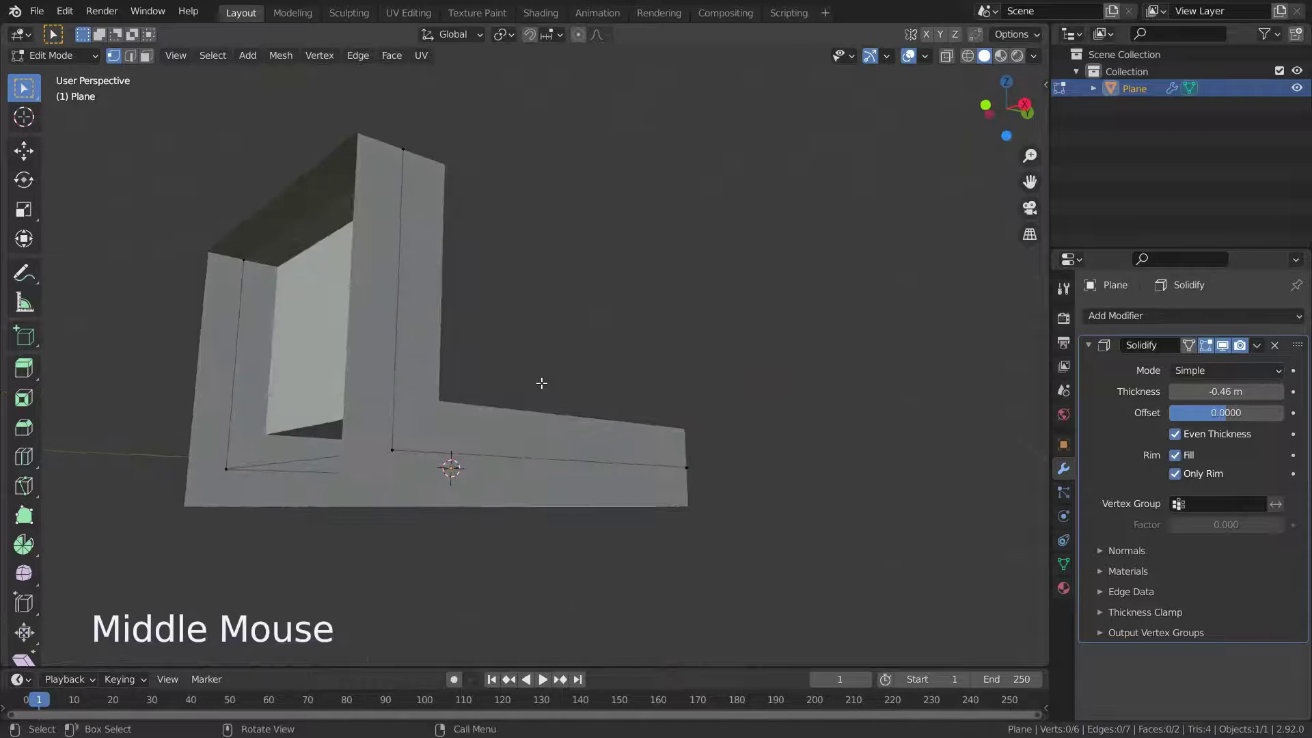
scroll(down, 3)
scroll(up, 3)
scroll(down, 3)
middle_click(544, 385)
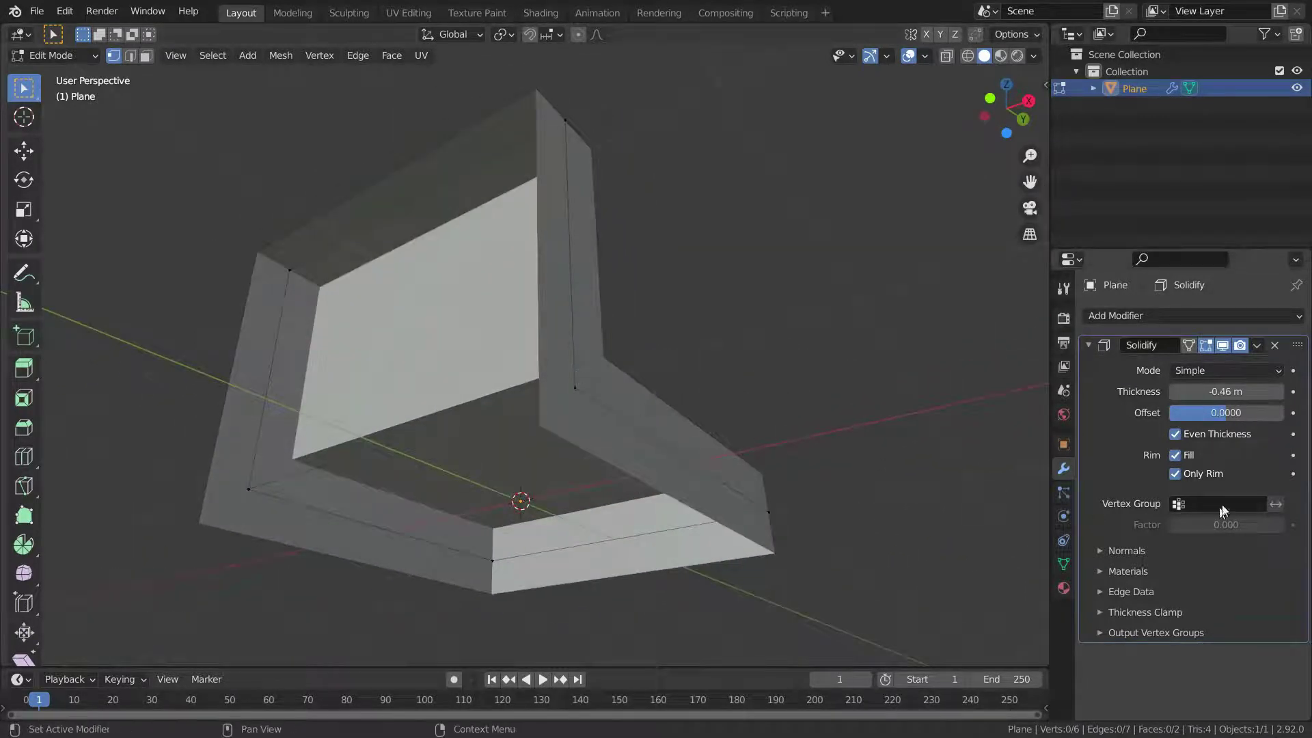
click(1180, 478)
click(1179, 478)
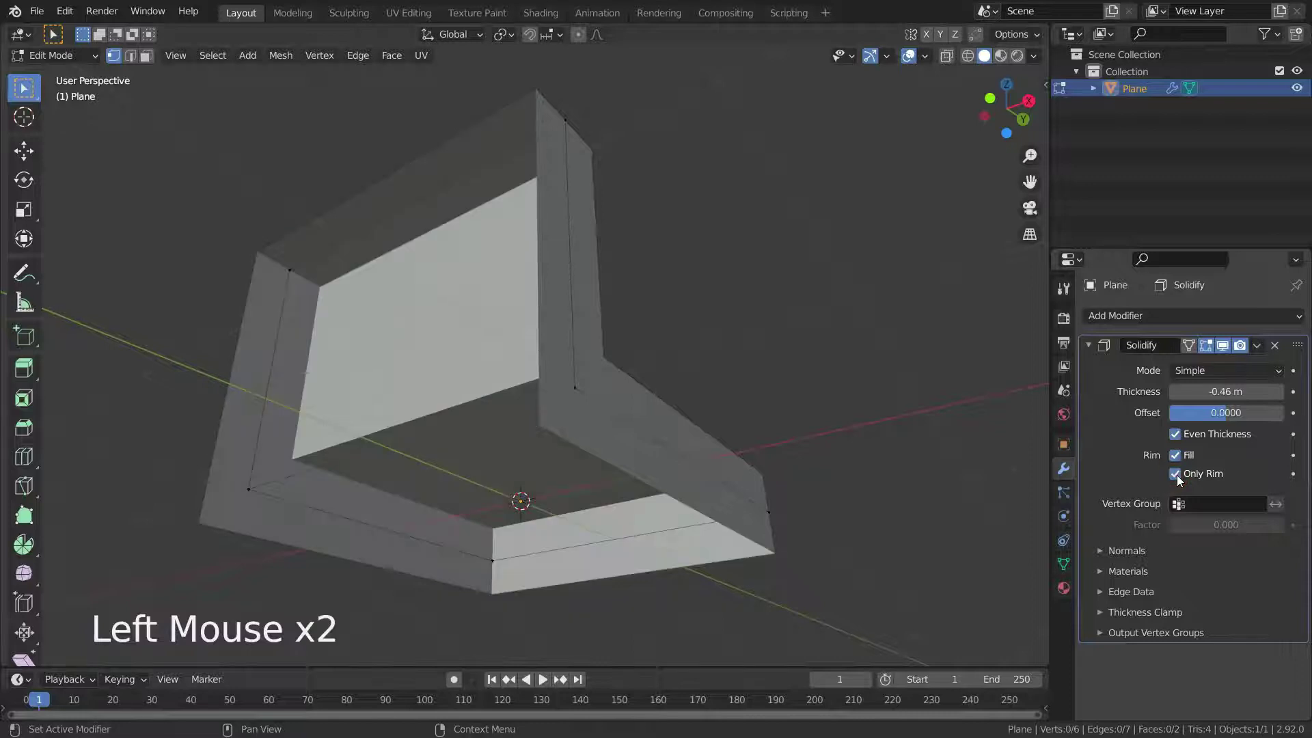
click(1180, 478)
click(1182, 484)
middle_click(727, 458)
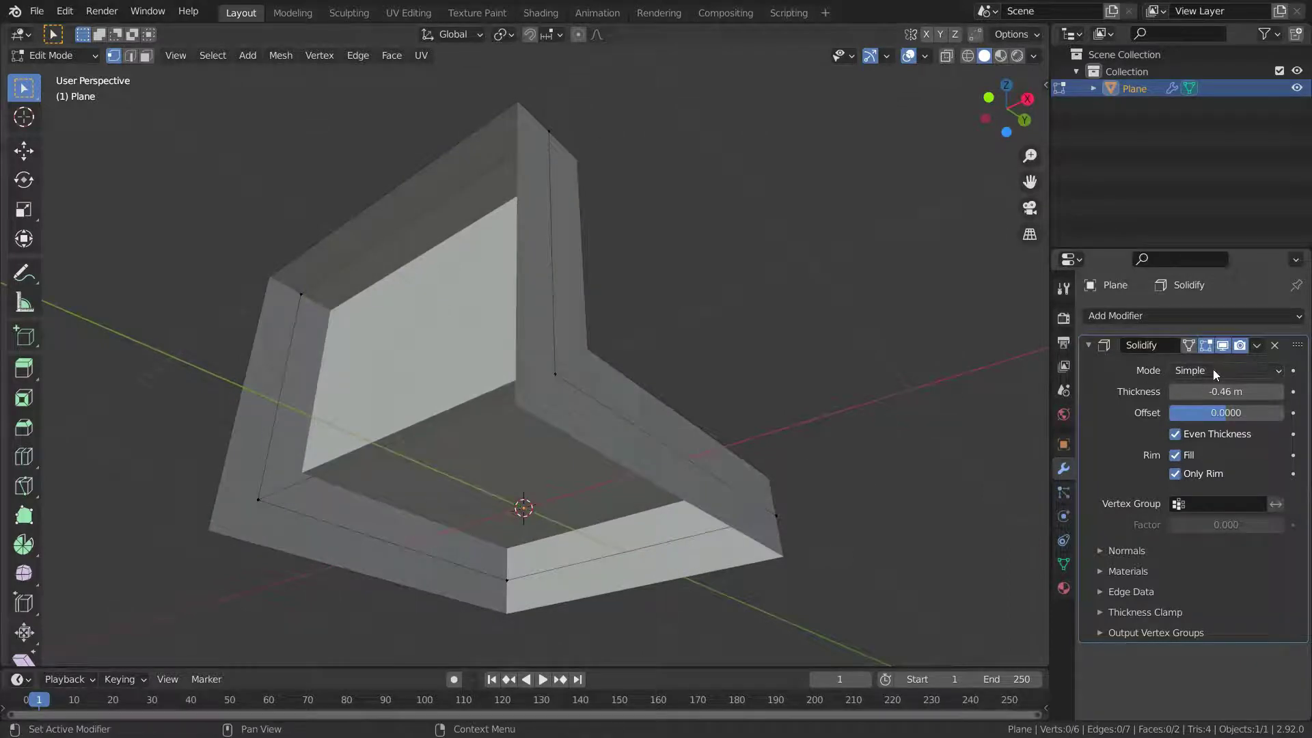
- Try Complex mode, then switch Only Rim off with Fill kept on for a closed solid
click(1216, 374)
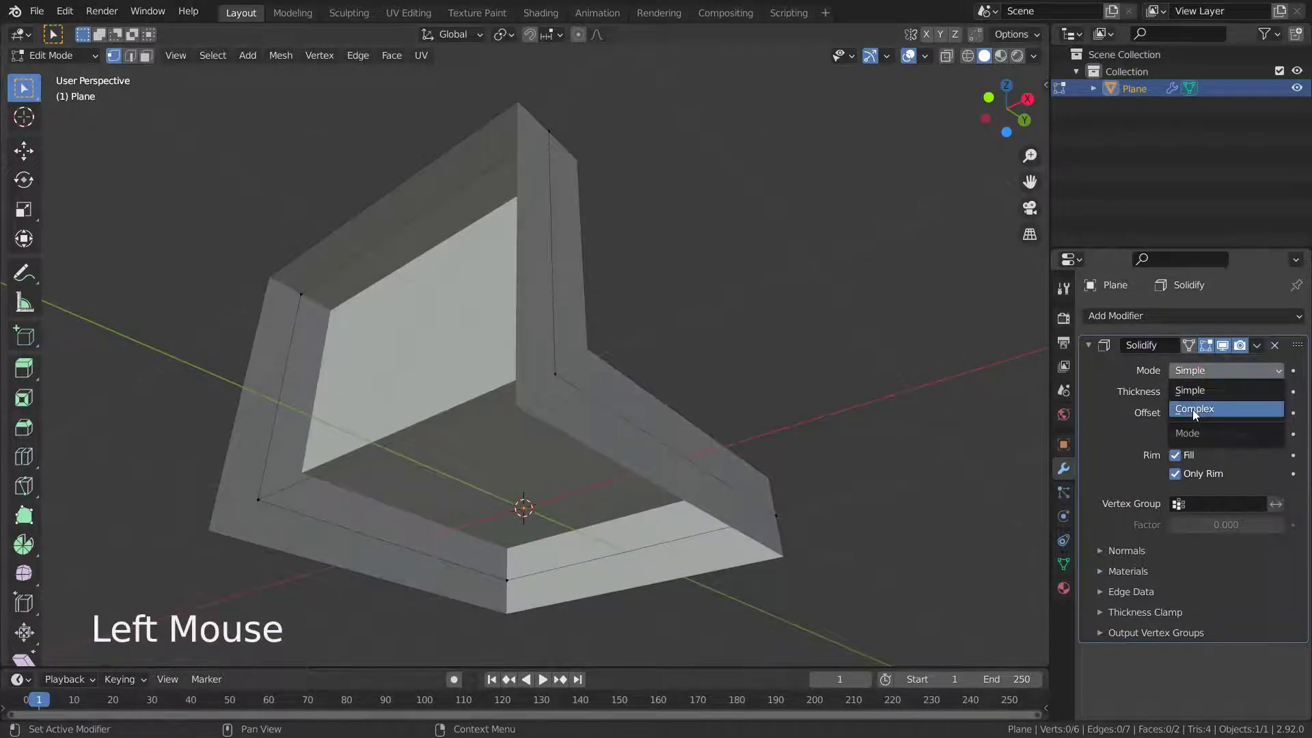
middle_click(671, 473)
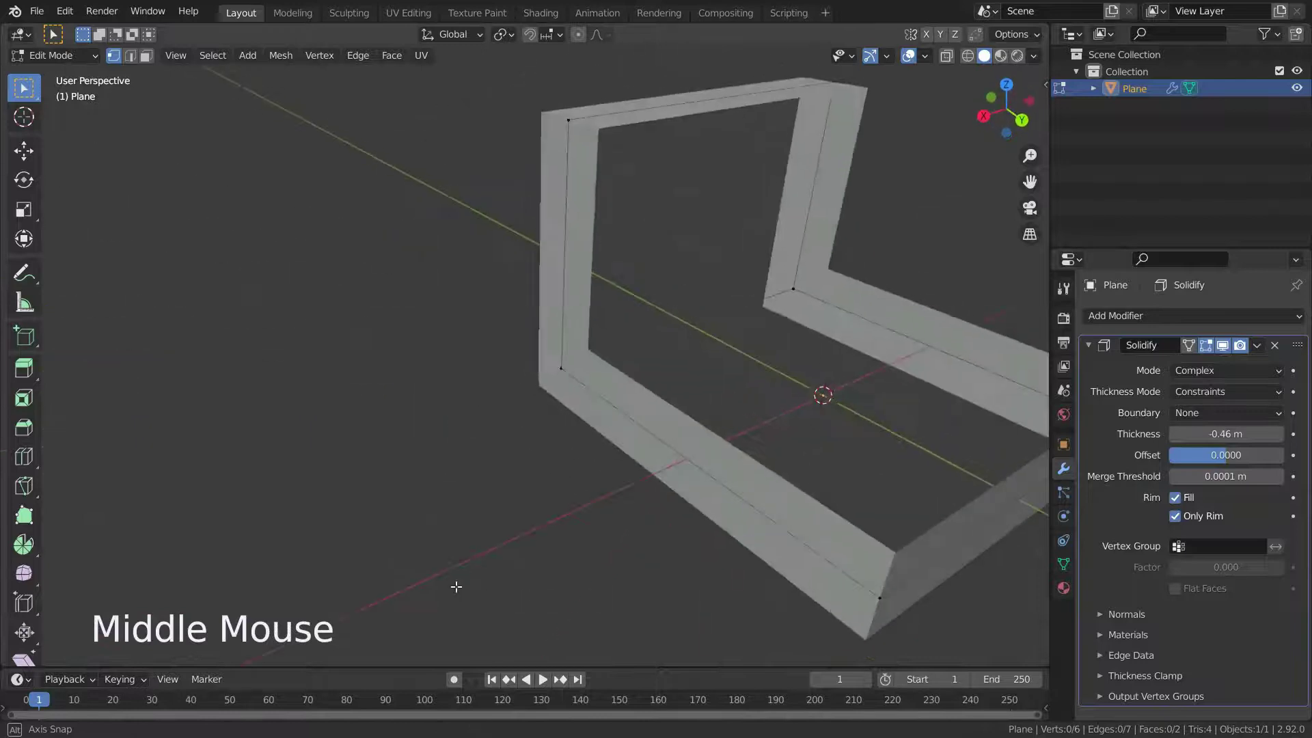
click(1176, 520)
click(1176, 520)
middle_click(639, 394)
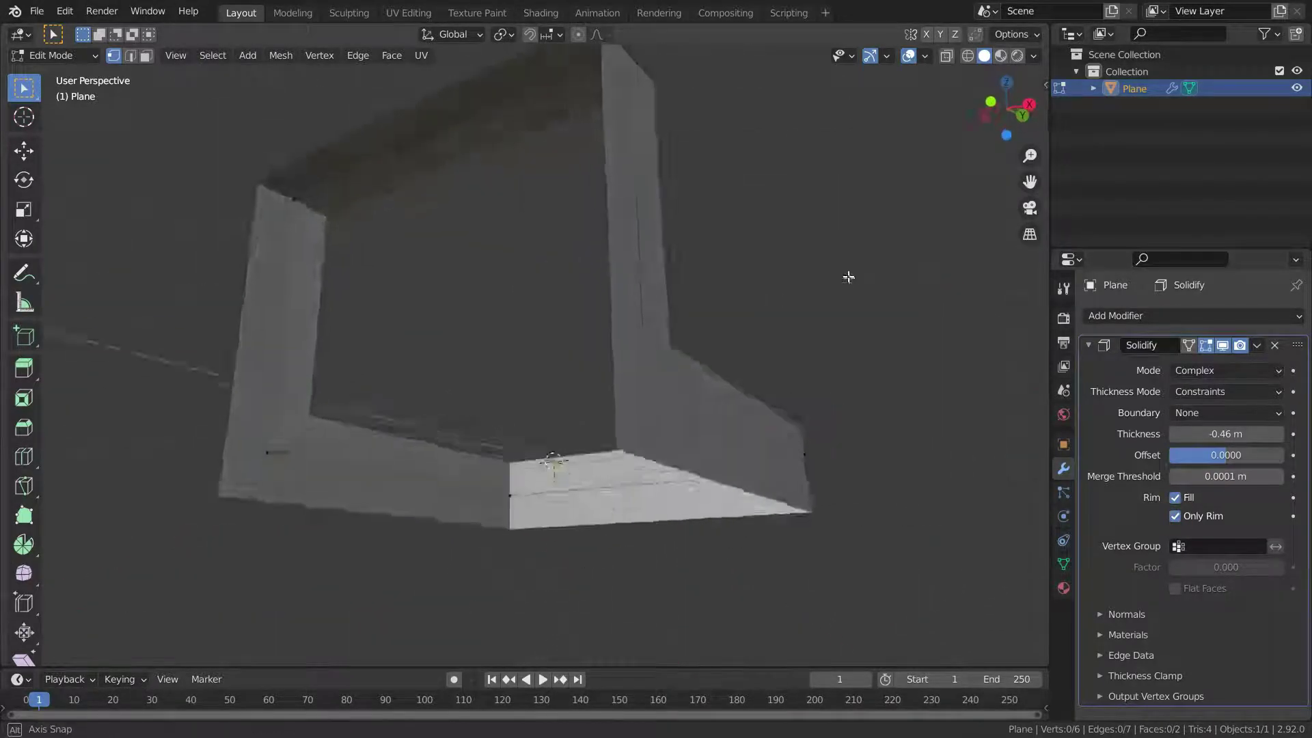
scroll(down, 3)
scroll(up, 3)
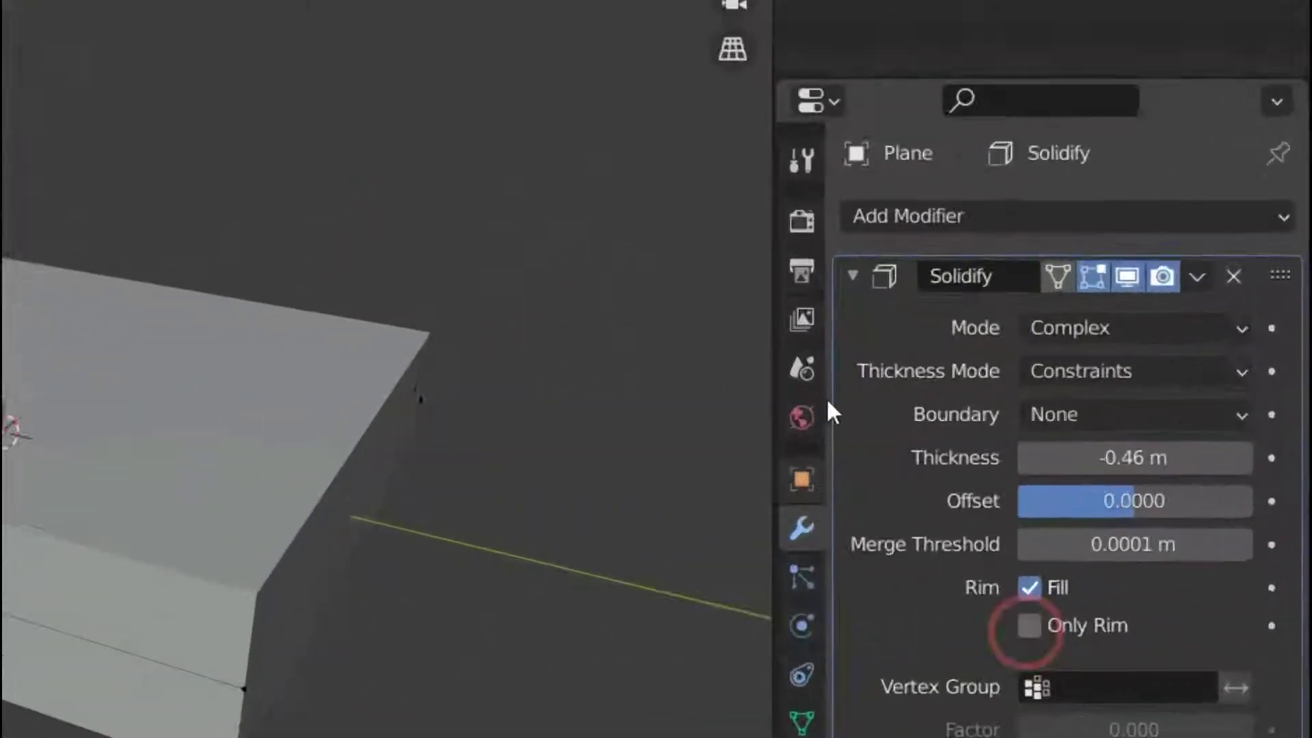
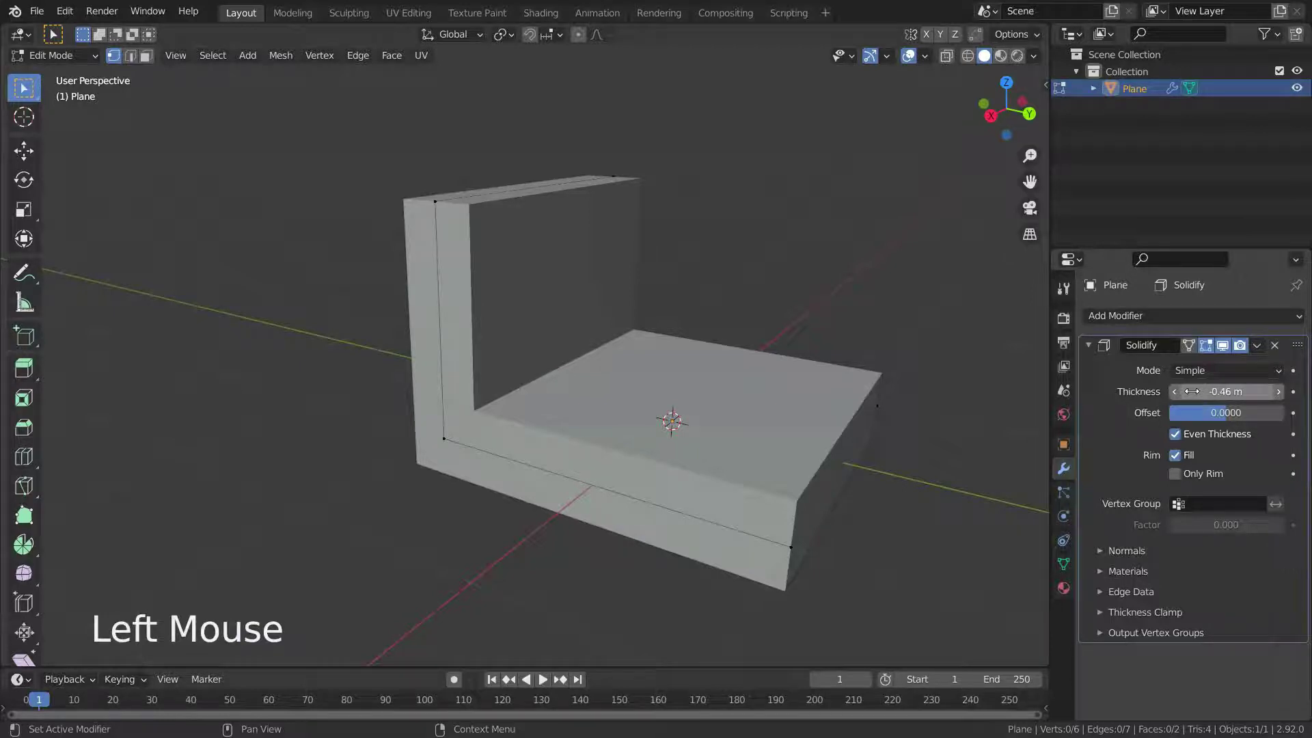
- In X-ray, pull selected vertices into a point and view the solid profile from the right side
key(alt+z)
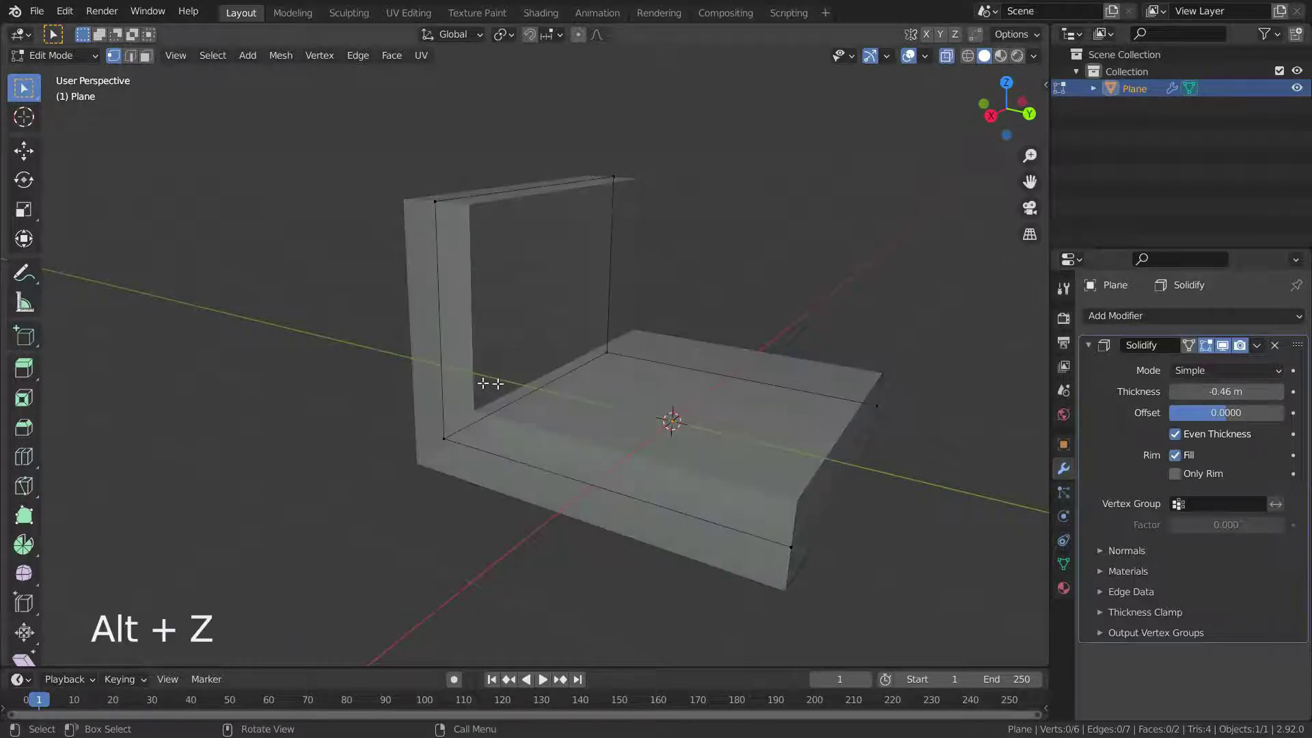
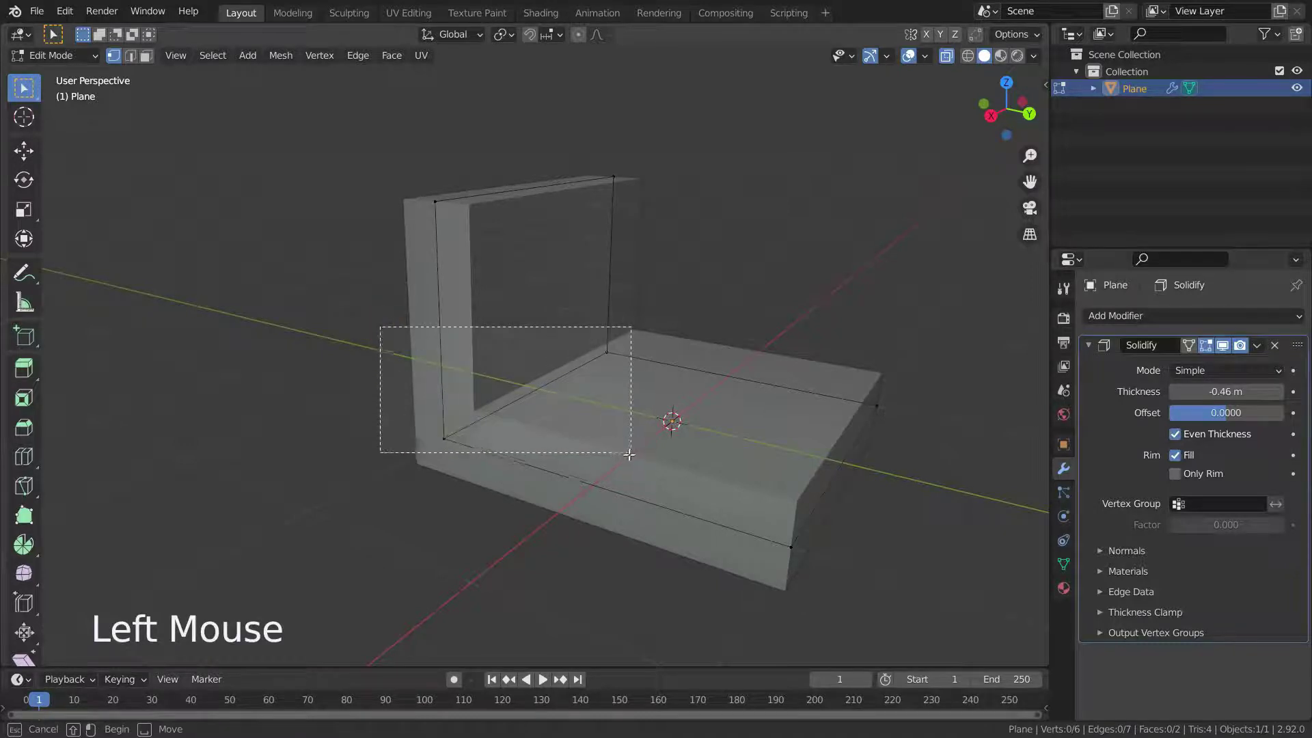
key(KP_3)
key(e)
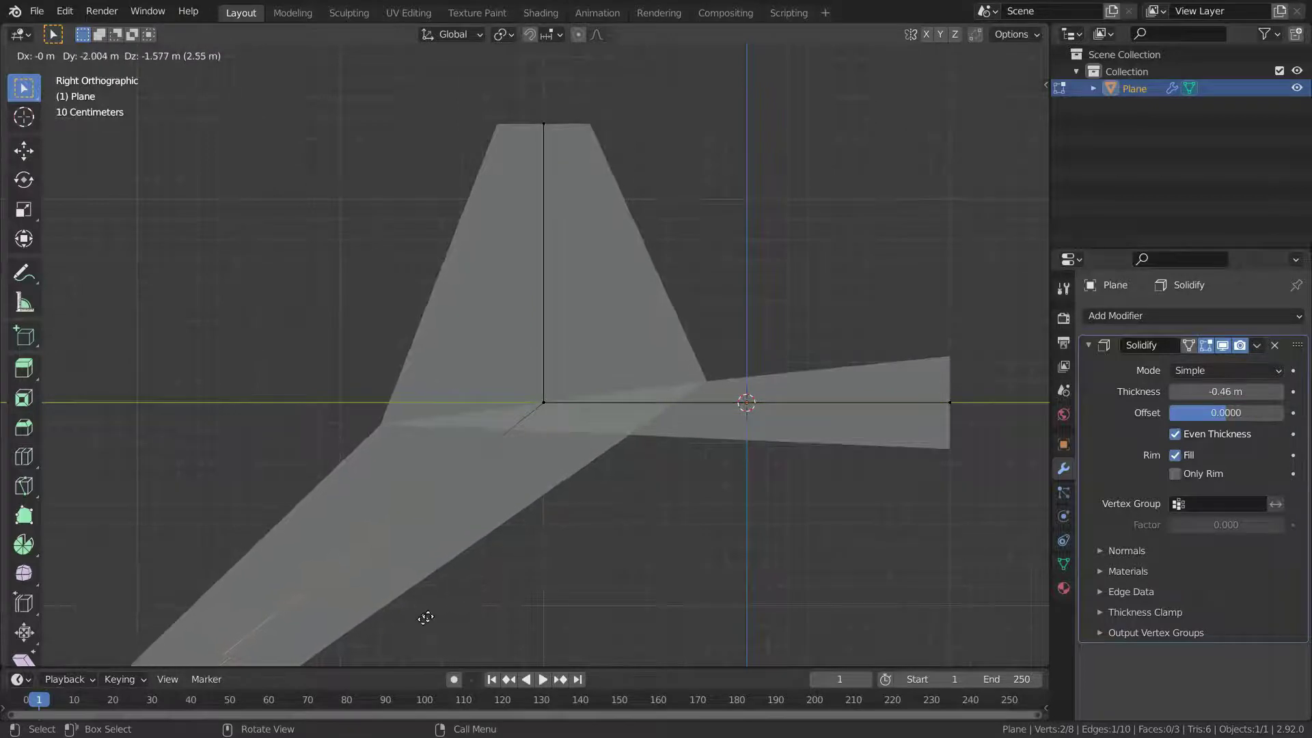
scroll(down, 3)
scroll(up, 3)
scroll(up, 3)
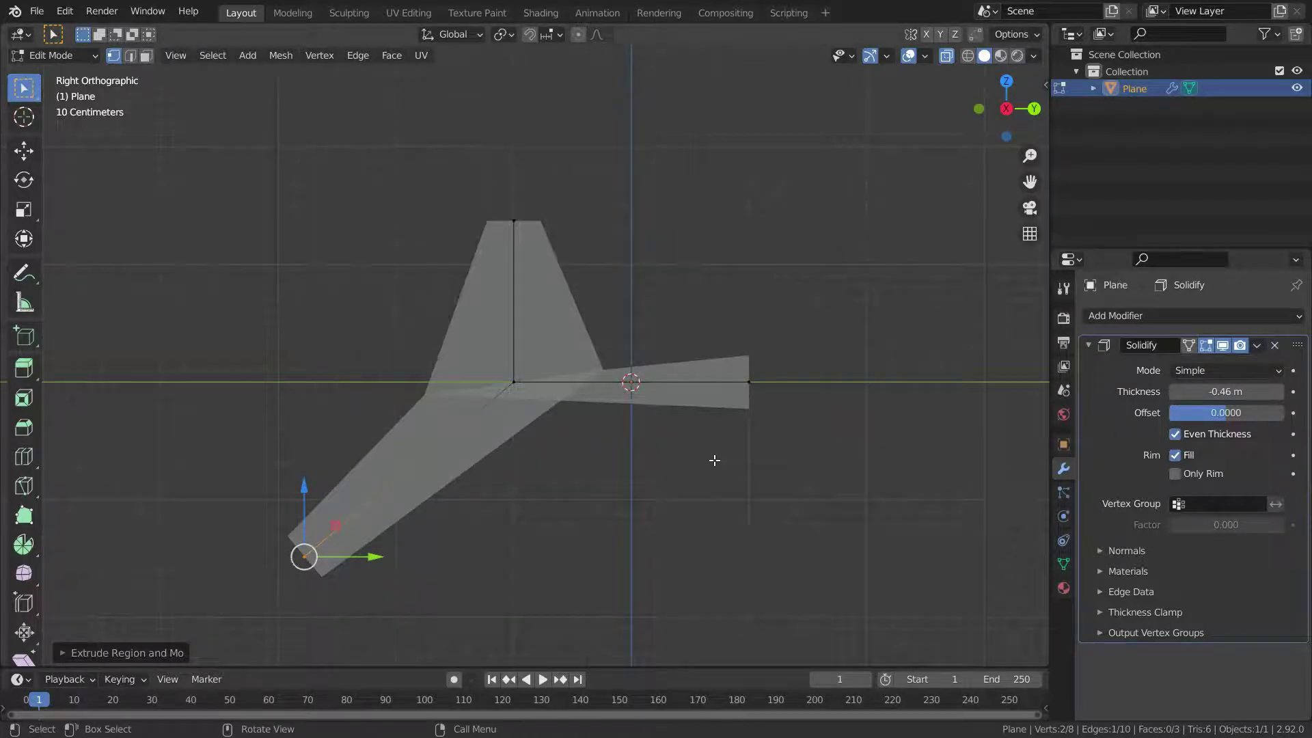
key(alt+z)
middle_click(619, 418)
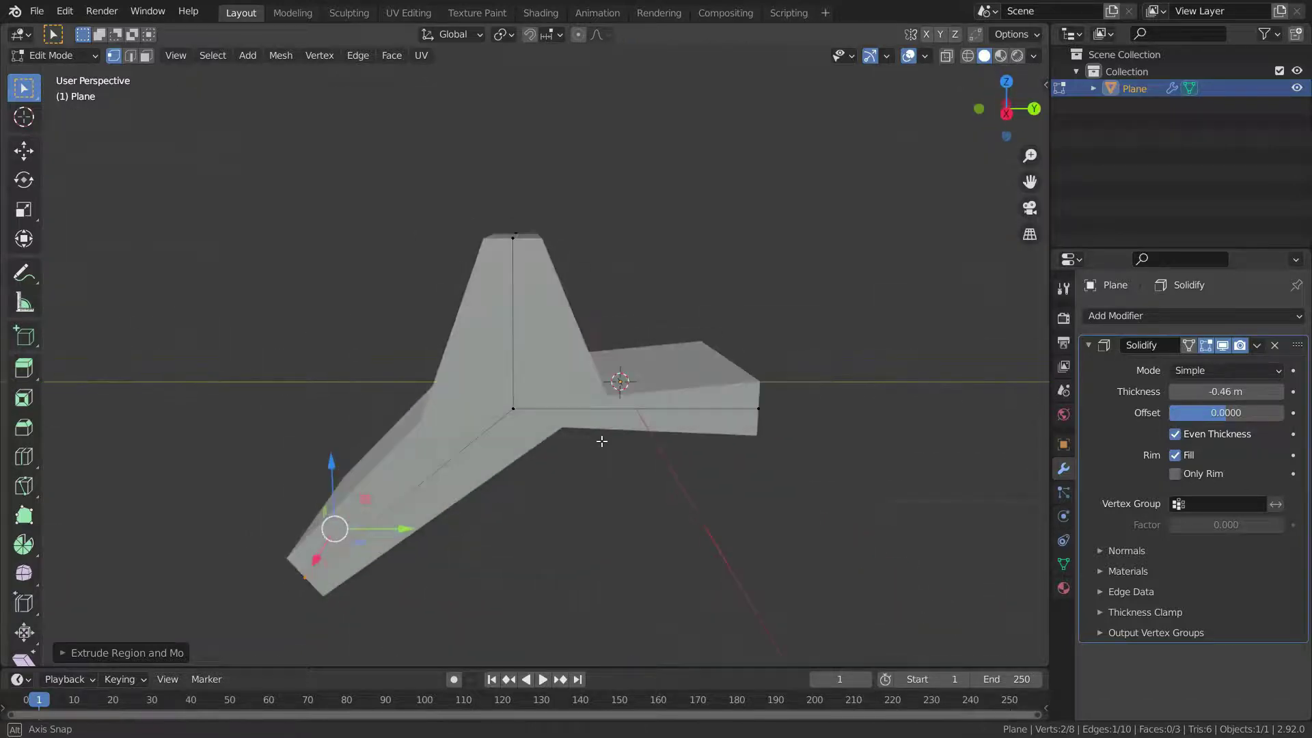
key(KP_3)
scroll(up, 3)
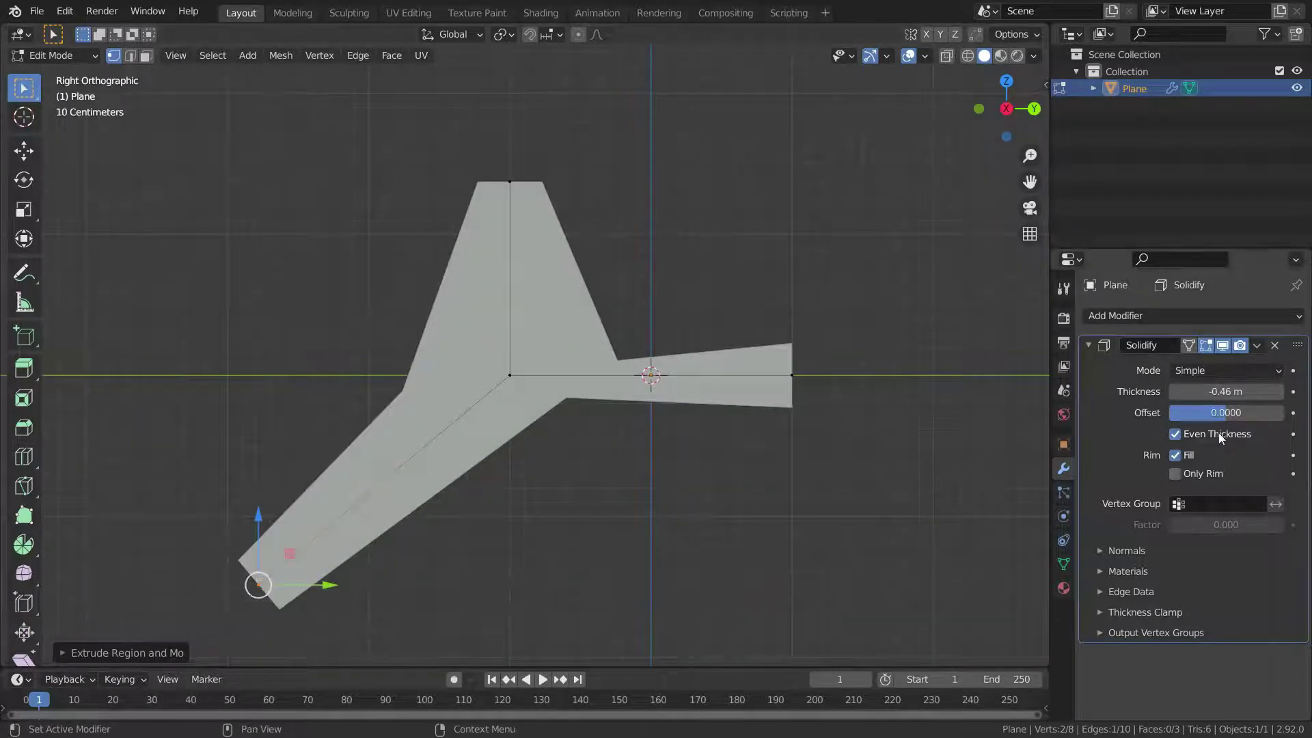
- Toggle Even Thickness off and switch the Solidify Mode to Complex
click(1180, 441)
double_click(1180, 442)
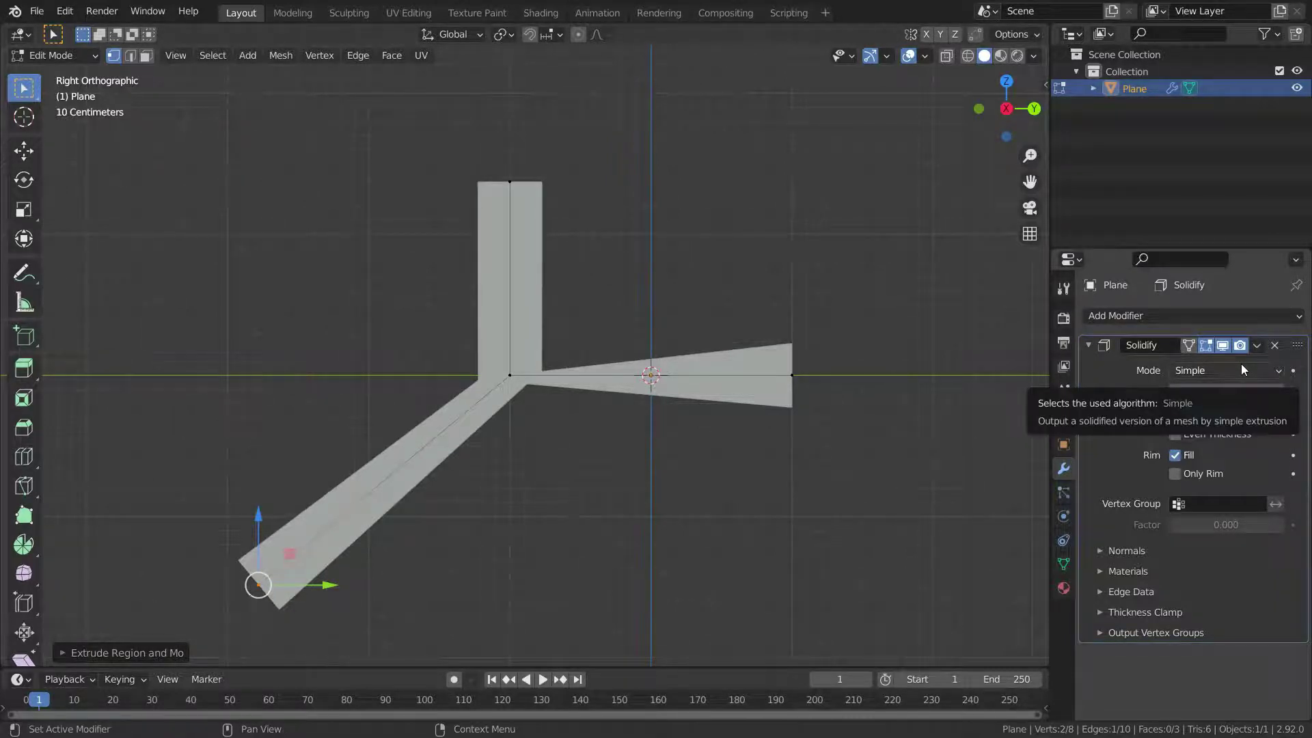
click(1243, 369)
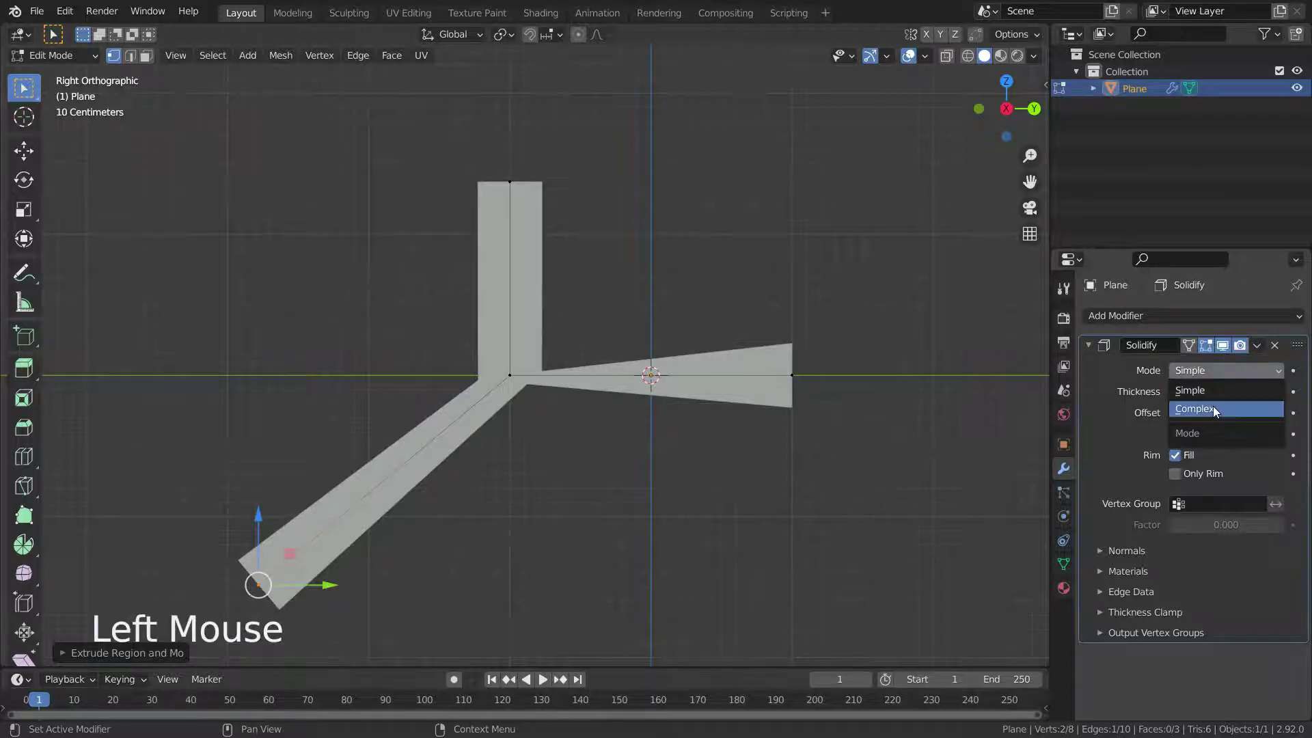
scroll(down, 3)
scroll(up, 3)
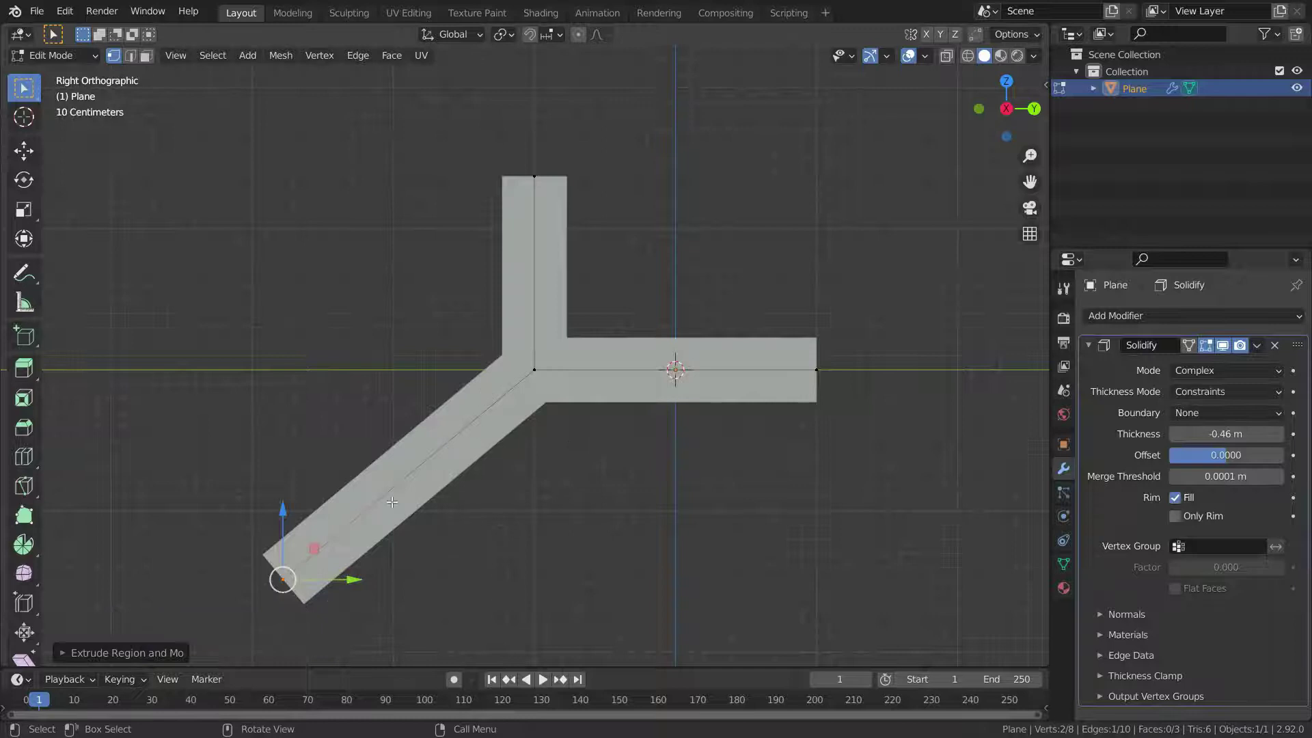
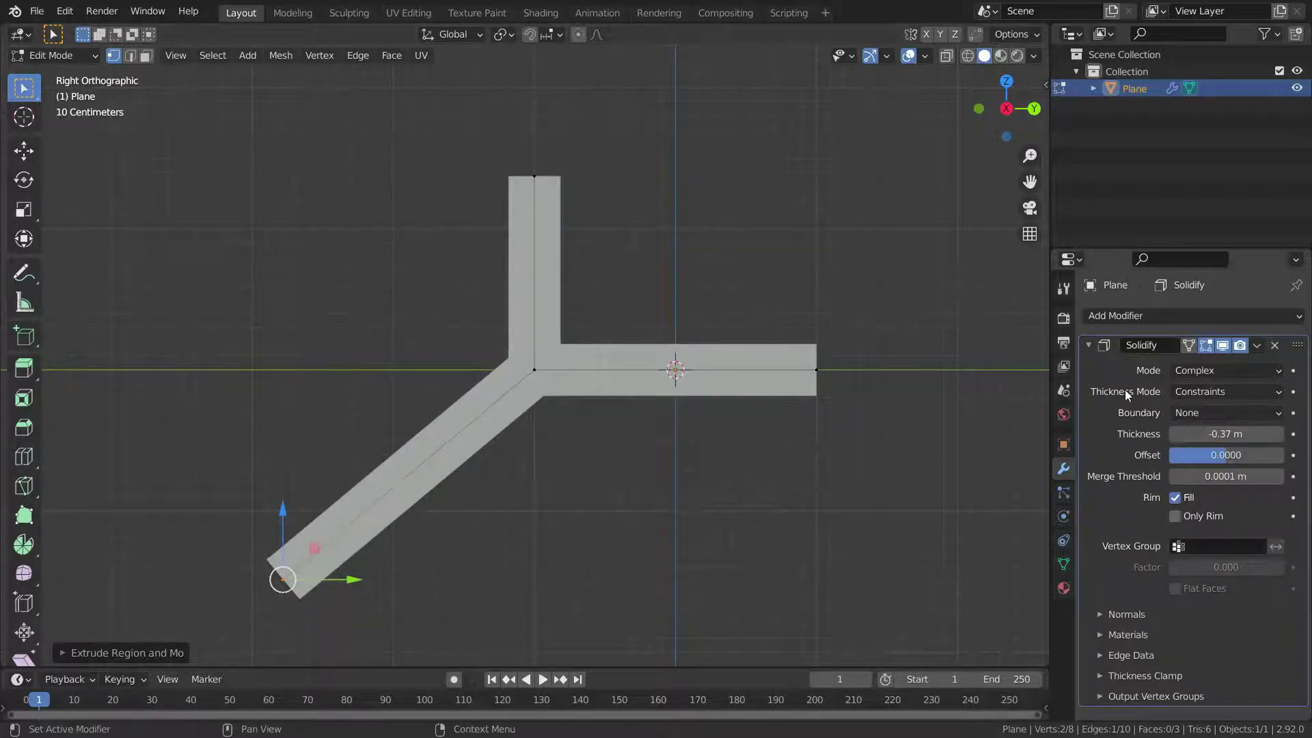
- Compare Thickness Mode Fixed and Even, keep Constraints, and leave mesh editing
click(1216, 396)
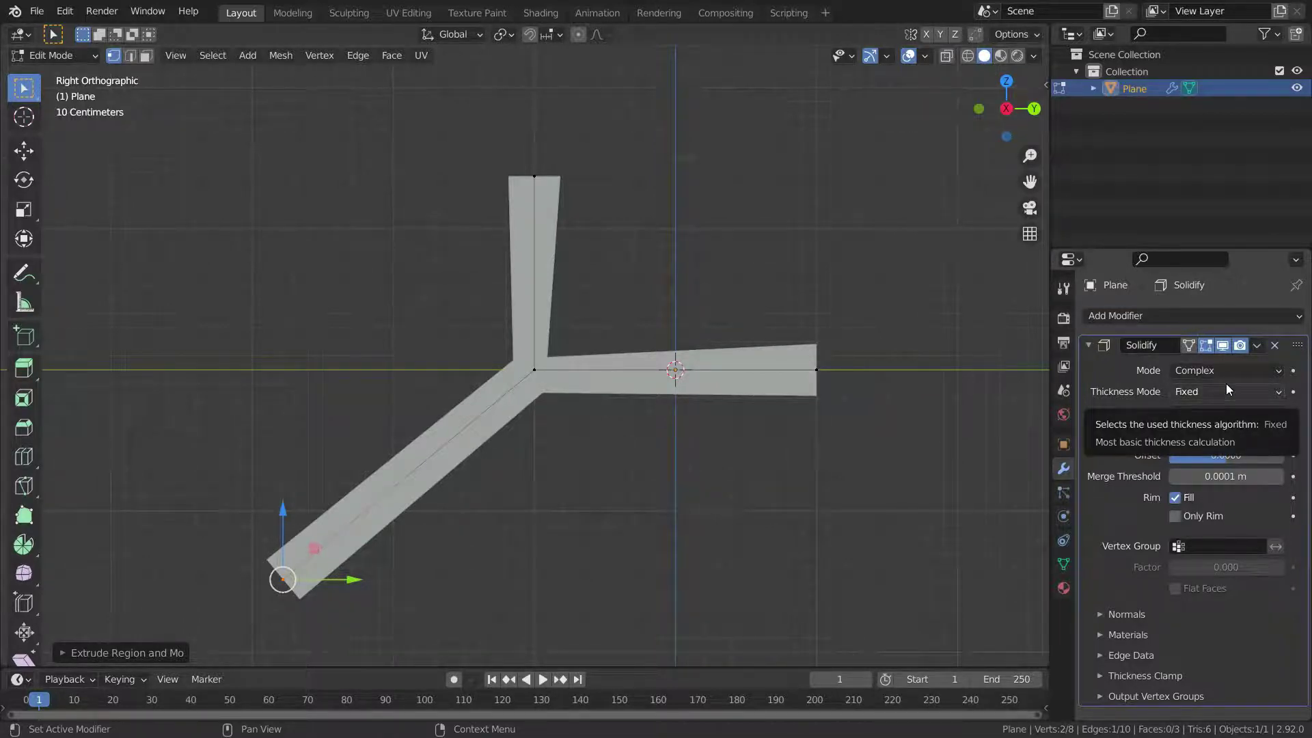
click(1228, 390)
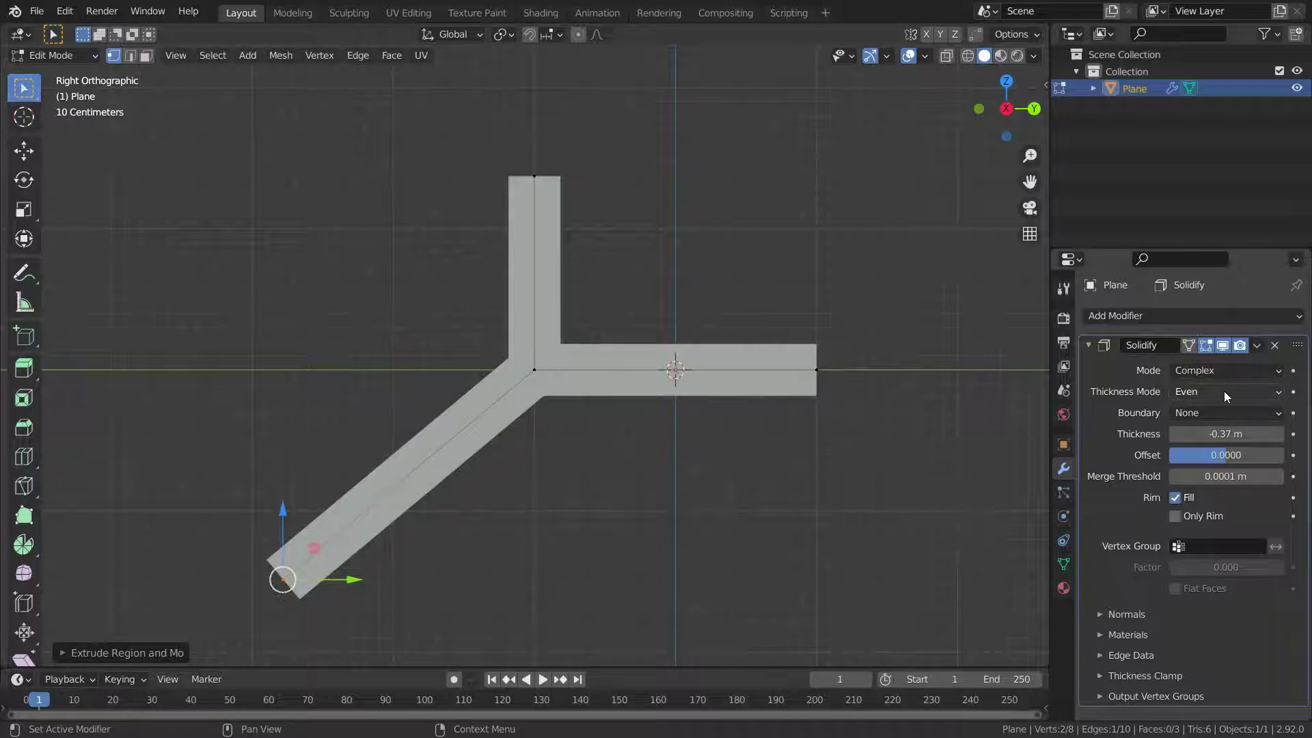
click(1228, 392)
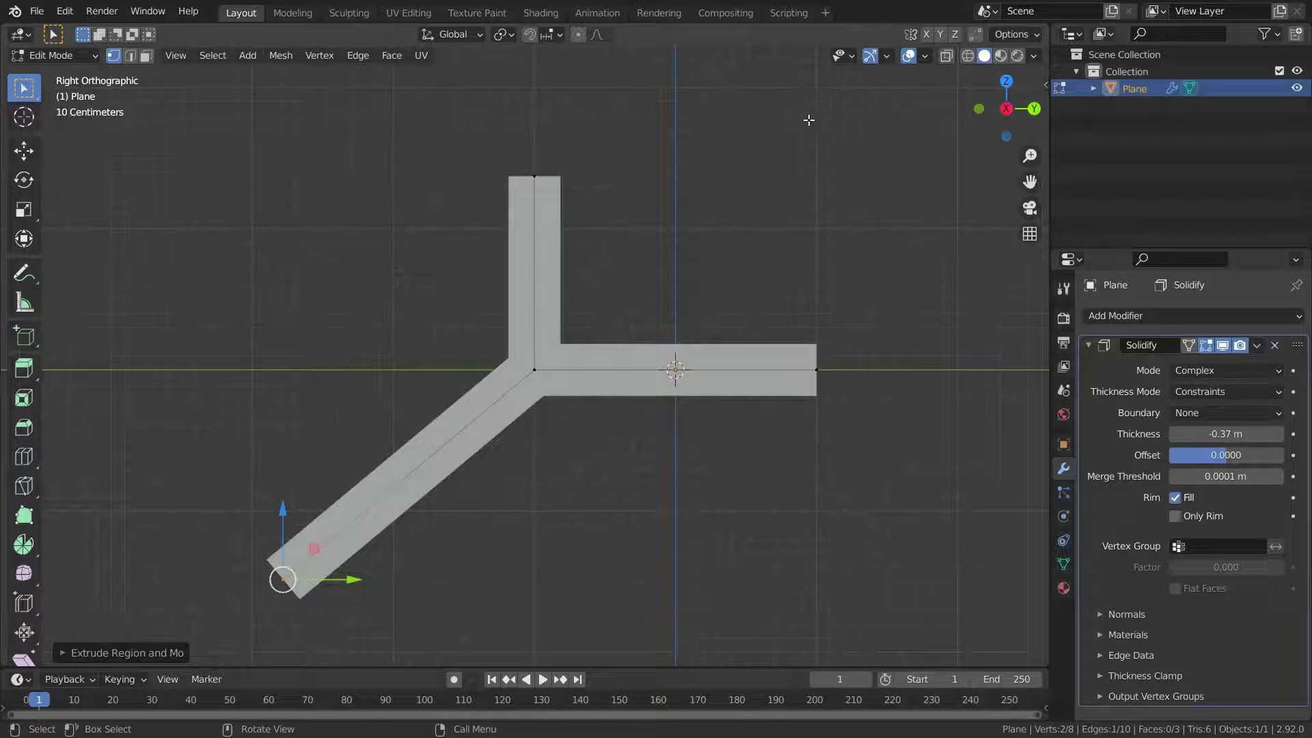
key(Tab)
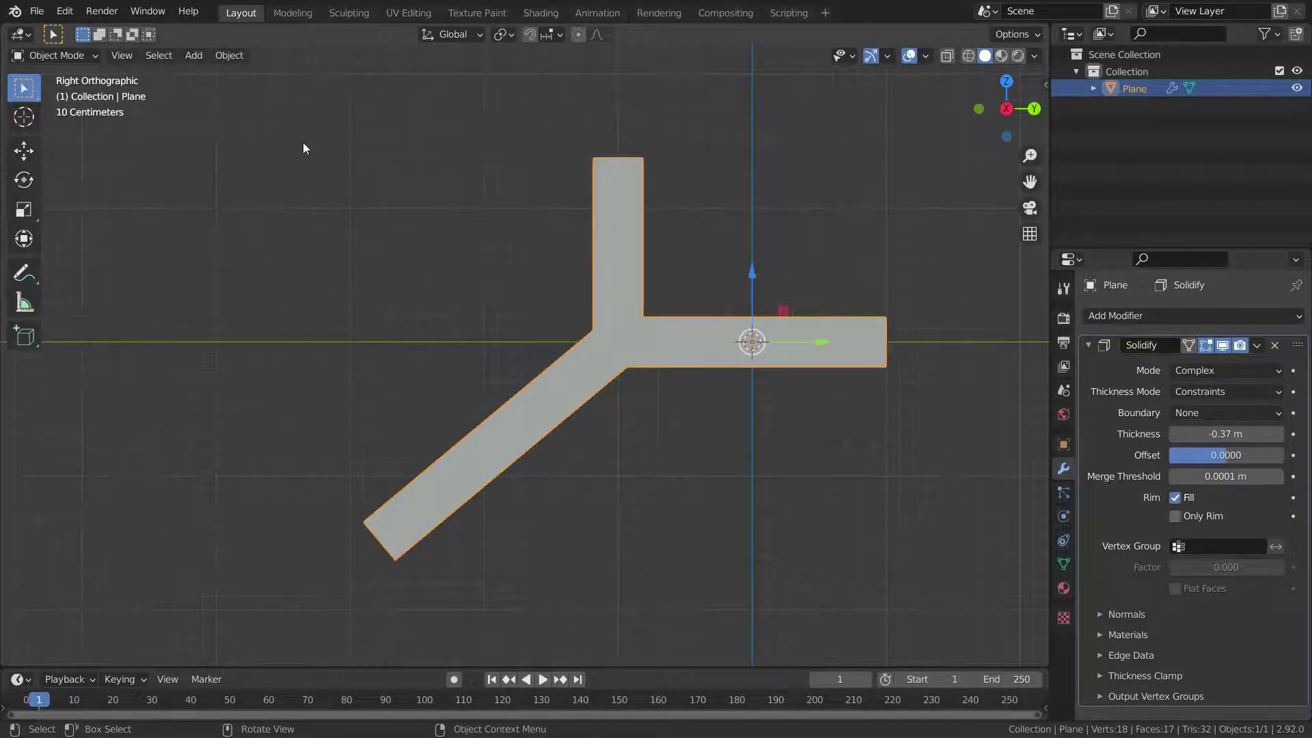
- Bring up the Add menu's Mesh list to start a new sphere object
key(shift+a)
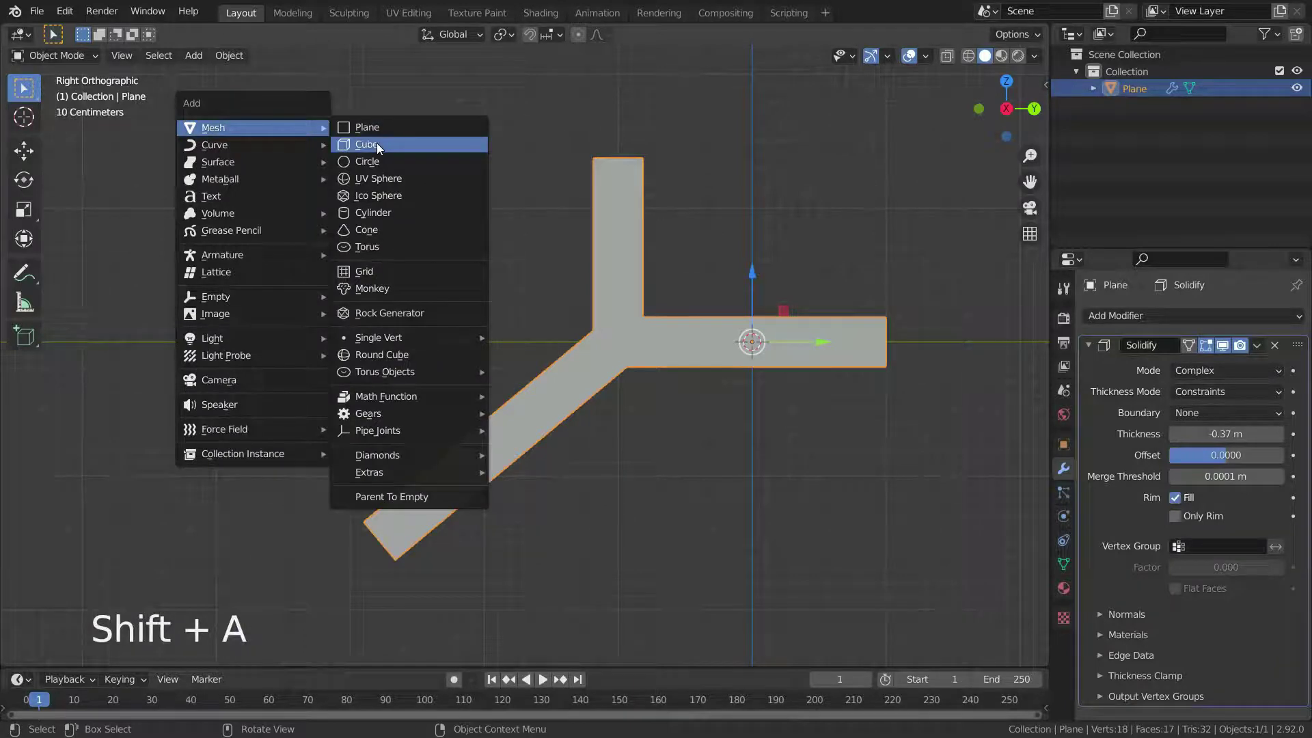
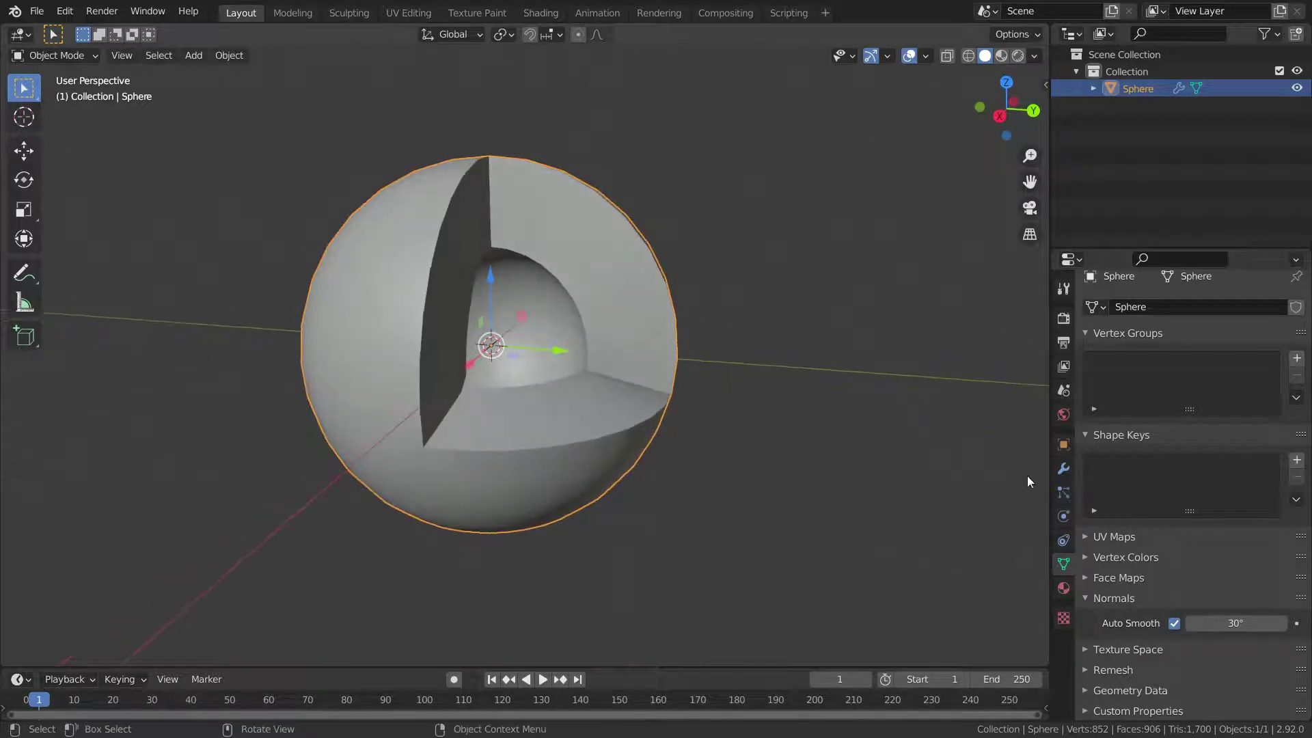
- Create a first material on the sphere with a red base colour
click(1071, 595)
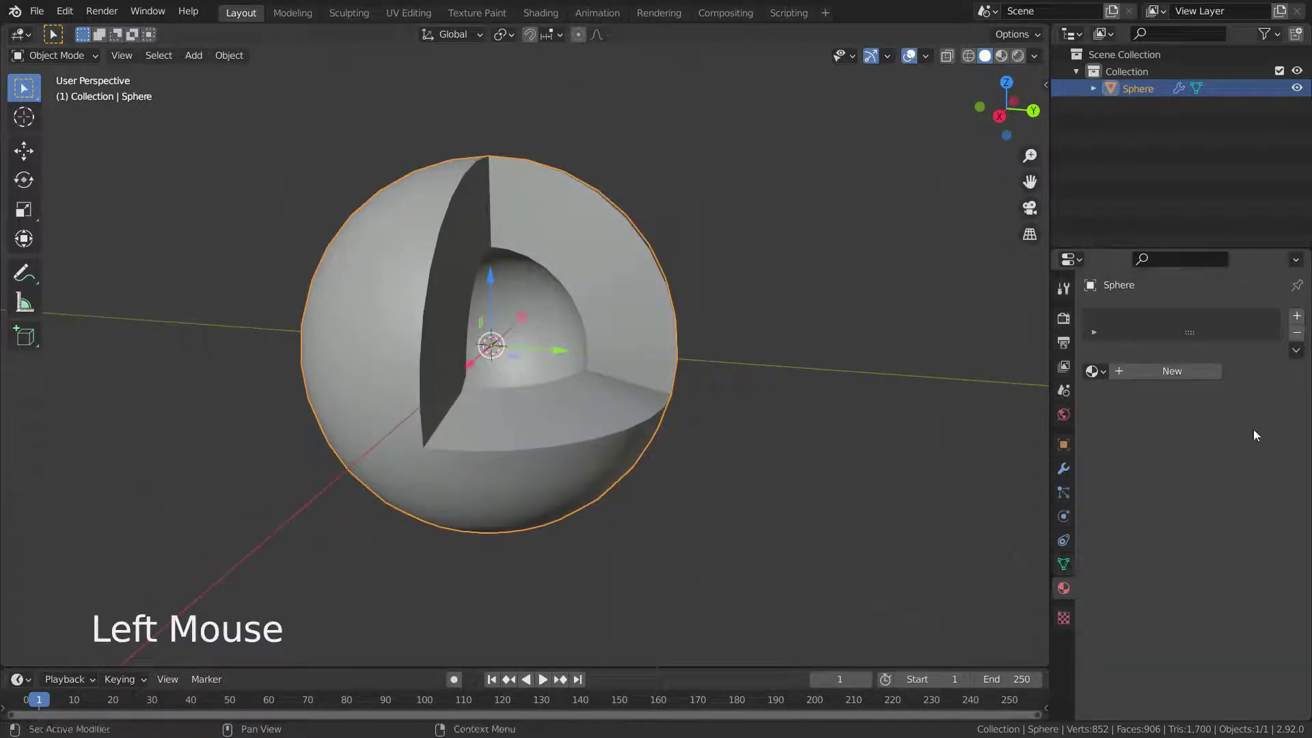
click(1170, 377)
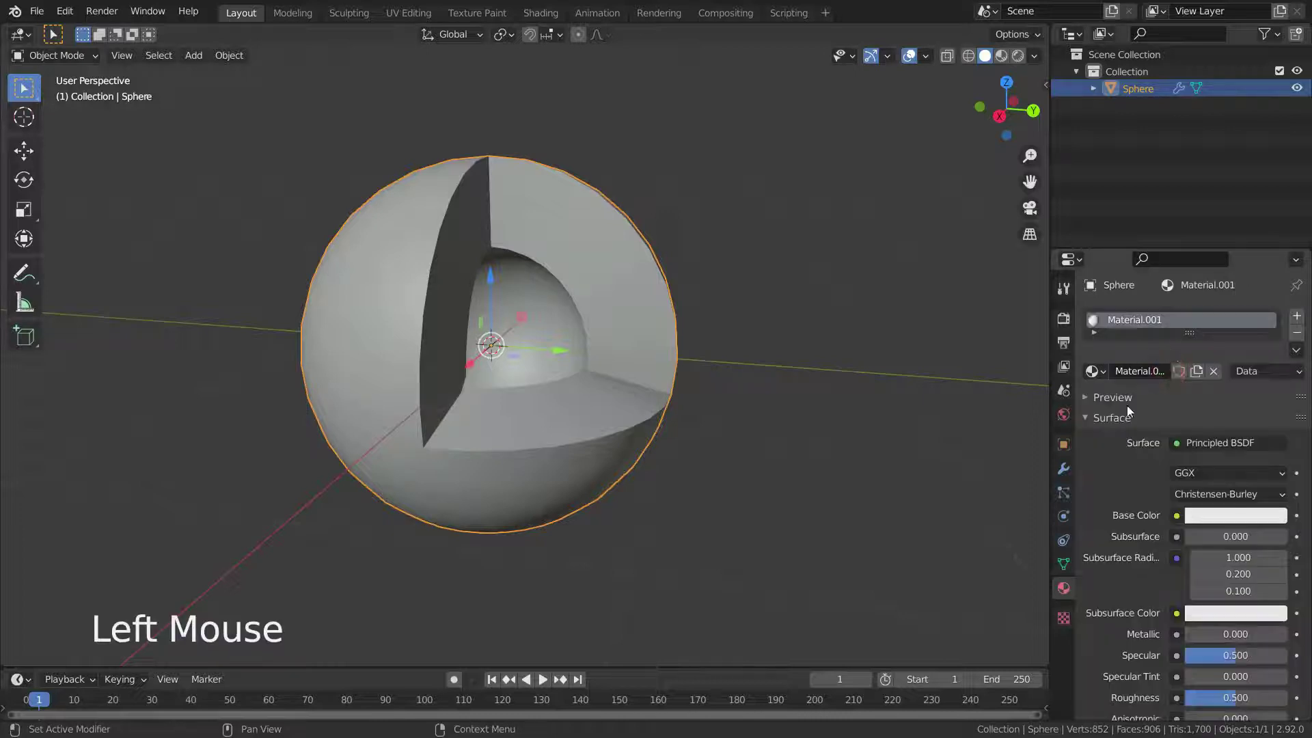
click(1220, 522)
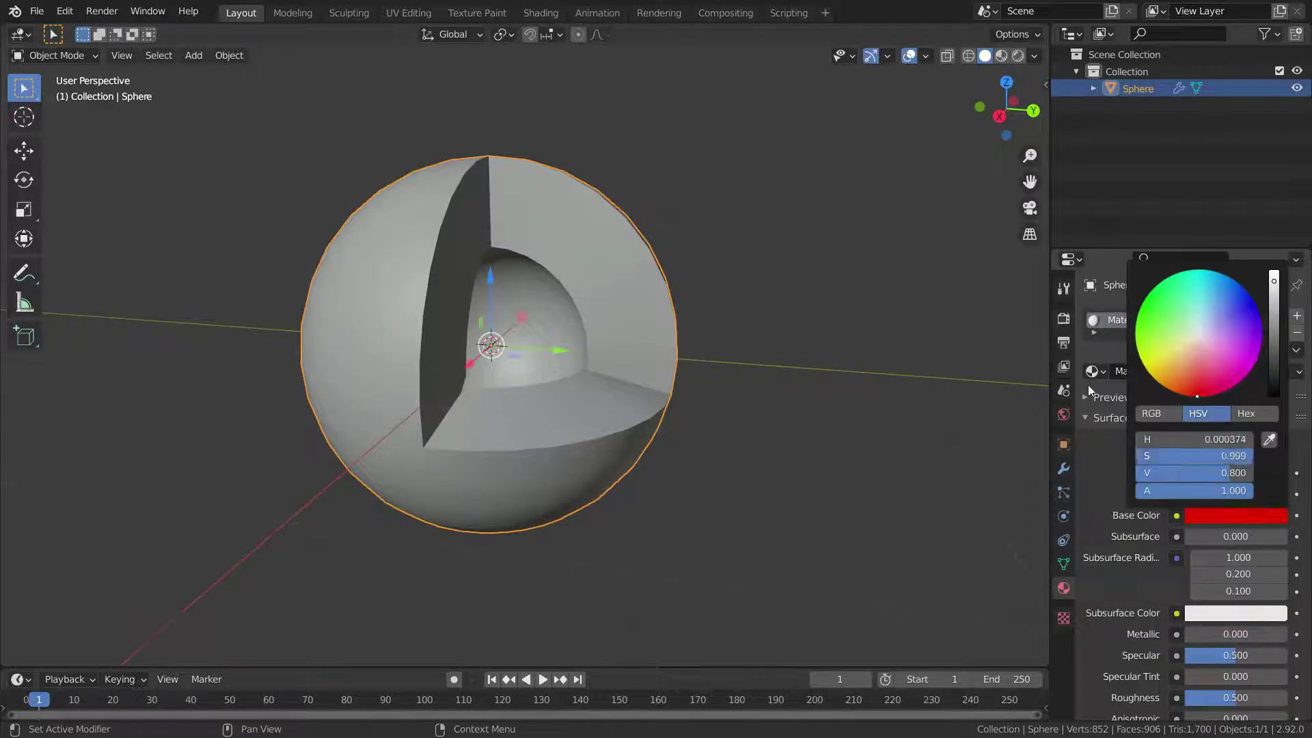
click(1298, 319)
- Add two more material slots with new materials coloured green and blue
click(1156, 413)
click(1205, 553)
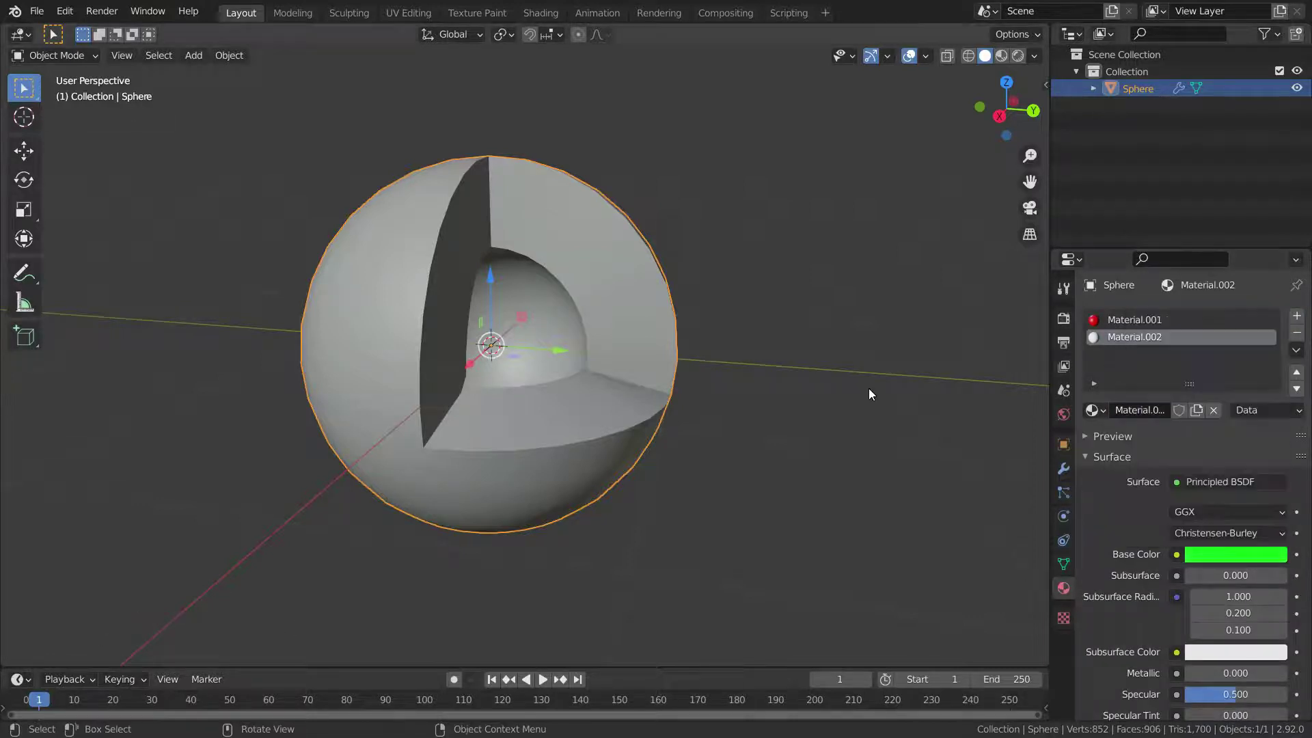
click(1295, 323)
click(1133, 418)
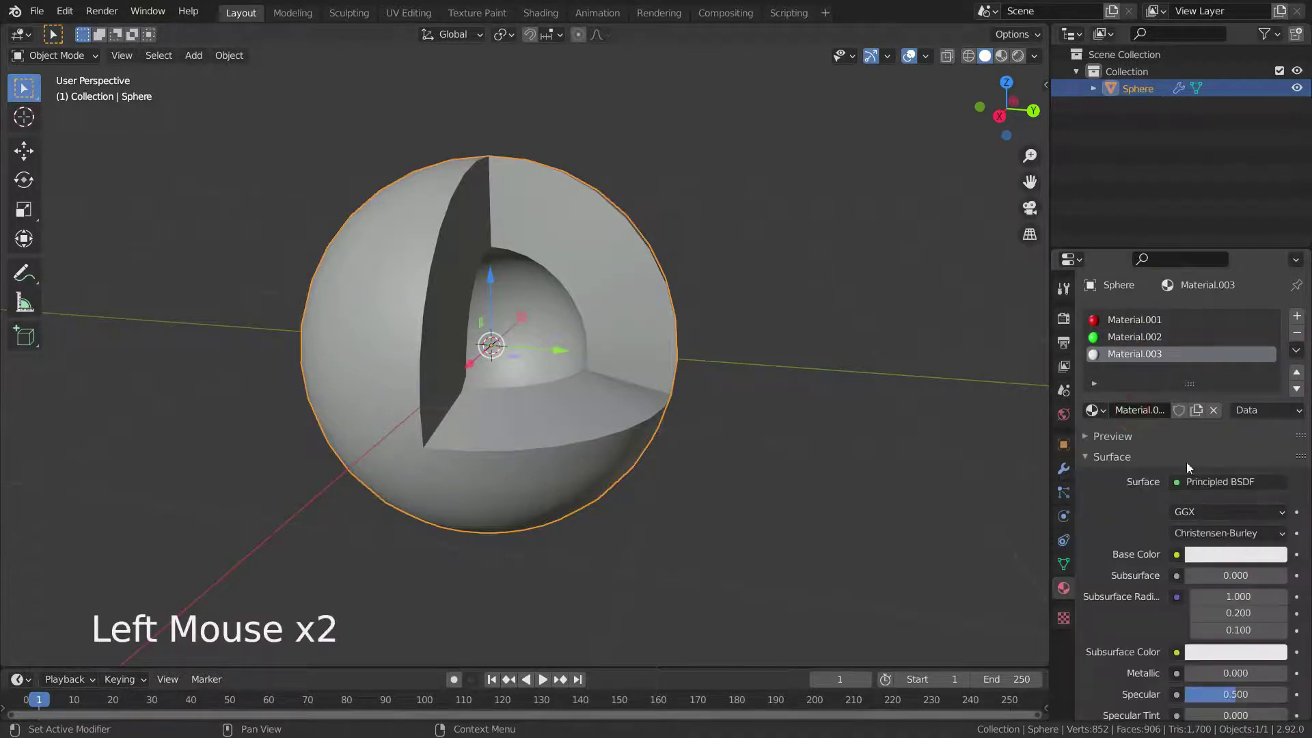
click(1207, 550)
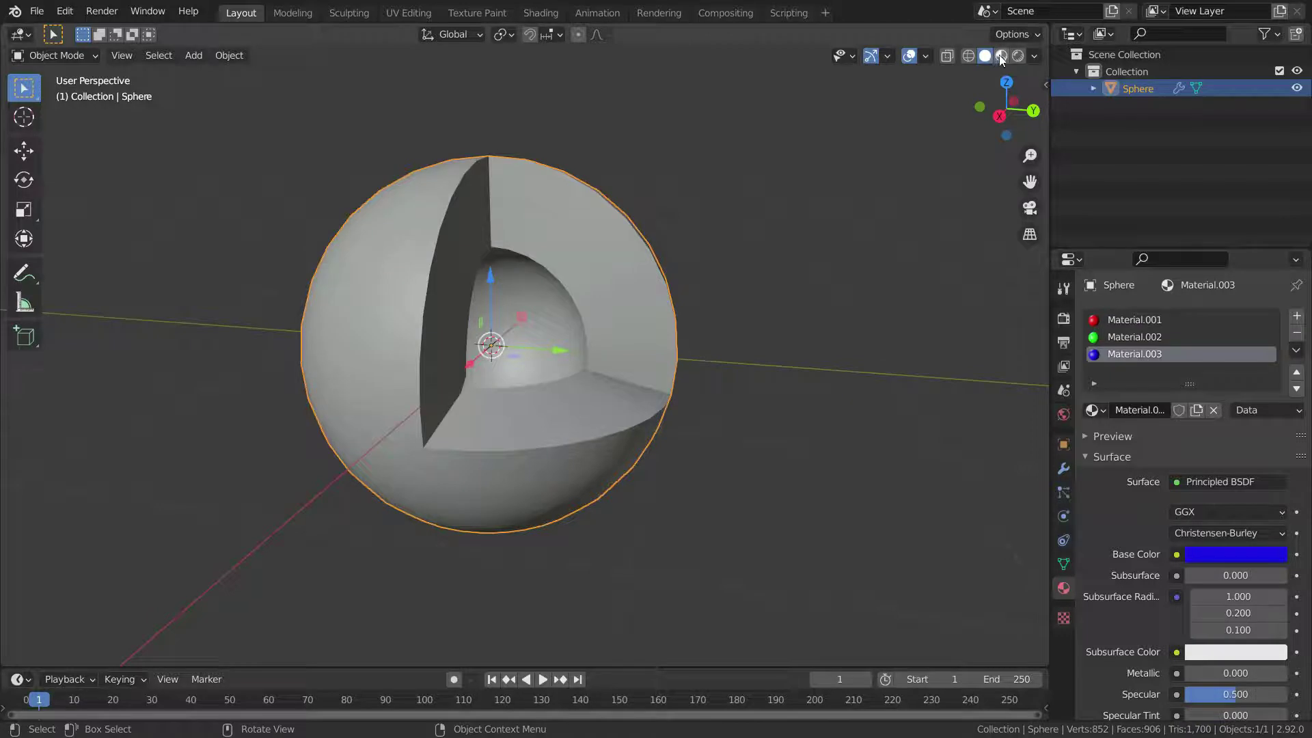
- Switch to Material Preview shading and expand the Solidify Materials panel
click(1007, 57)
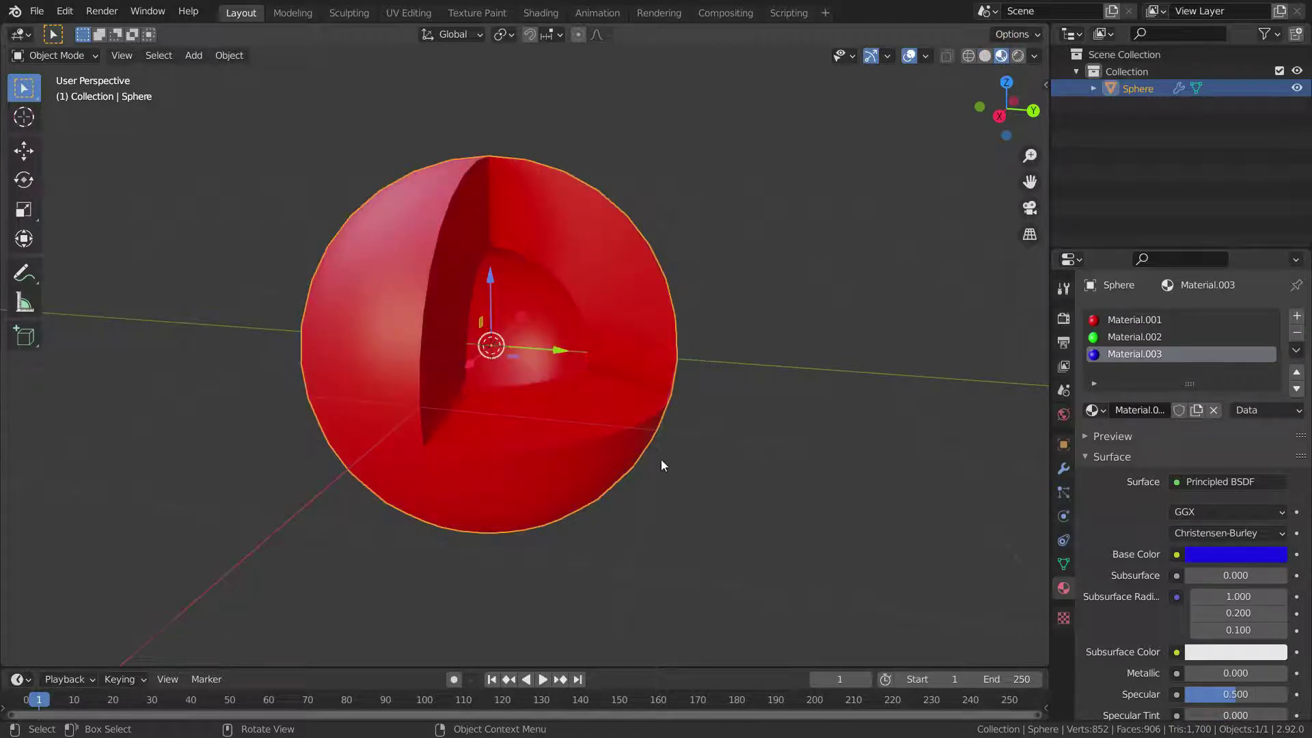
scroll(up, 3)
middle_click(662, 461)
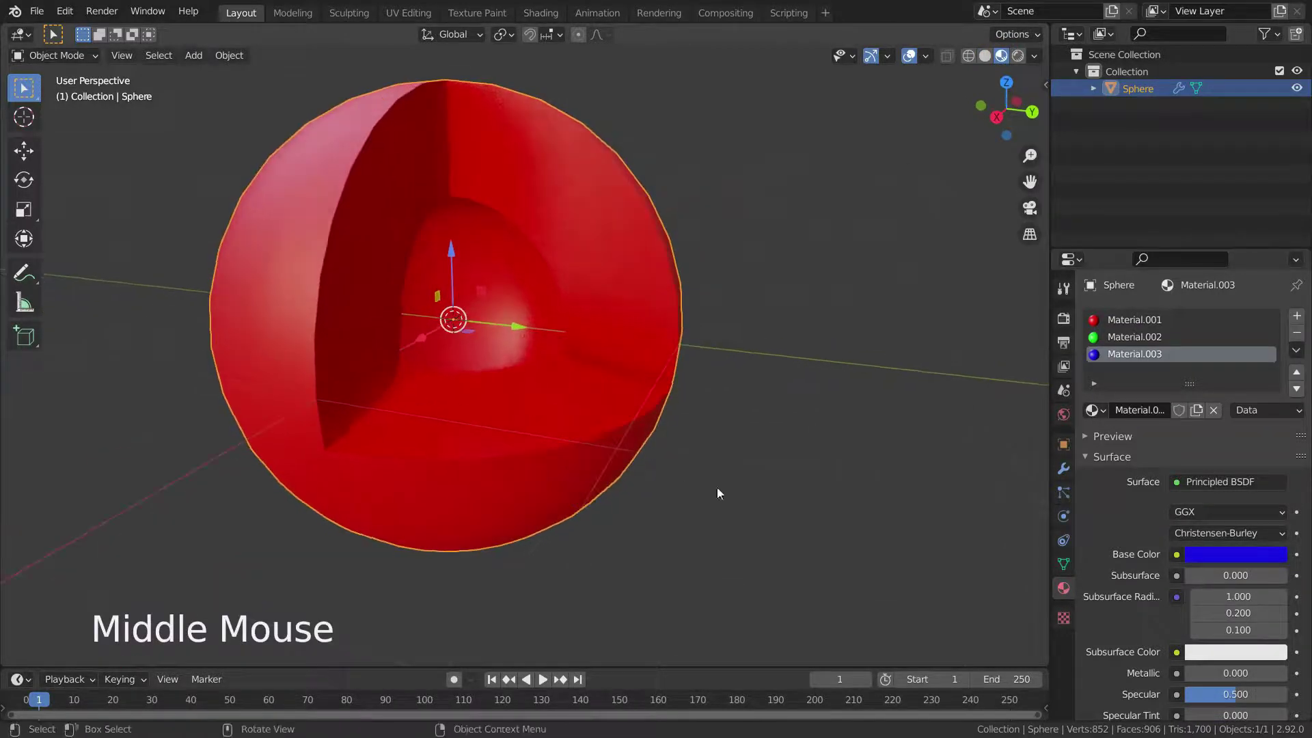
click(1066, 466)
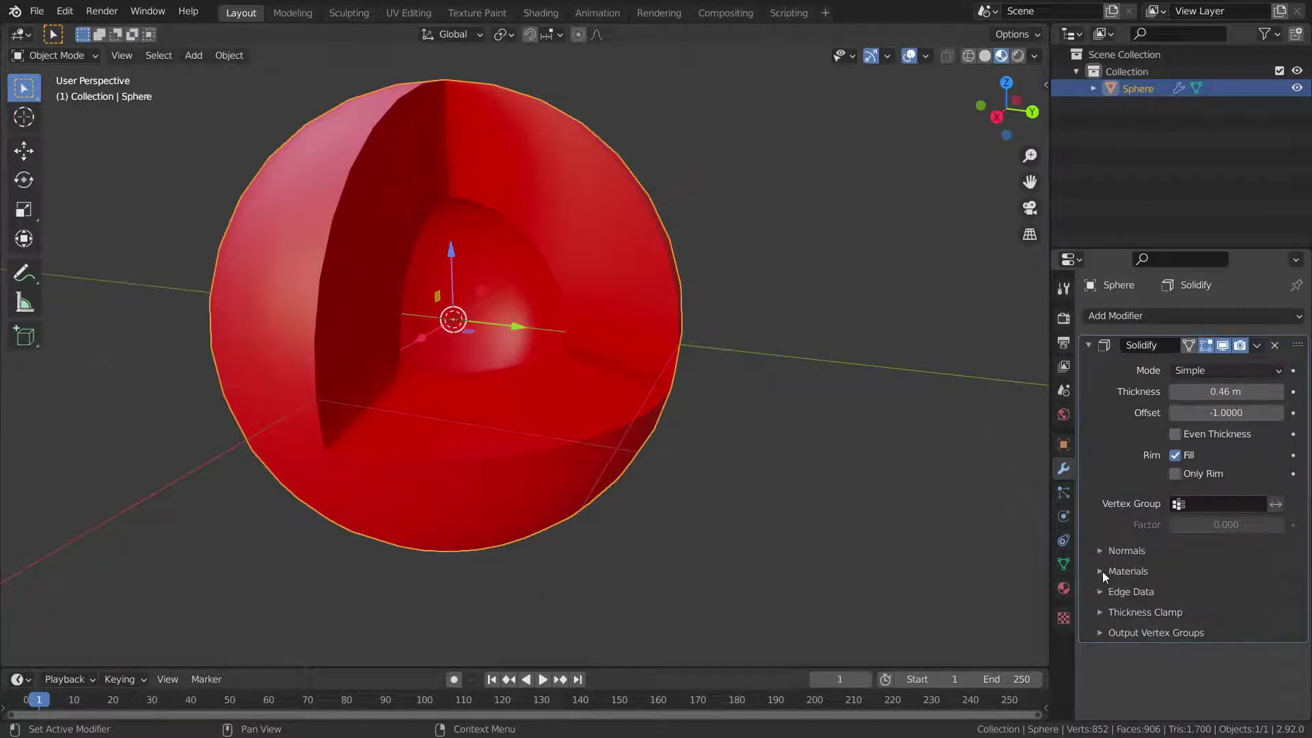
click(1104, 572)
scroll(down, 3)
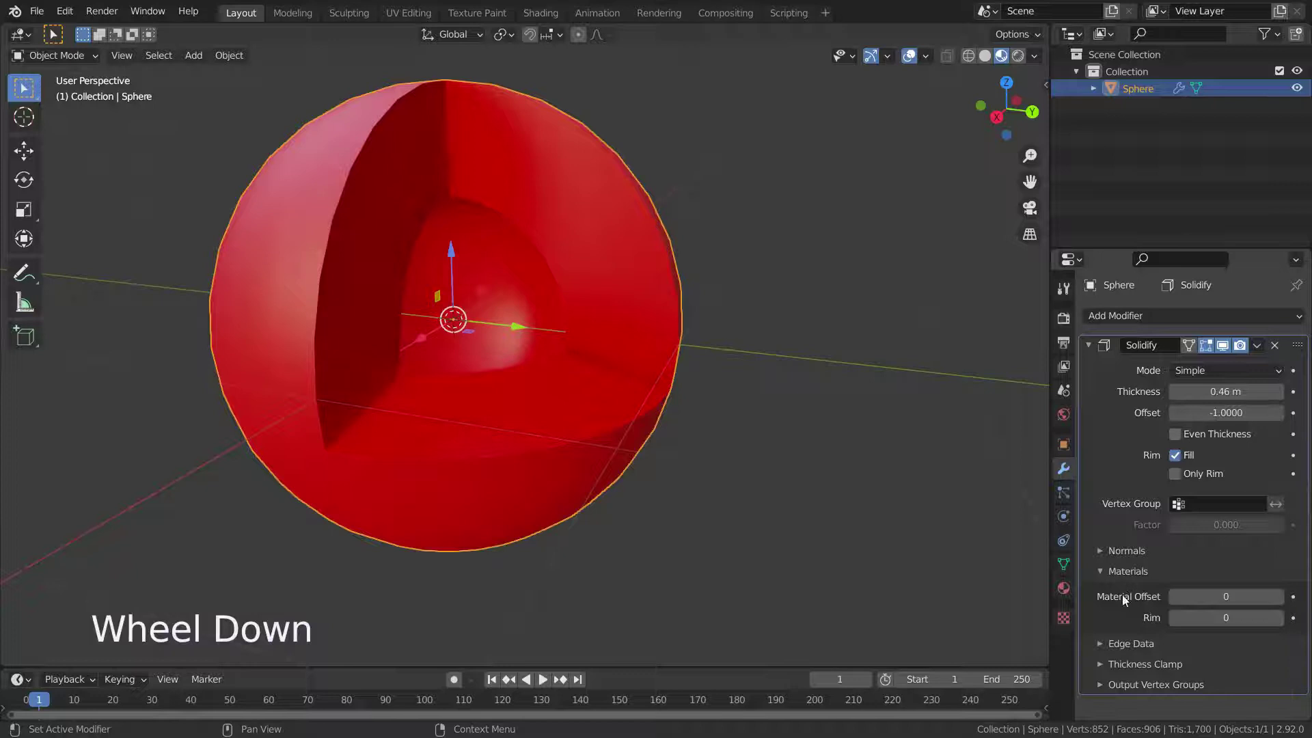
- Set Material Offset 1 and Rim 2 so the inside shows green and the rim blue
click(1280, 597)
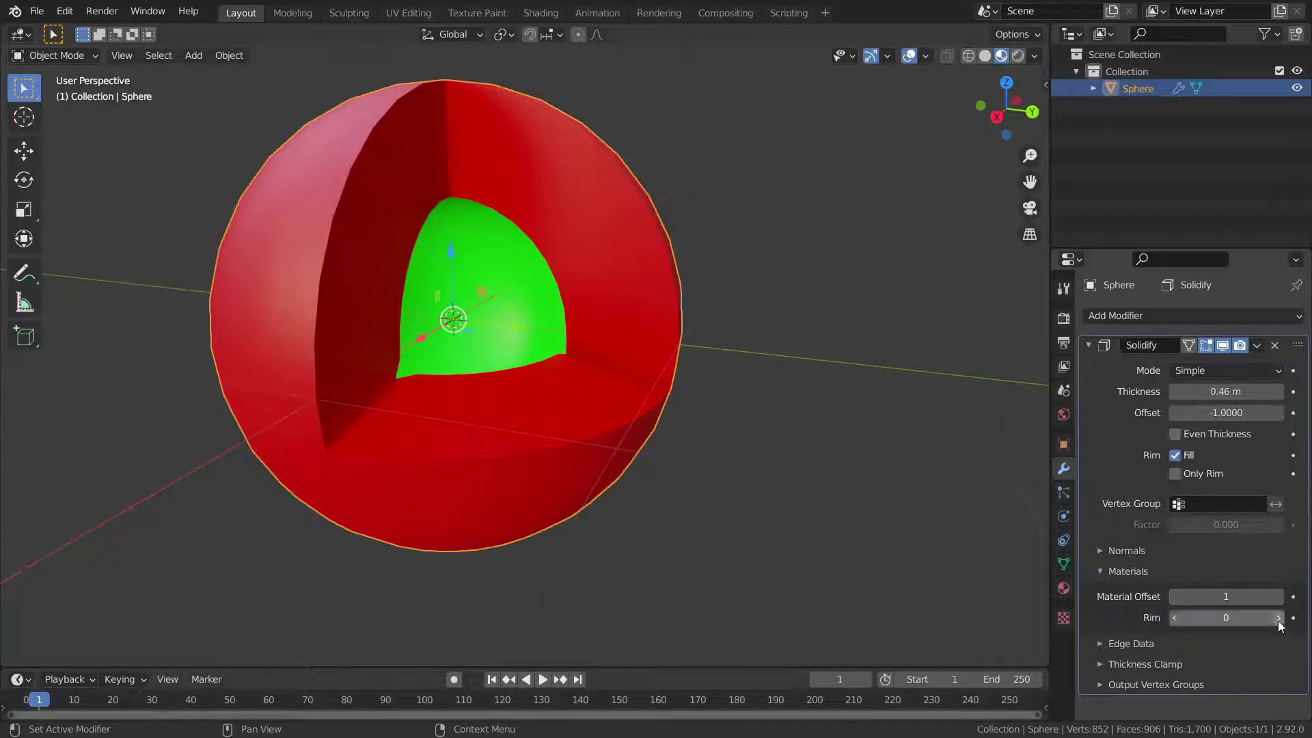
click(1280, 623)
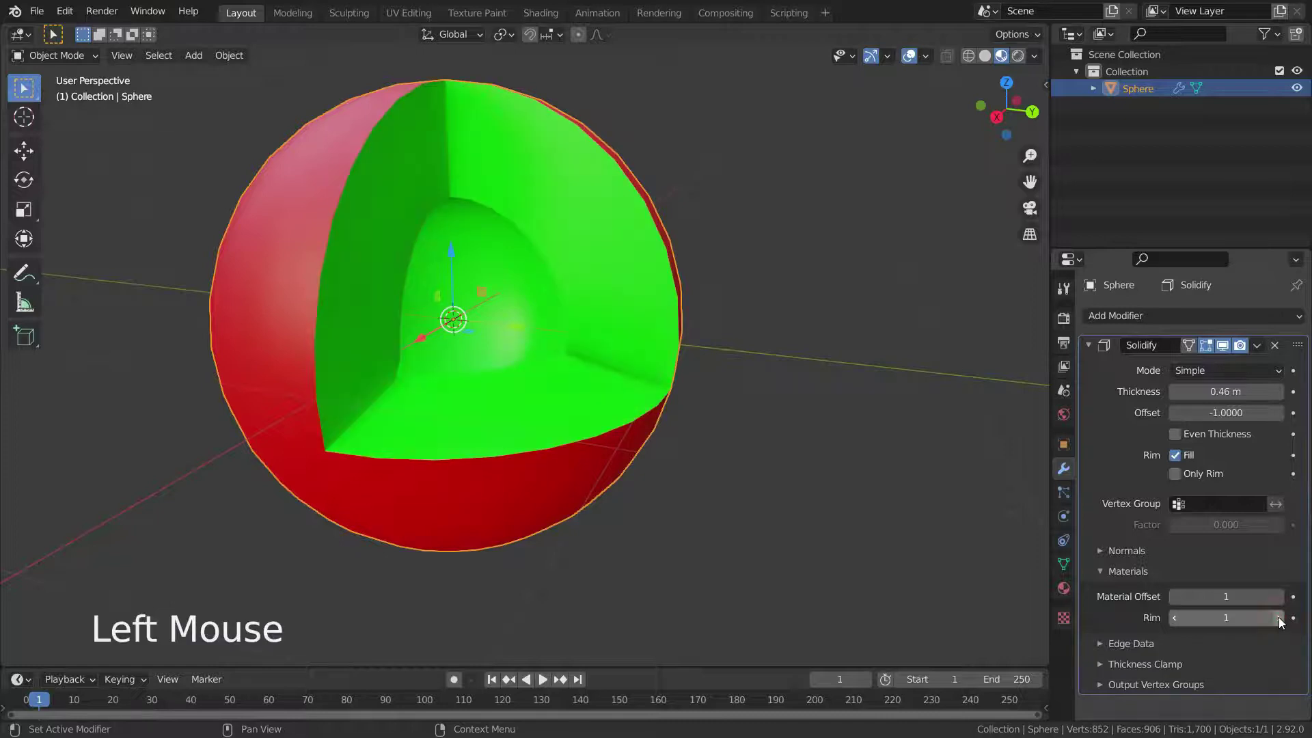
click(1281, 623)
scroll(down, 3)
scroll(up, 3)
middle_click(633, 430)
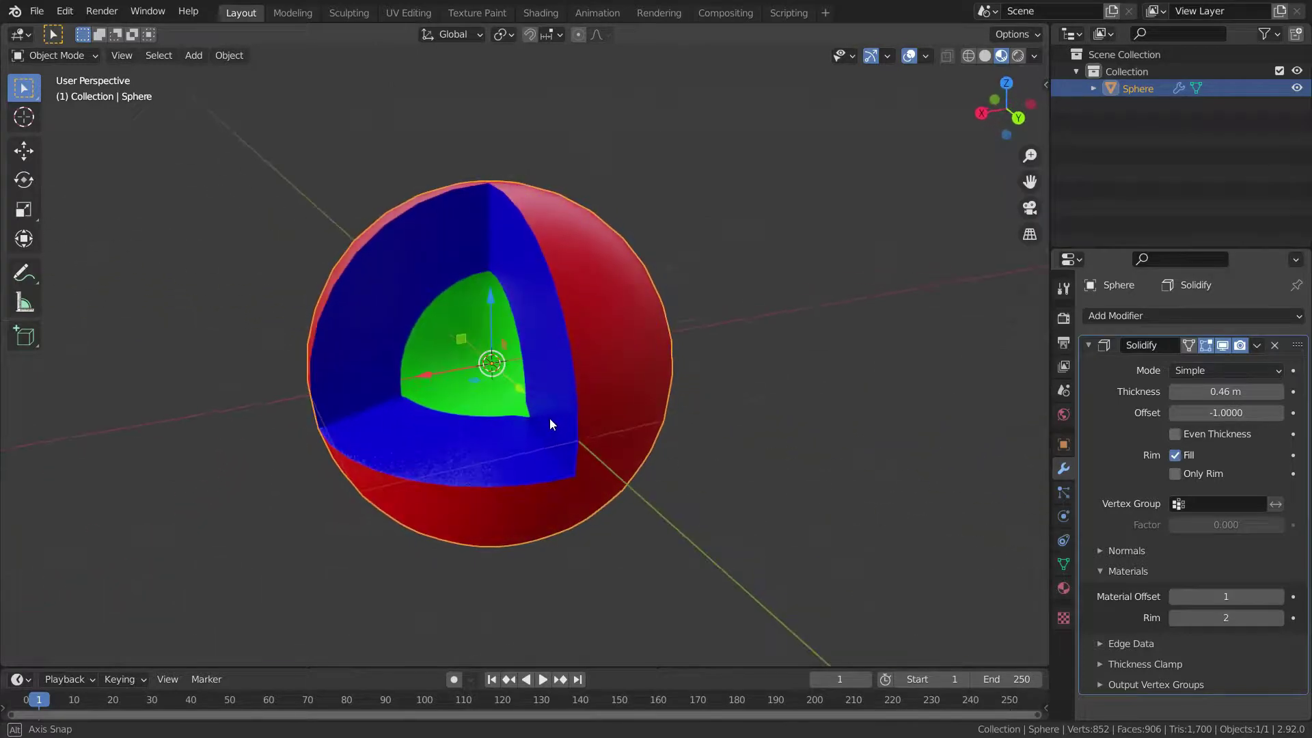
scroll(up, 3)
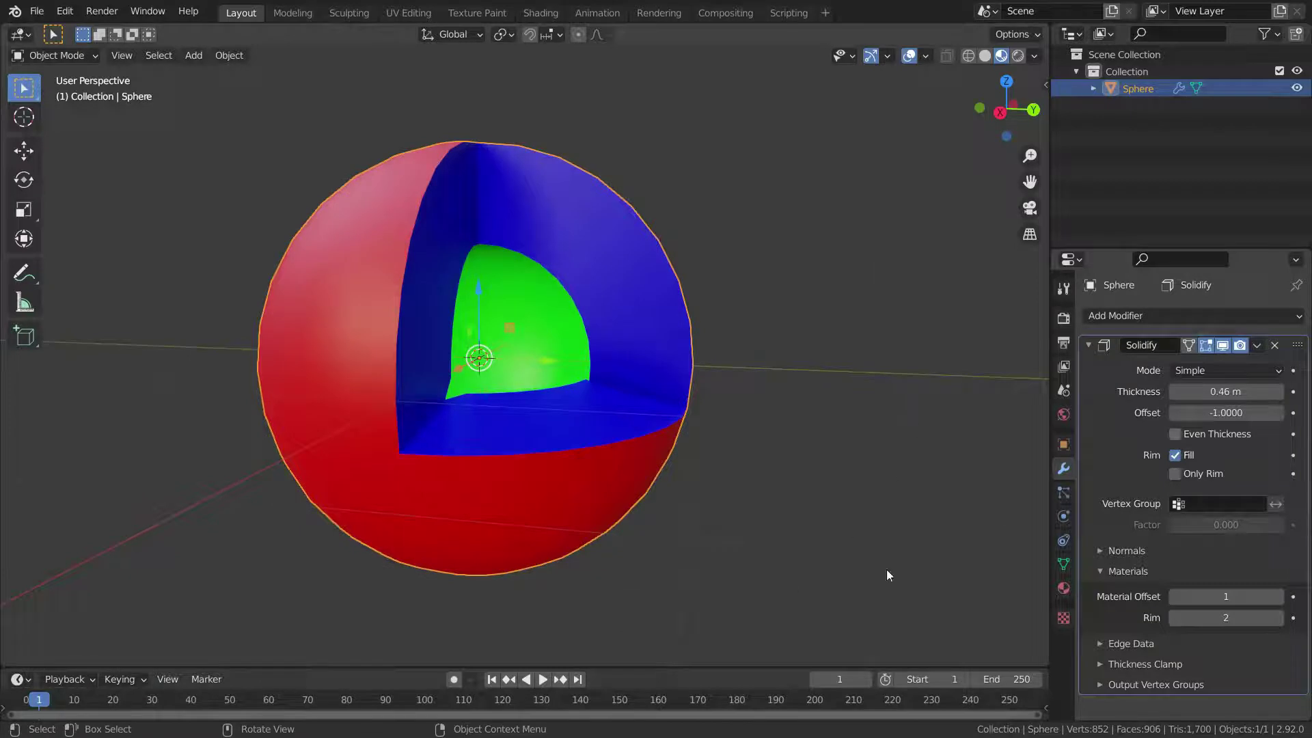
scroll(down, 3)
- Toggle Flip under the Solidify Normals panel to compare, leaving it off
click(1105, 576)
click(1103, 558)
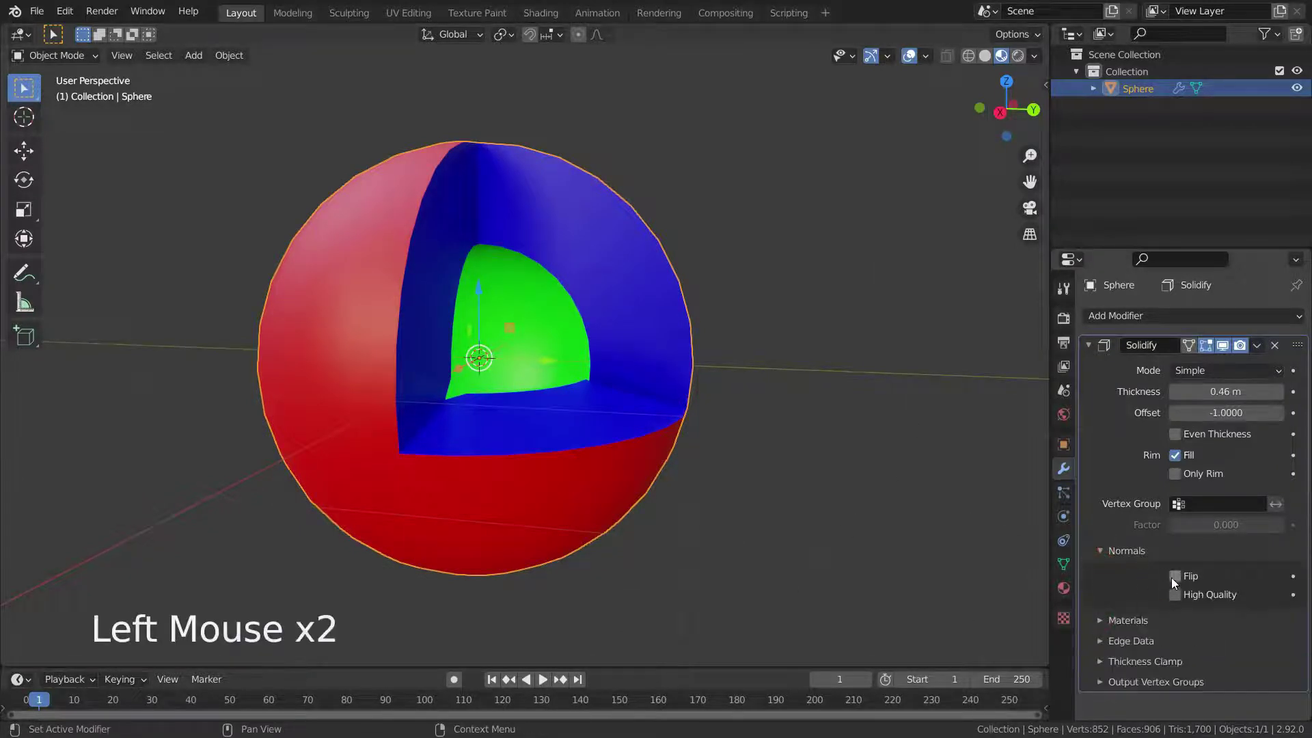
click(1174, 581)
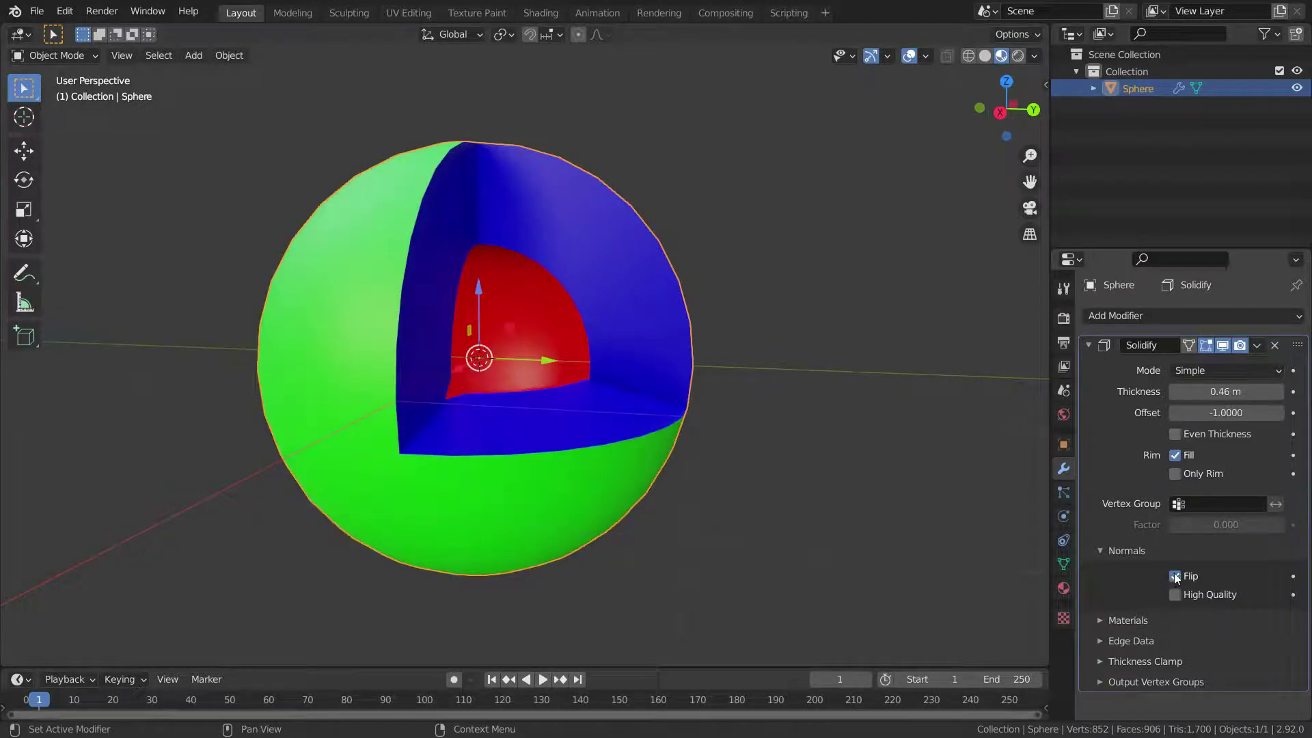
click(1177, 575)
click(1177, 575)
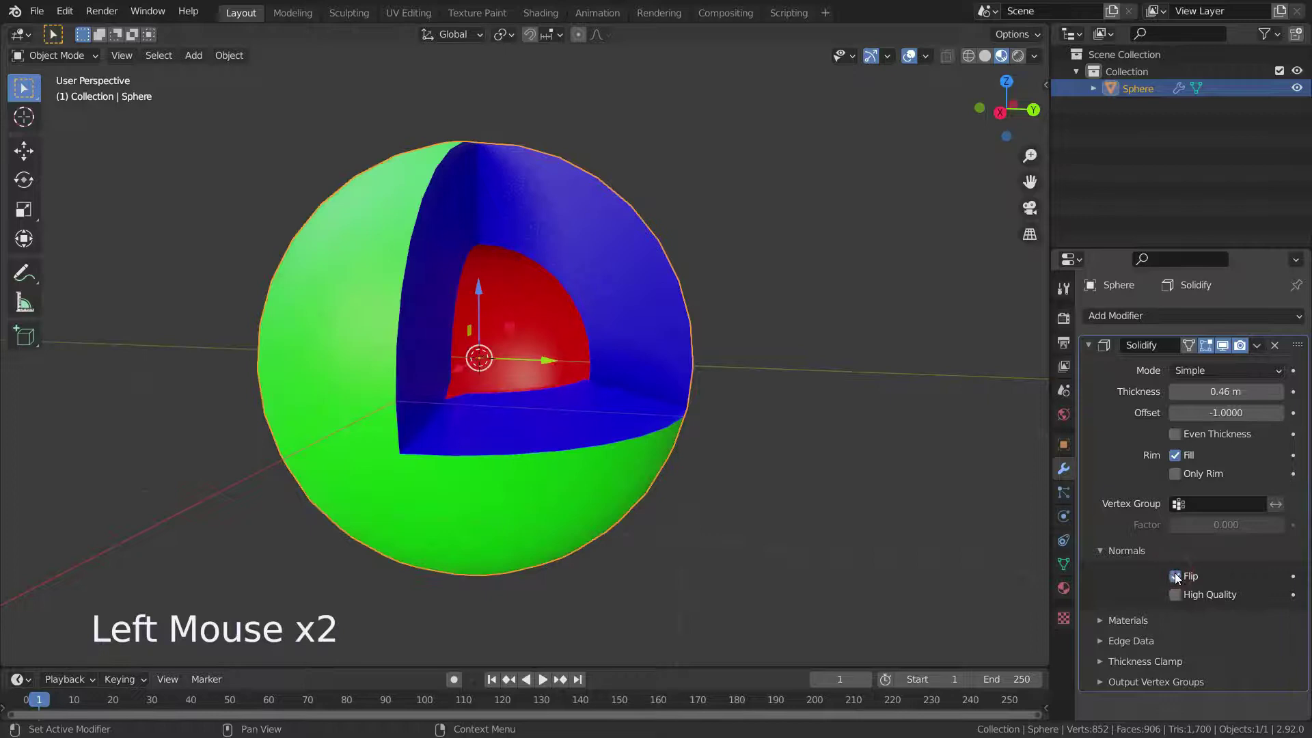
click(1178, 575)
click(1178, 575)
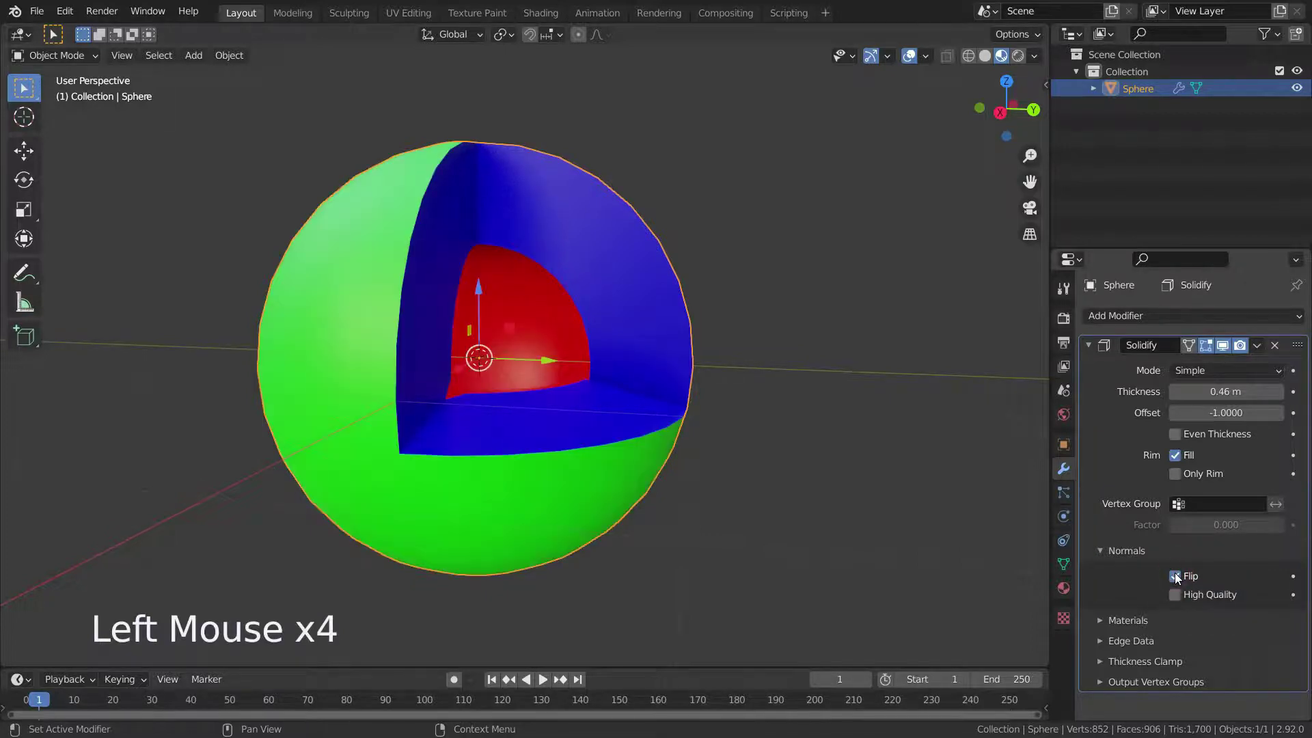
click(1179, 575)
click(1178, 575)
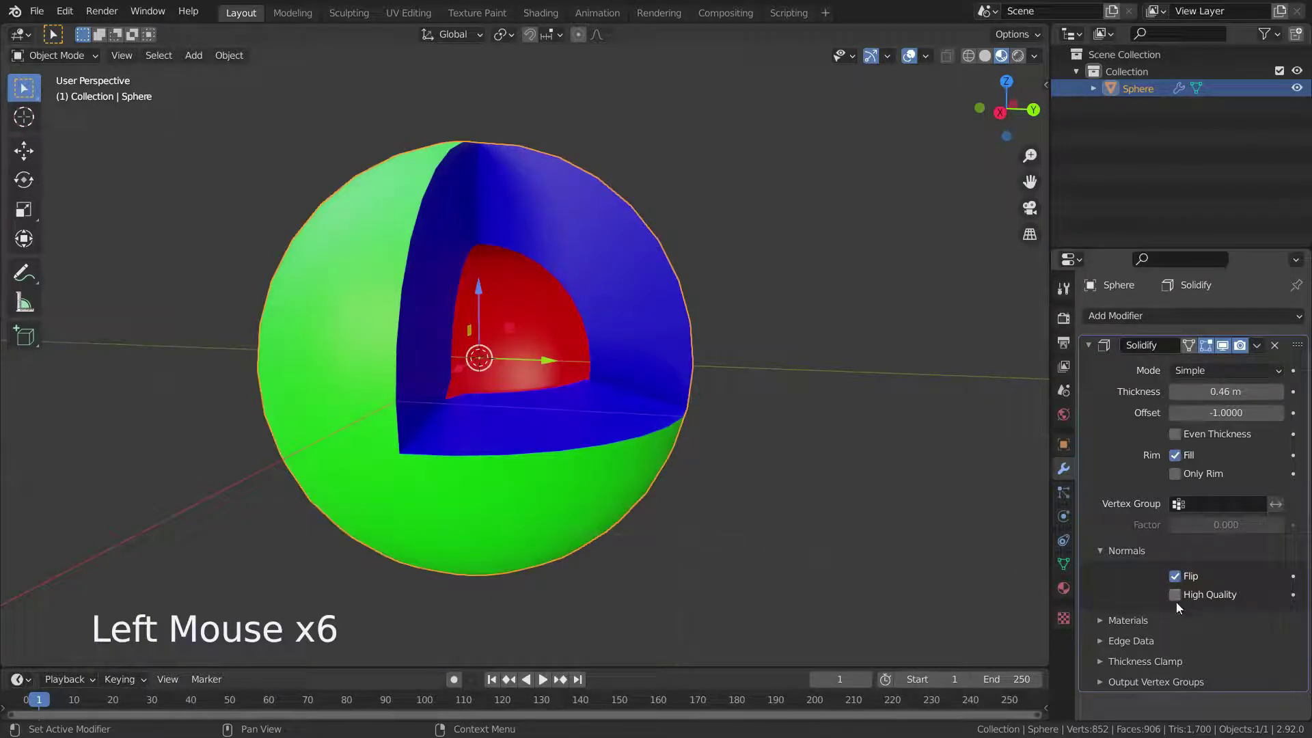
click(1184, 596)
click(1184, 596)
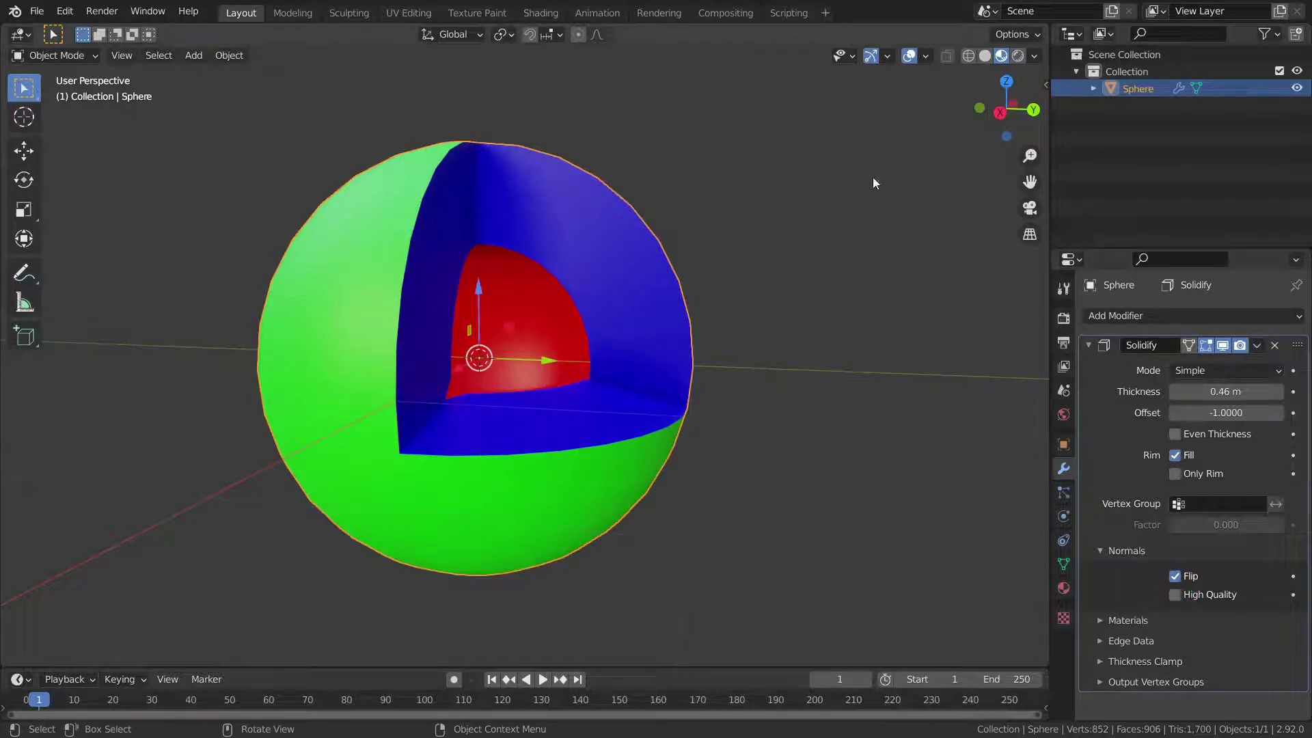
click(1178, 582)
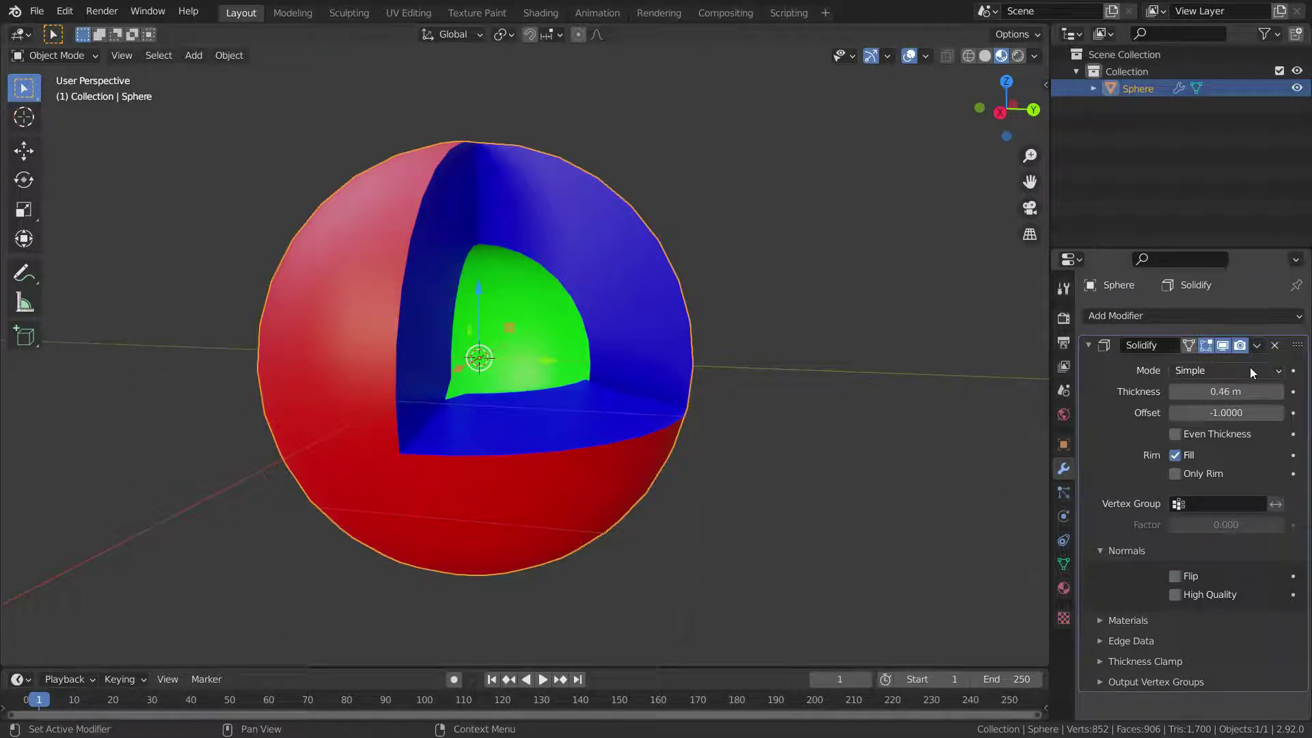
- Switch the Solidify to Complex mode and show wireframe edges over the sphere
click(1254, 369)
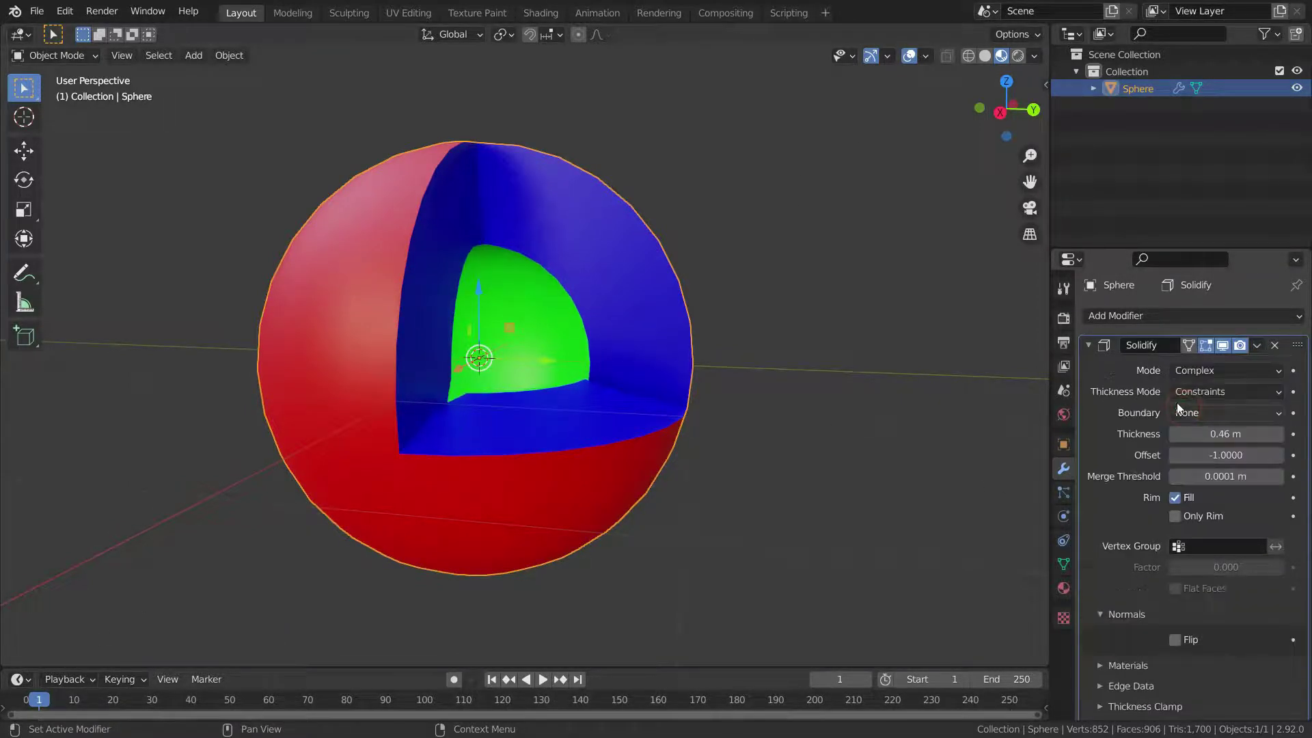
click(934, 63)
click(788, 428)
scroll(up, 3)
middle_click(752, 403)
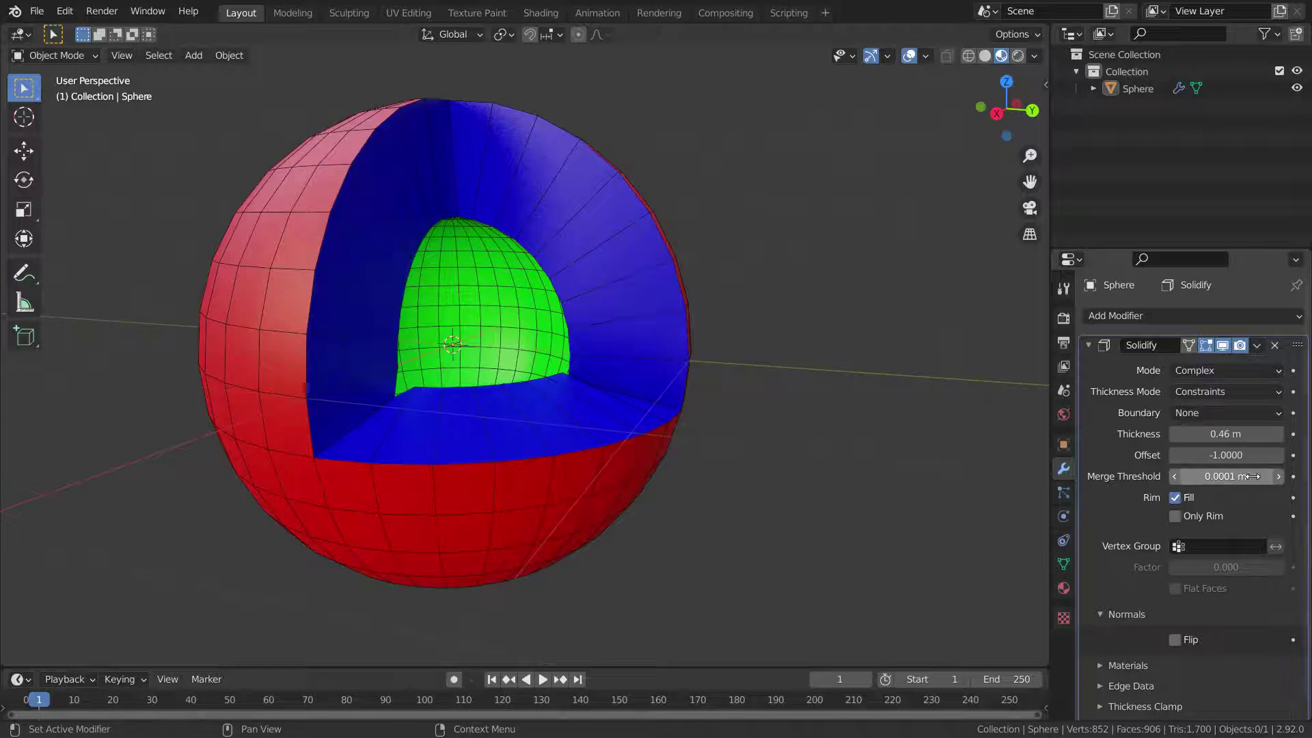
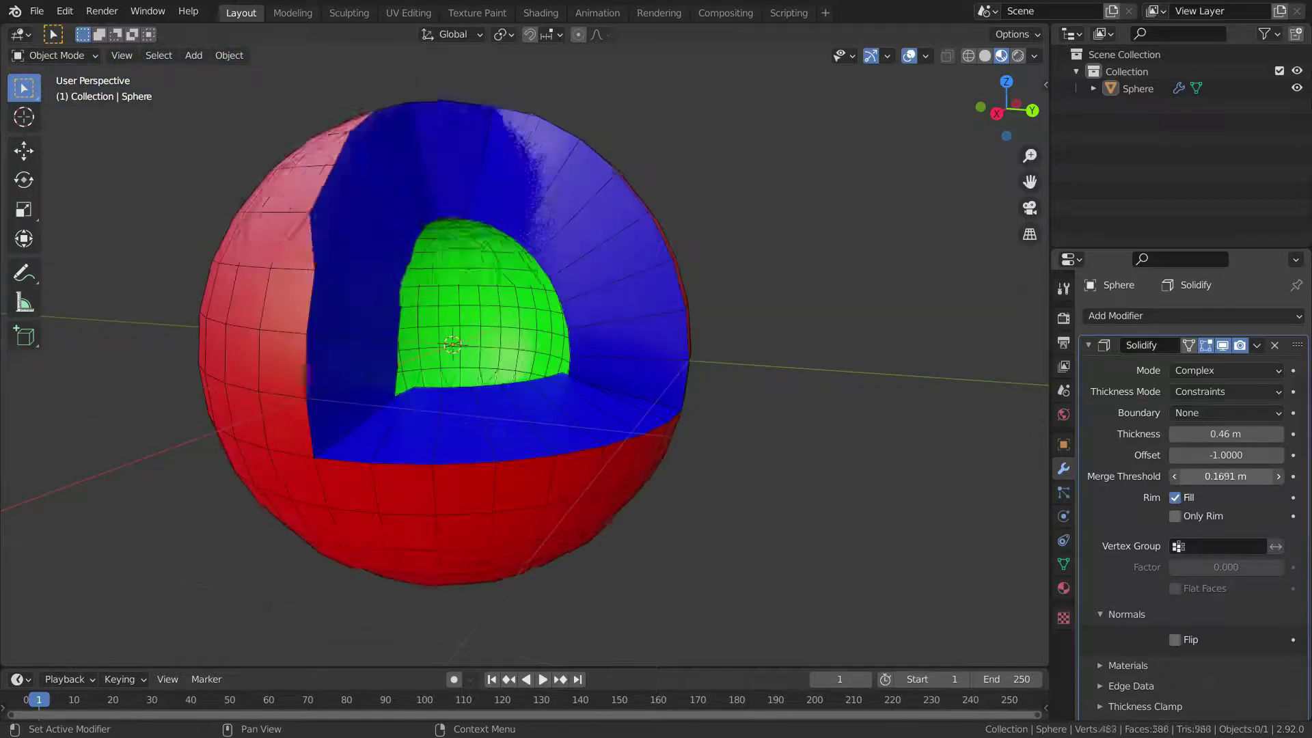
- Add a cube and delete its top face in Edit Mode, leaving an open box
key(shift+a)
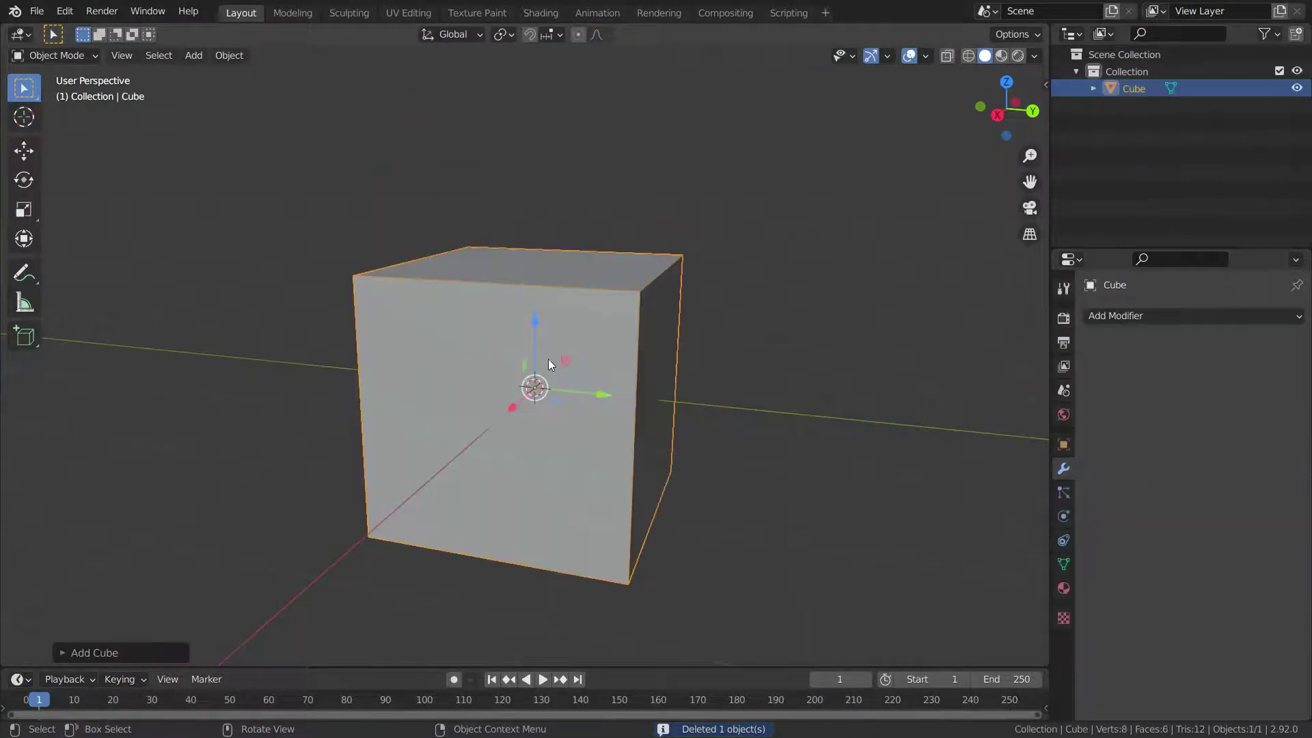
middle_click(577, 375)
scroll(down, 3)
key(Tab)
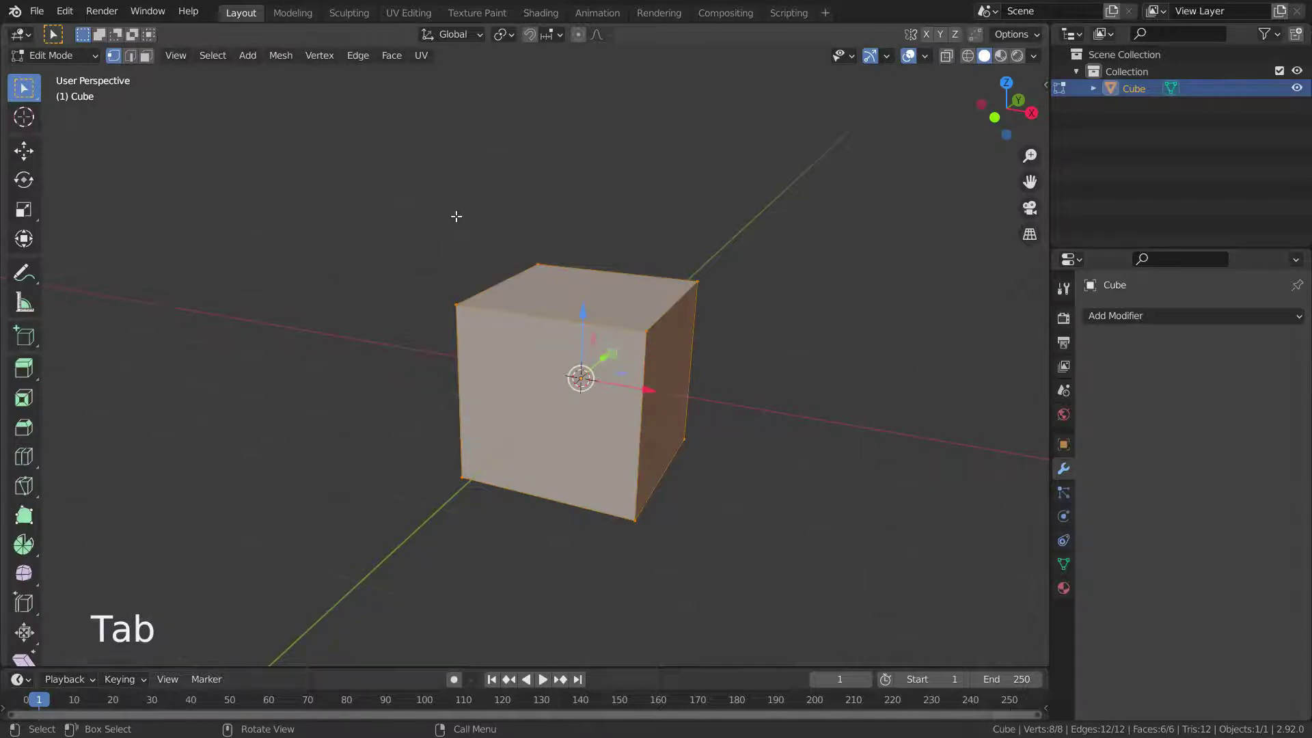
click(476, 240)
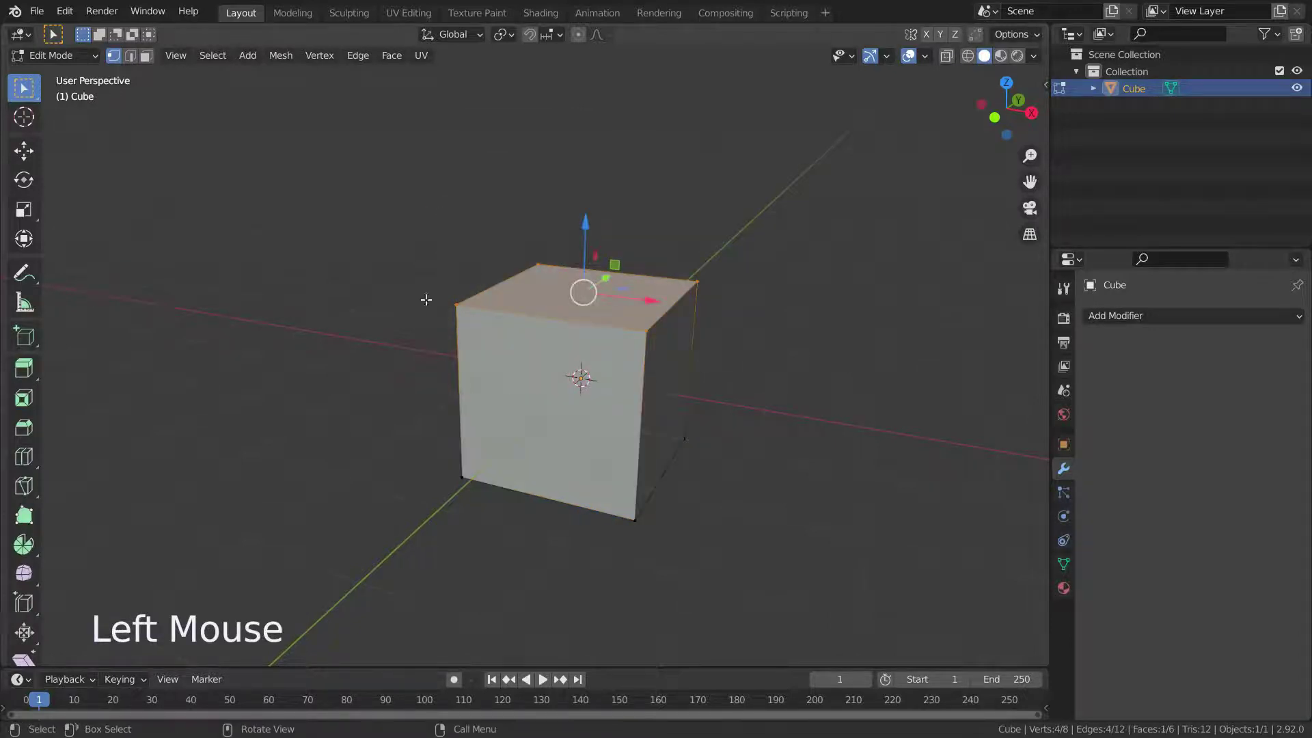
key(Delete)
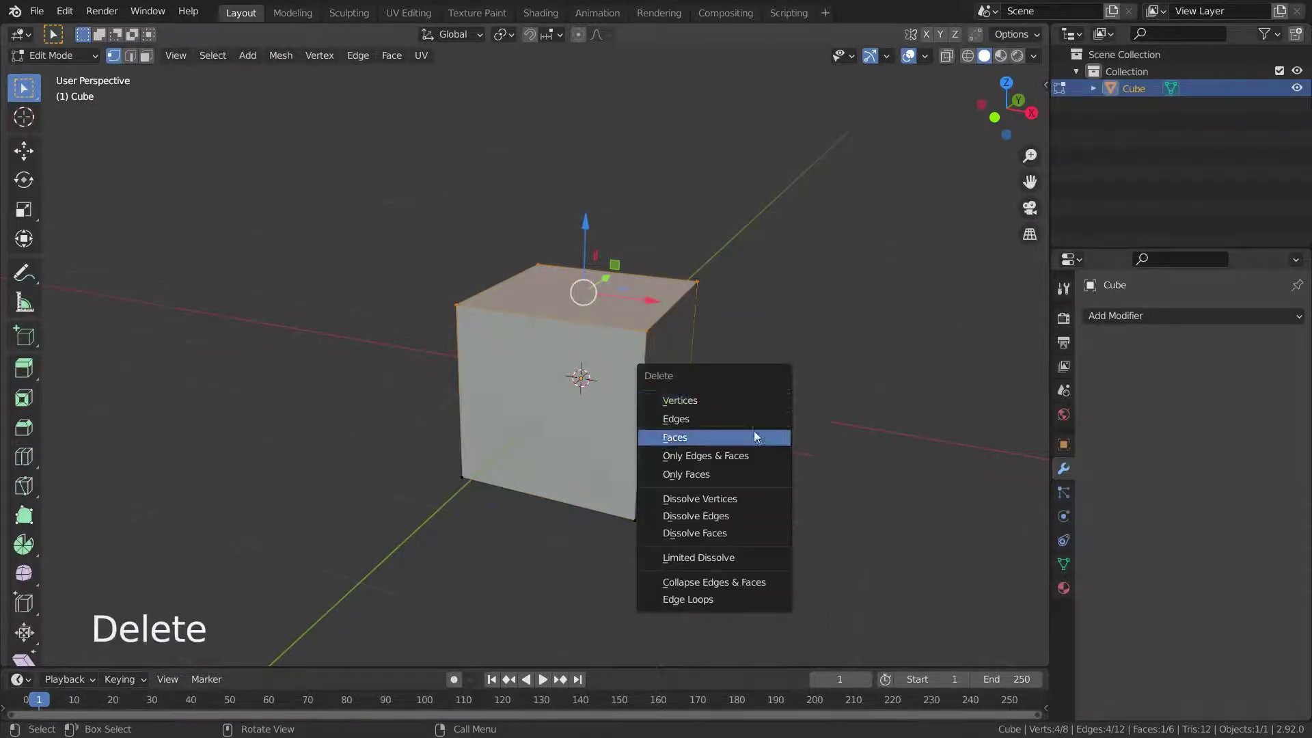
scroll(up, 3)
middle_click(629, 412)
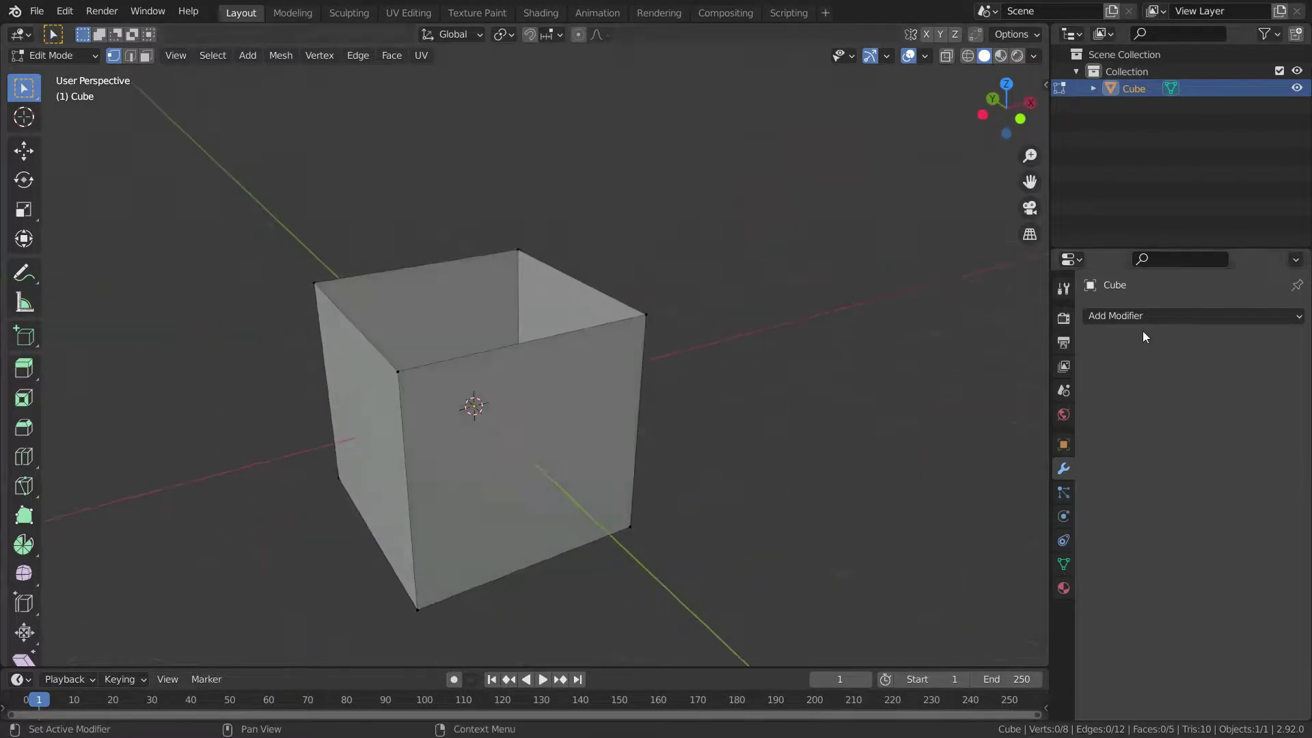
- Add a Solidify modifier to the open box with 0.47 m thickness
click(1144, 324)
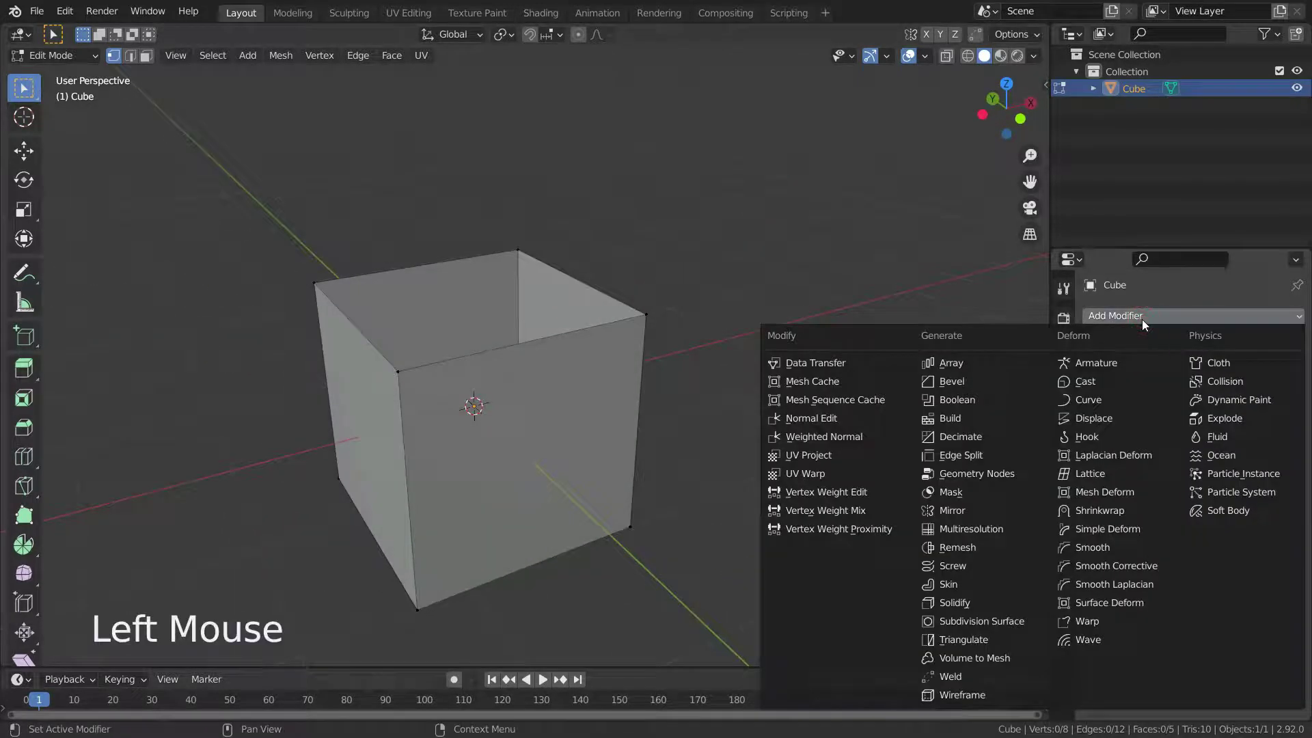
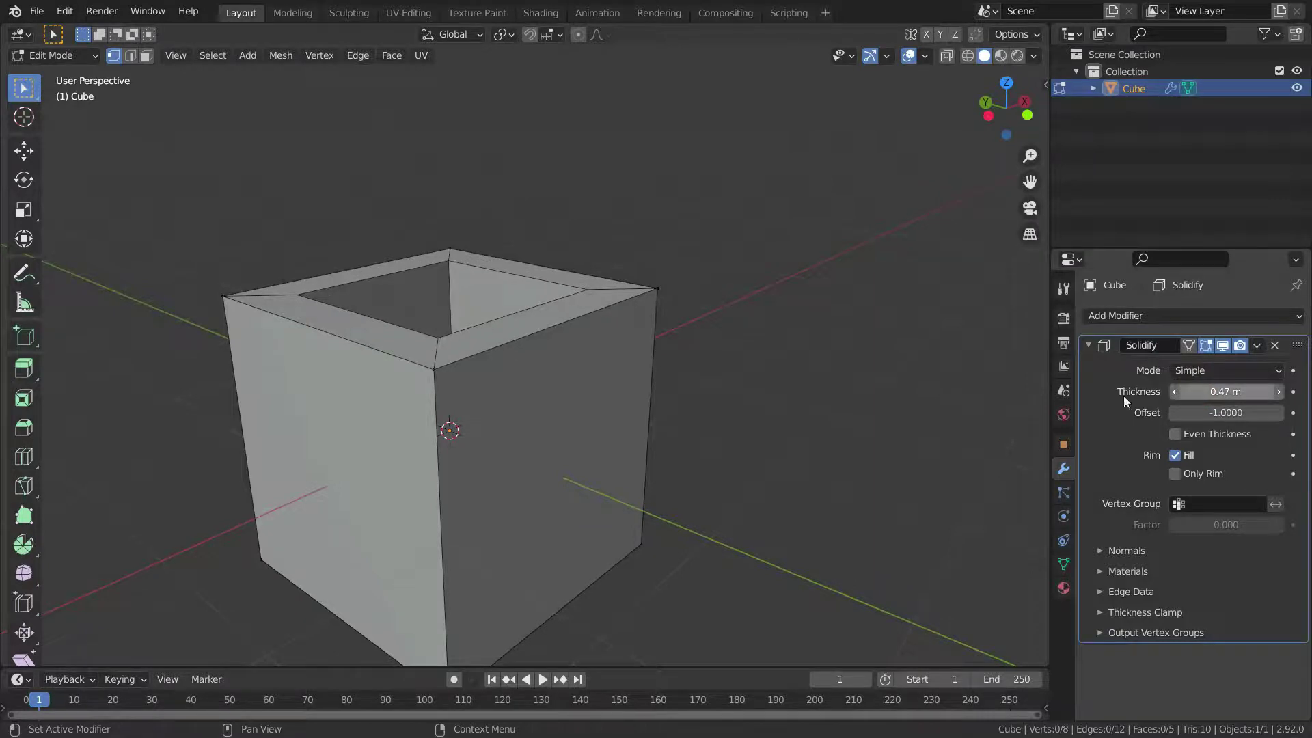
scroll(up, 3)
middle_click(629, 386)
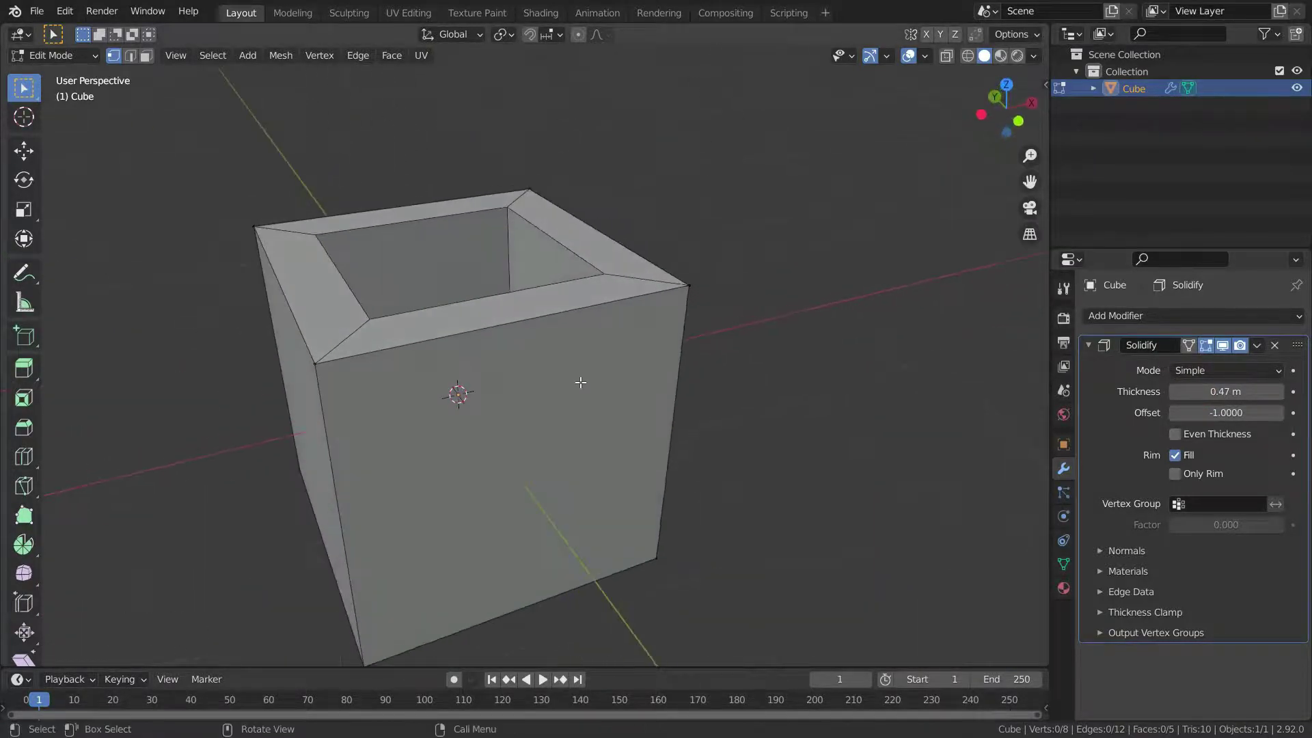
- Add a Subdivision Surface after the Solidify and raise Levels Viewport to 3
click(1149, 318)
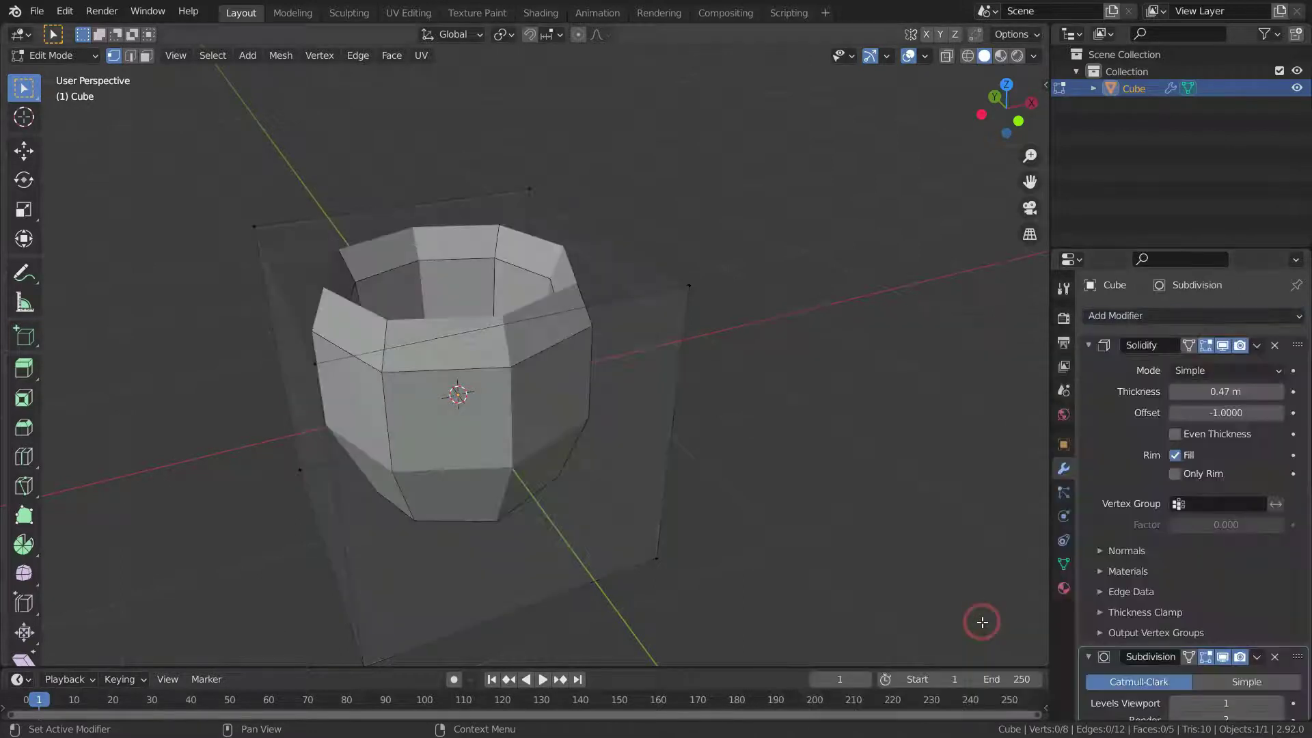
scroll(down, 3)
scroll(down, 3)
click(1282, 651)
click(1282, 651)
scroll(down, 3)
scroll(up, 3)
middle_click(565, 446)
scroll(up, 3)
middle_click(573, 400)
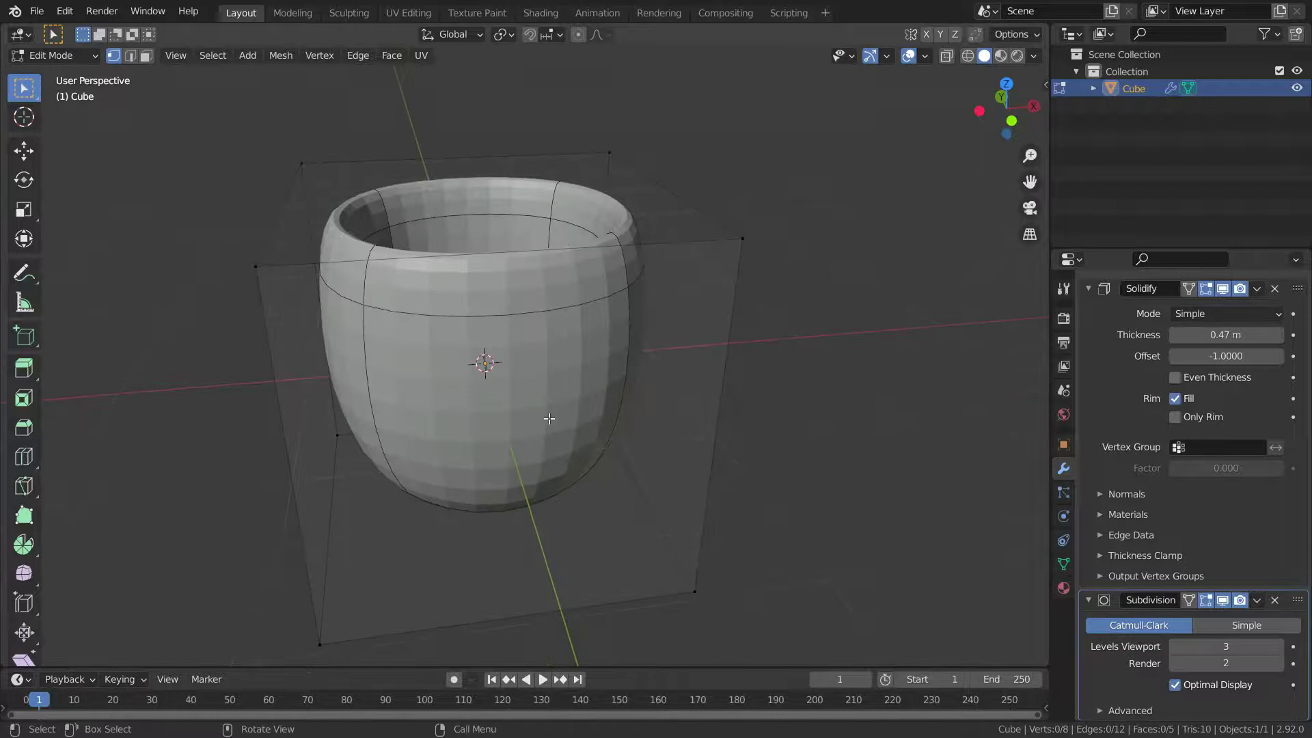
- Expand Edge Data and set Crease Inner to 1 to sharpen the cup's inside edges
click(1109, 537)
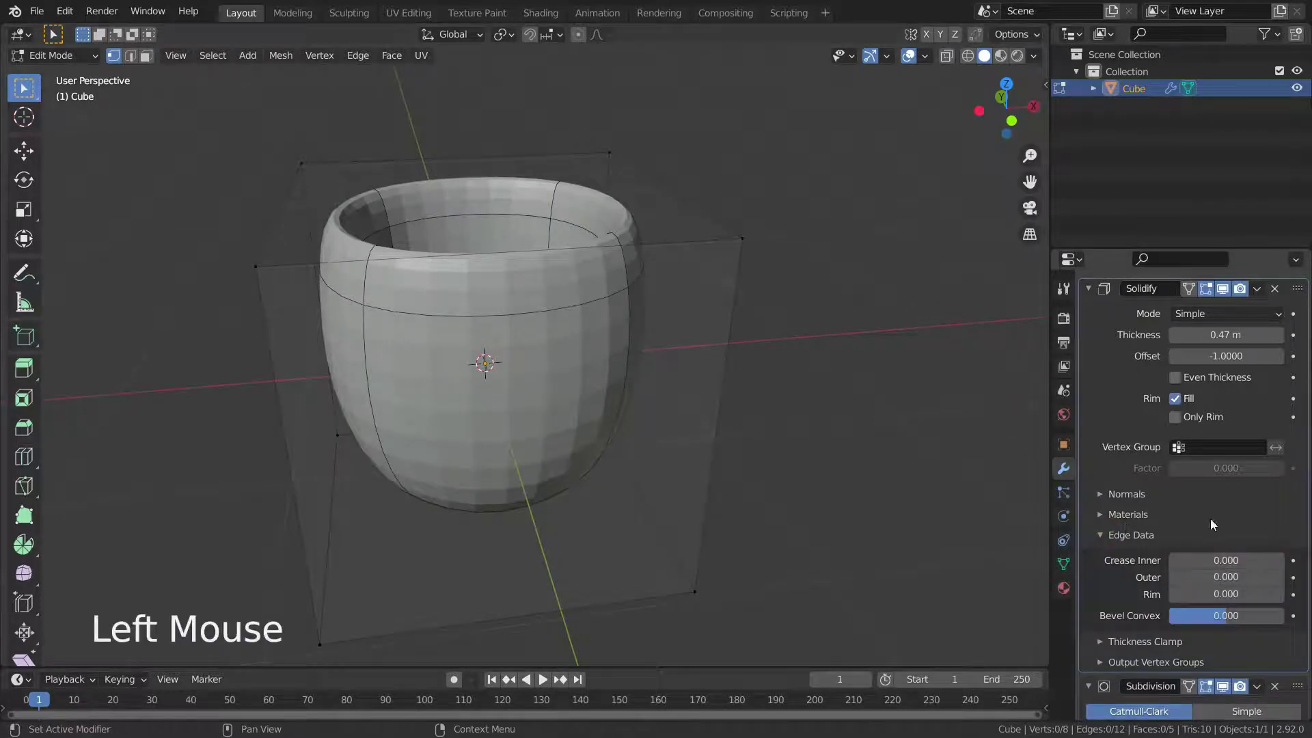
click(1189, 569)
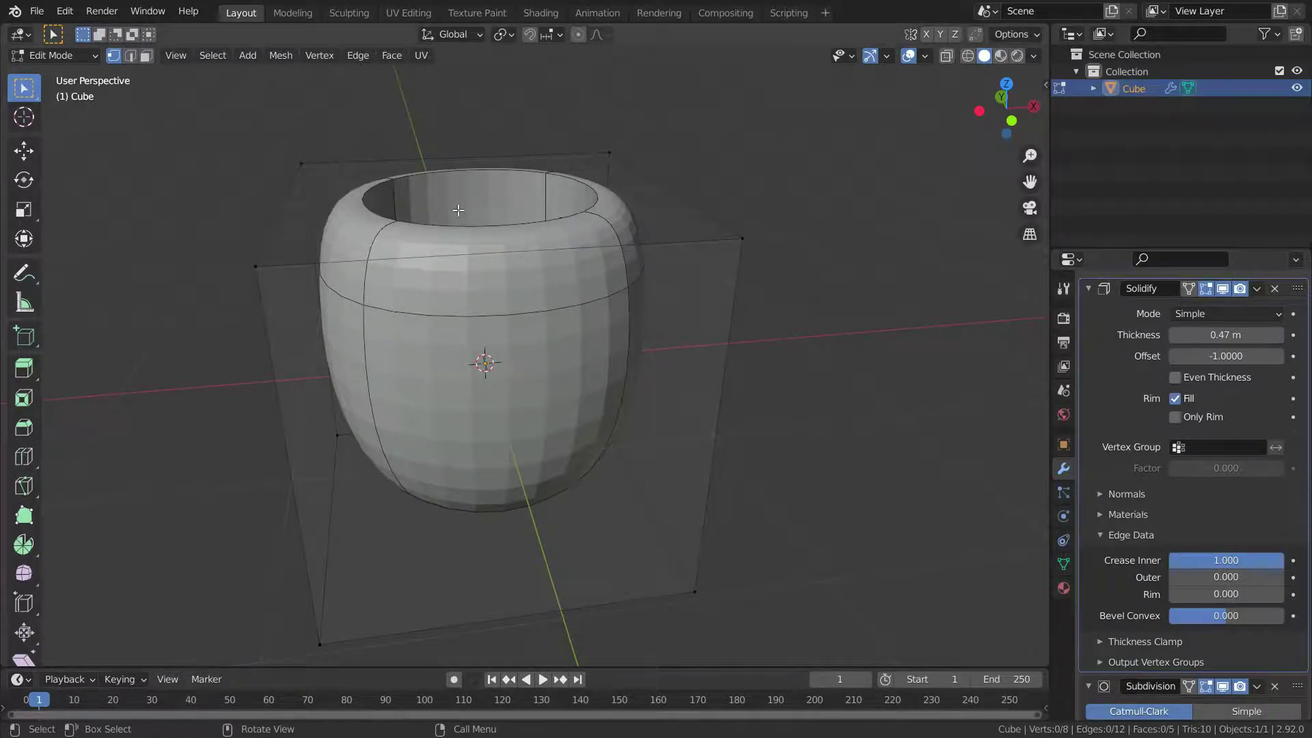
scroll(up, 3)
middle_click(531, 261)
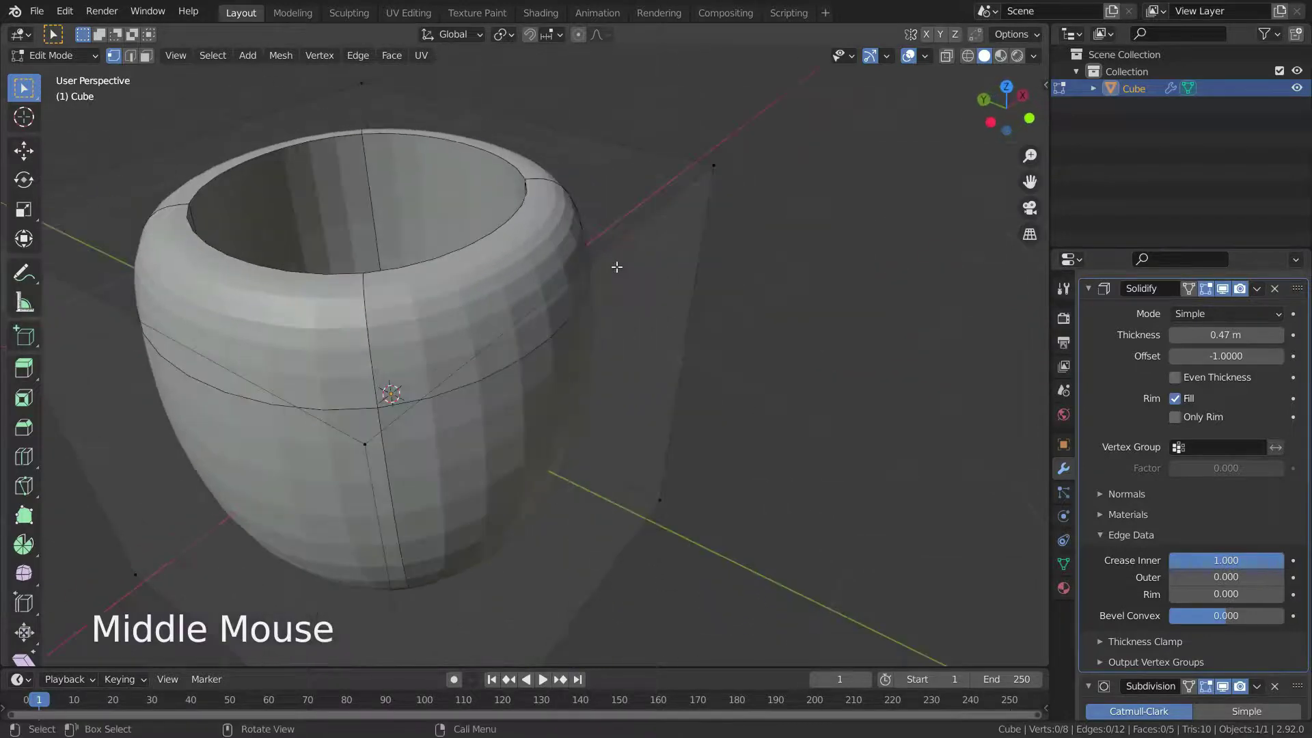
scroll(down, 3)
scroll(up, 3)
- Set Crease Outer to 1 and Rim to 0.771, then return all creases to 0
click(1266, 562)
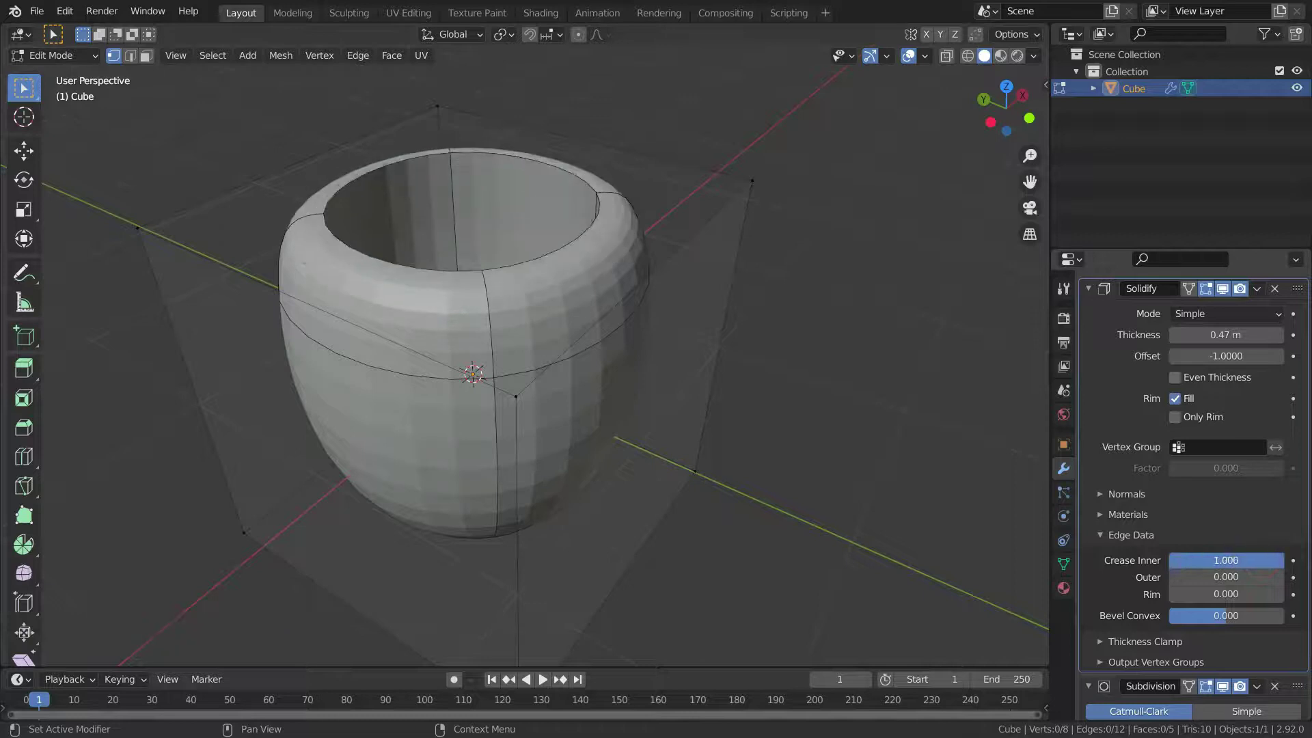
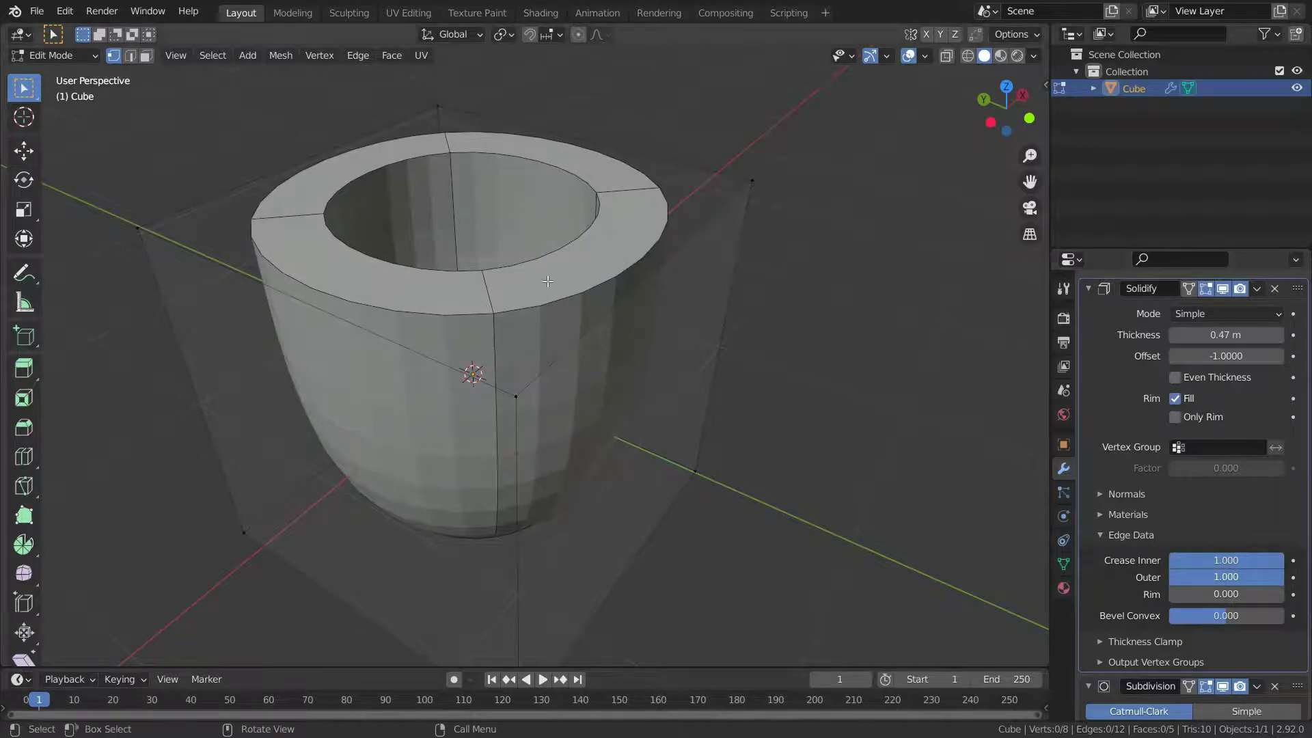
scroll(down, 3)
scroll(up, 3)
middle_click(512, 290)
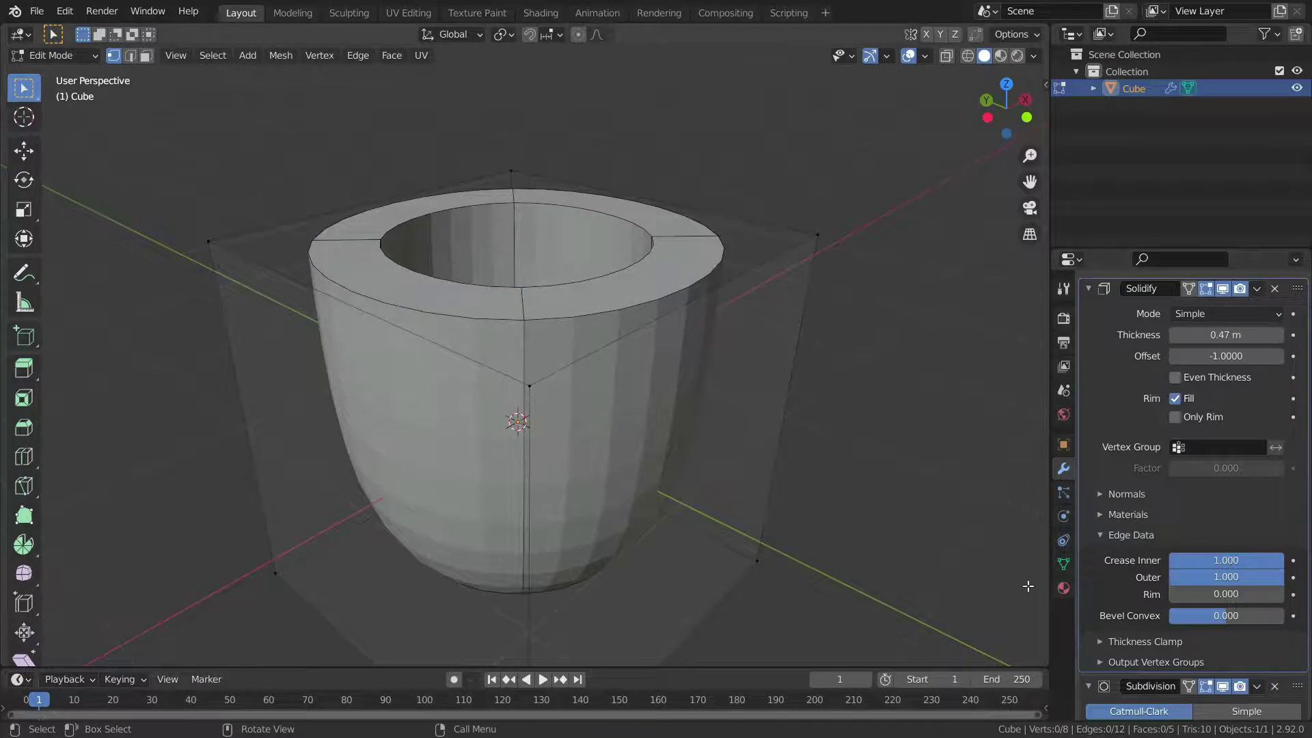
click(1184, 597)
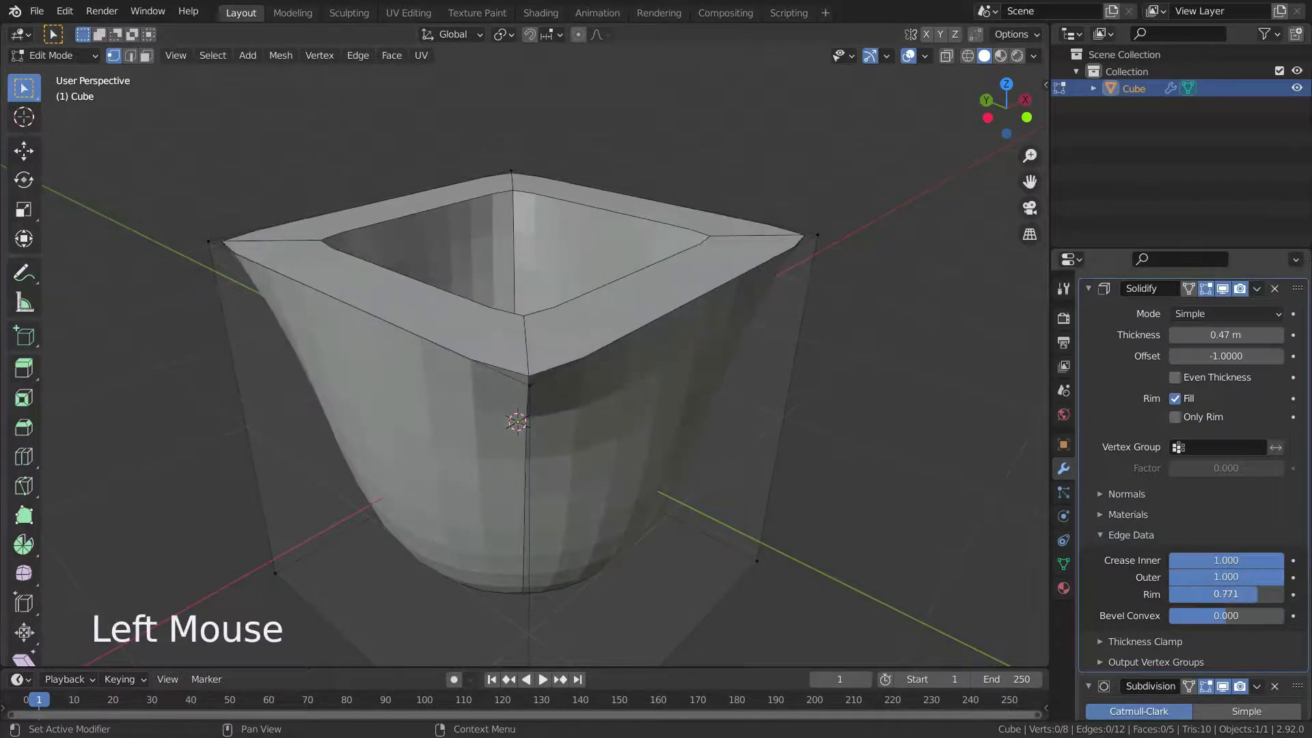
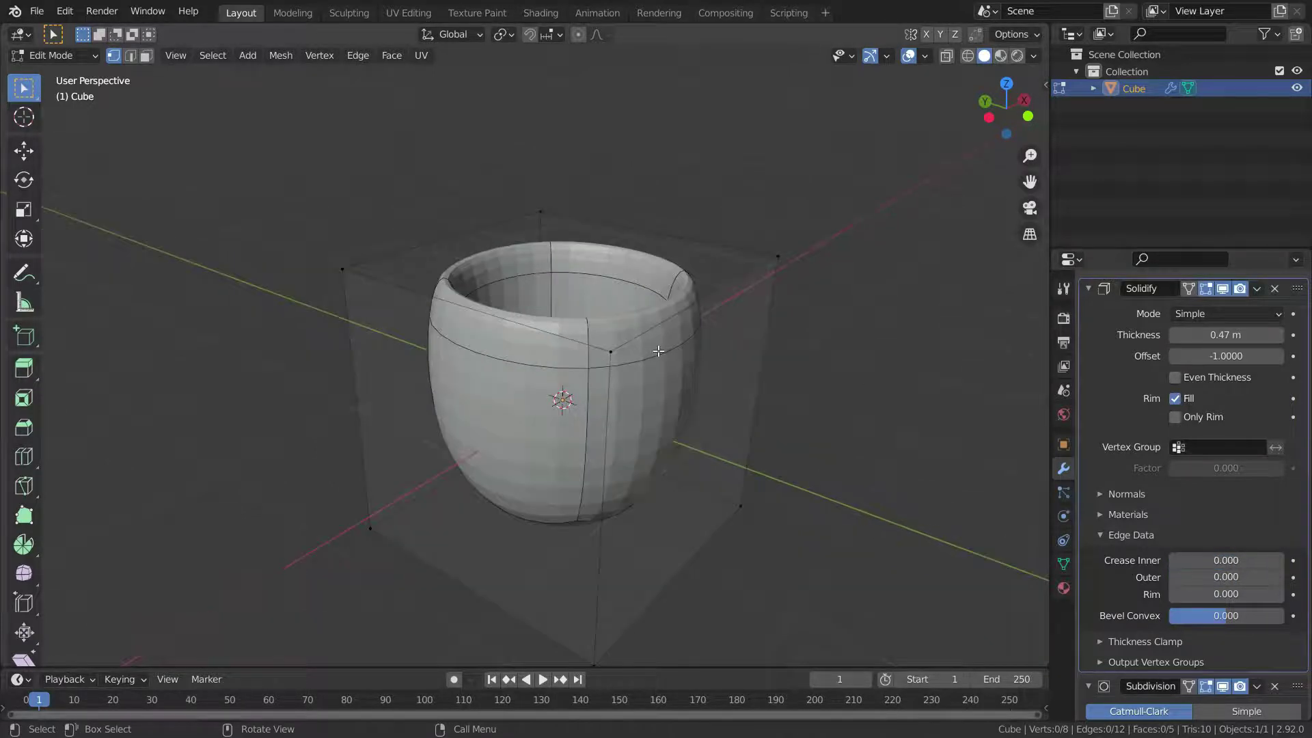
scroll(down, 3)
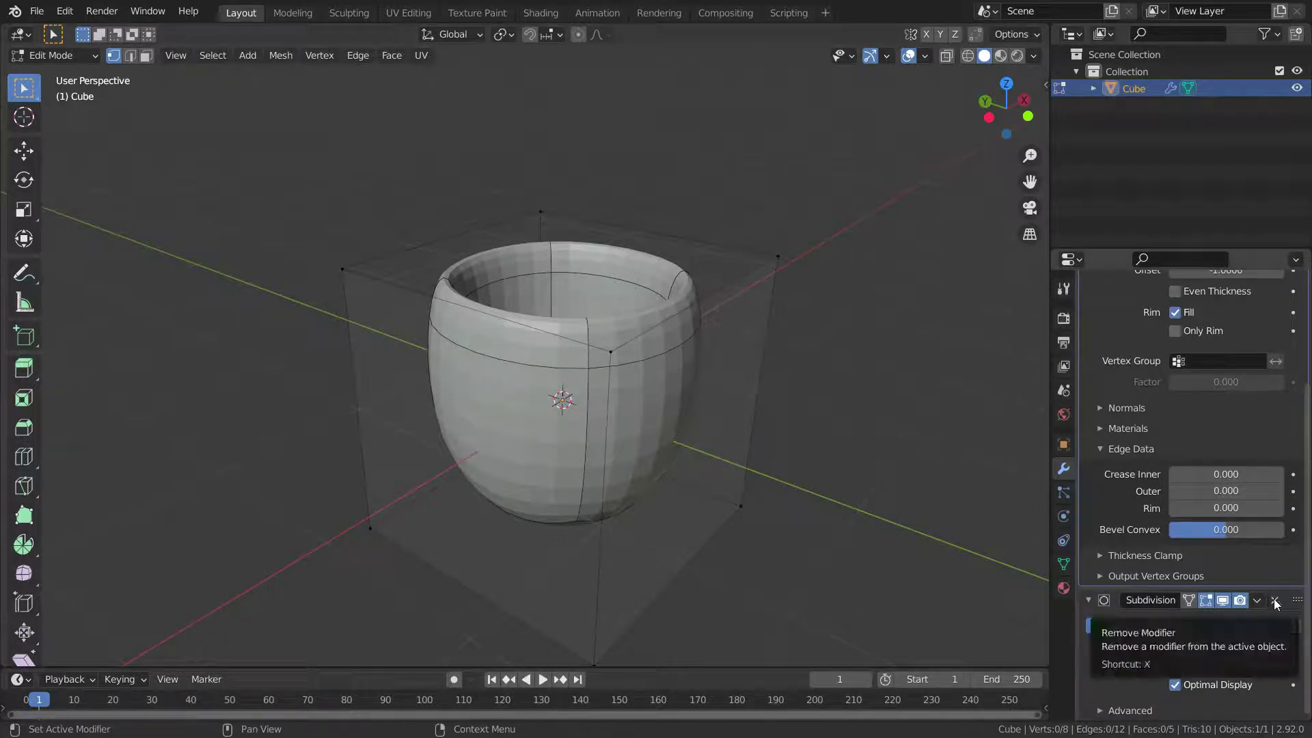
- Remove the Subdivision and add a Bevel modifier after the Solidify
click(1277, 602)
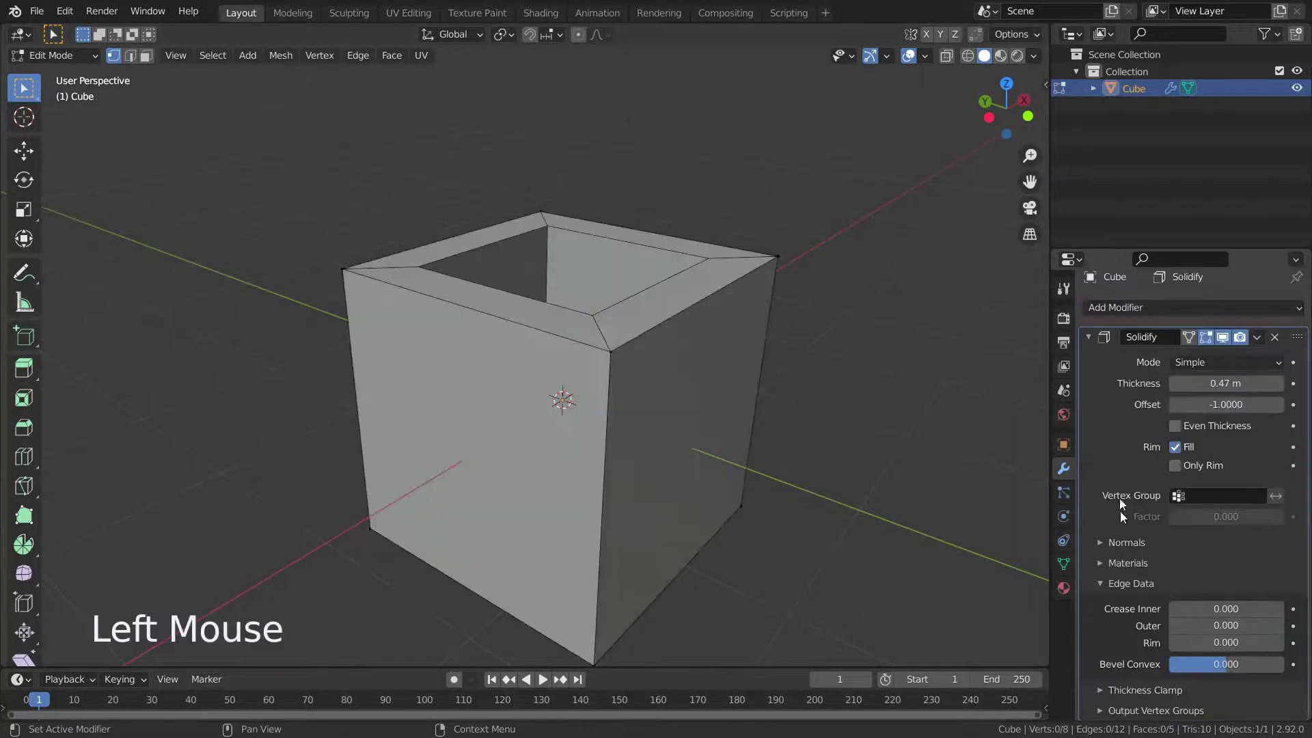
click(1150, 307)
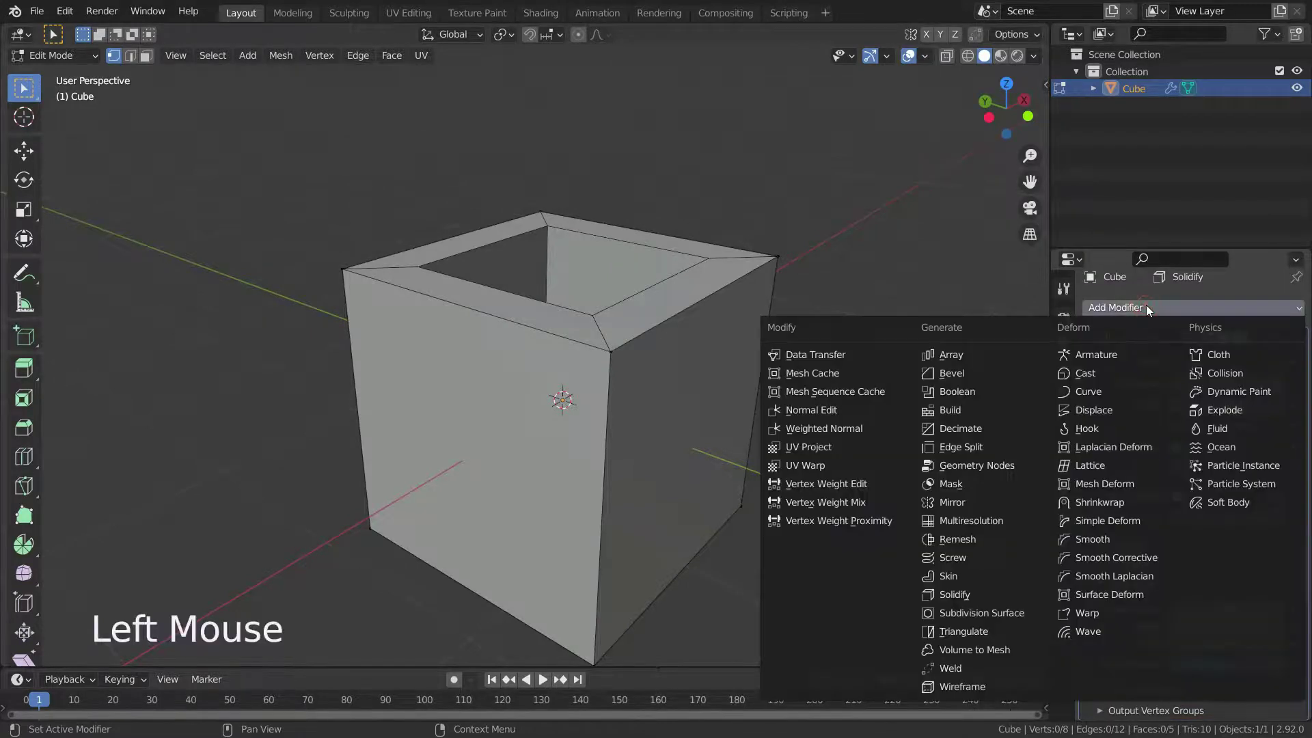
scroll(down, 3)
scroll(down, 3)
scroll(up, 3)
middle_click(738, 393)
- Set the Bevel Limit Method to Weight and the Solidify Bevel Convex to 1
click(1245, 634)
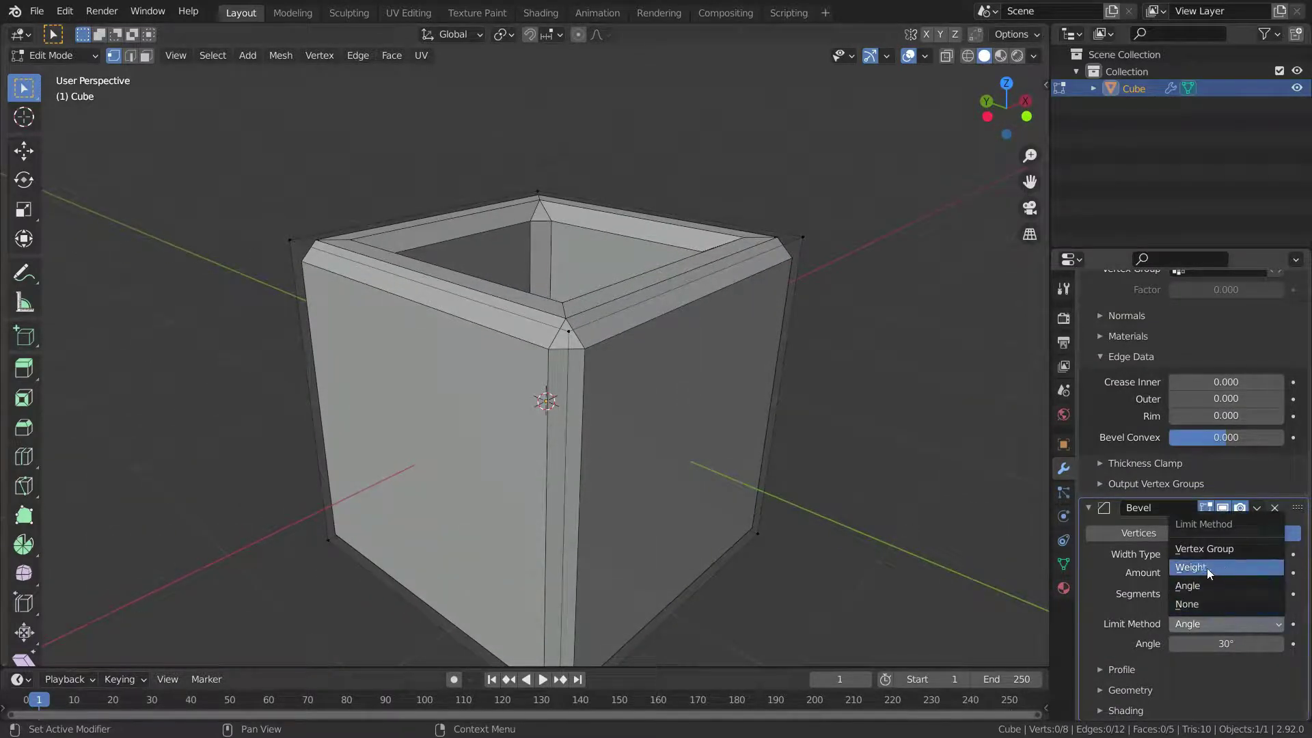
scroll(down, 3)
scroll(up, 3)
middle_click(724, 453)
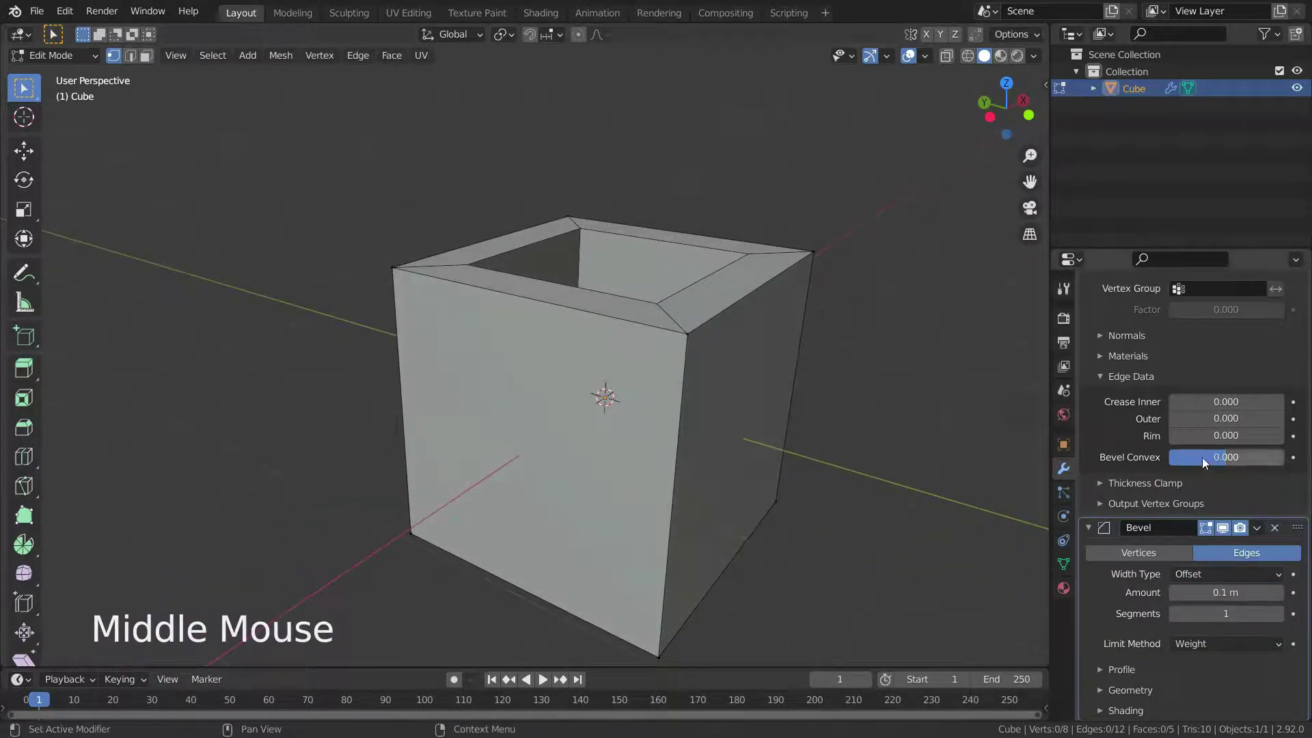
click(1206, 460)
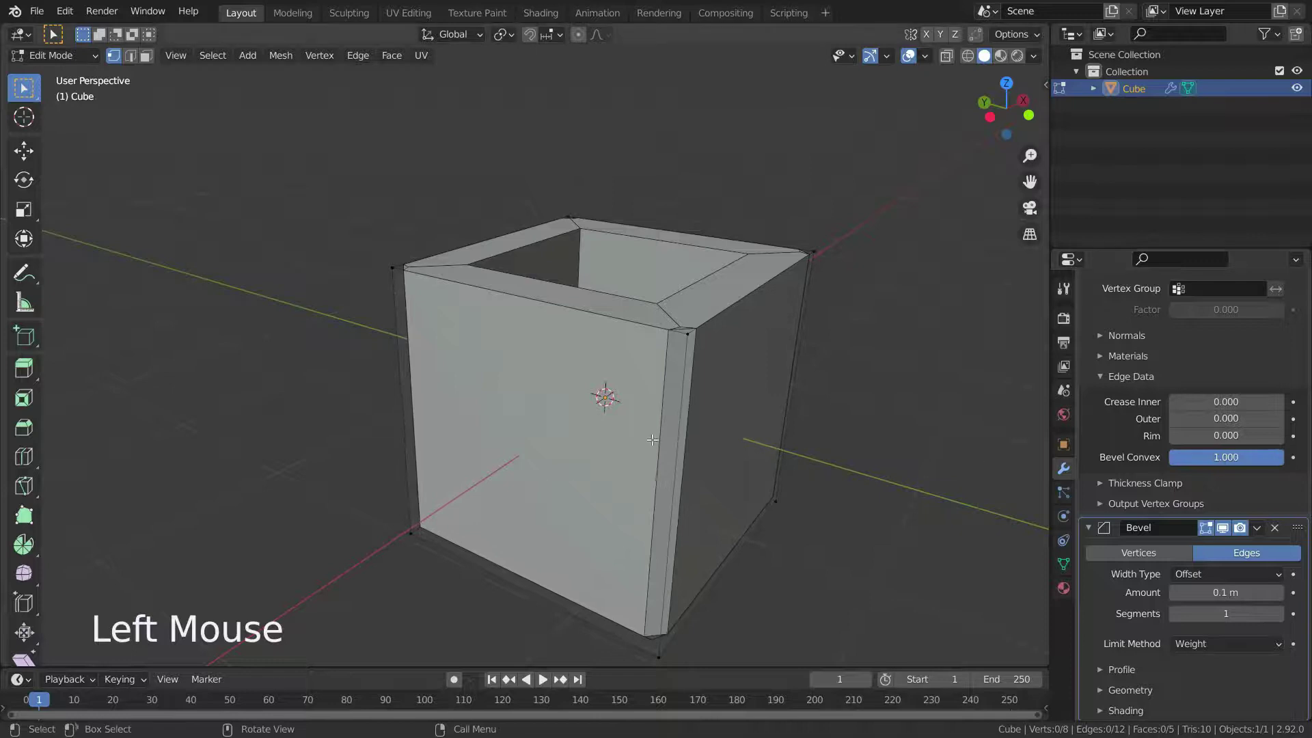
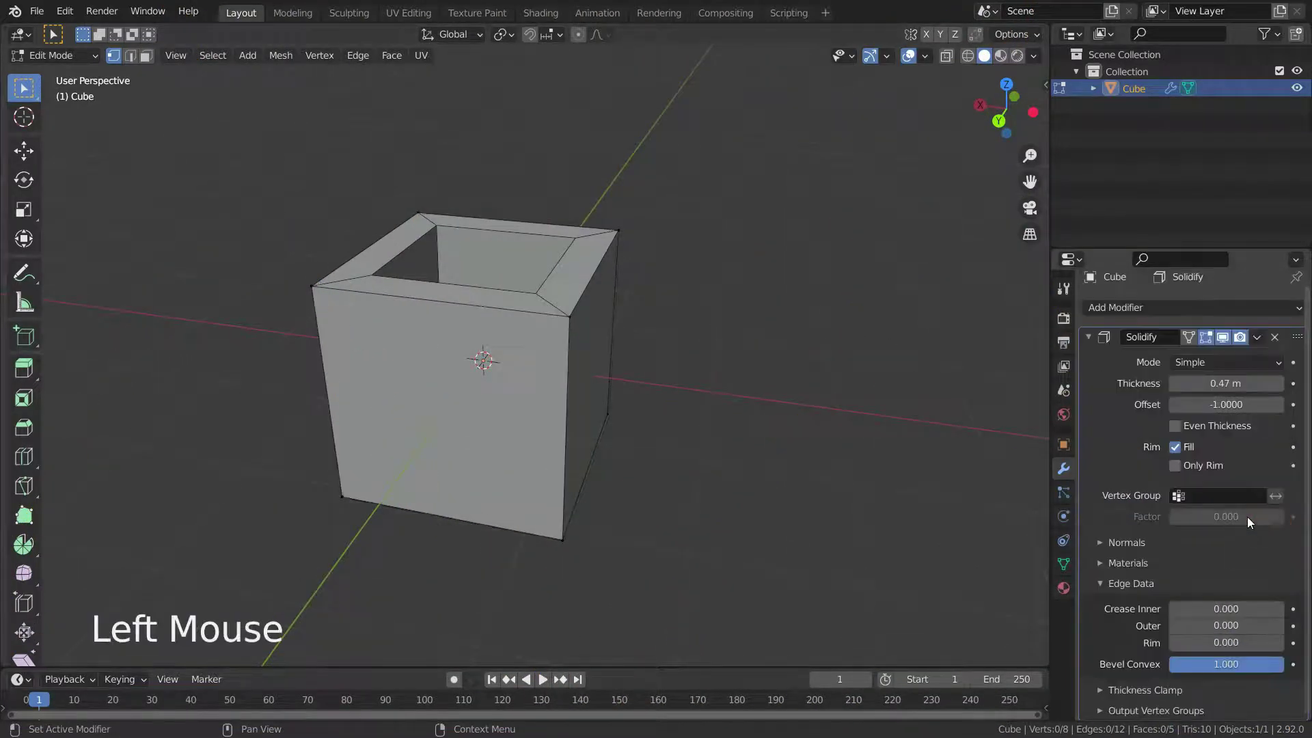
- Remove the Solidify and scale the bottom face down into a pointed base
click(1275, 341)
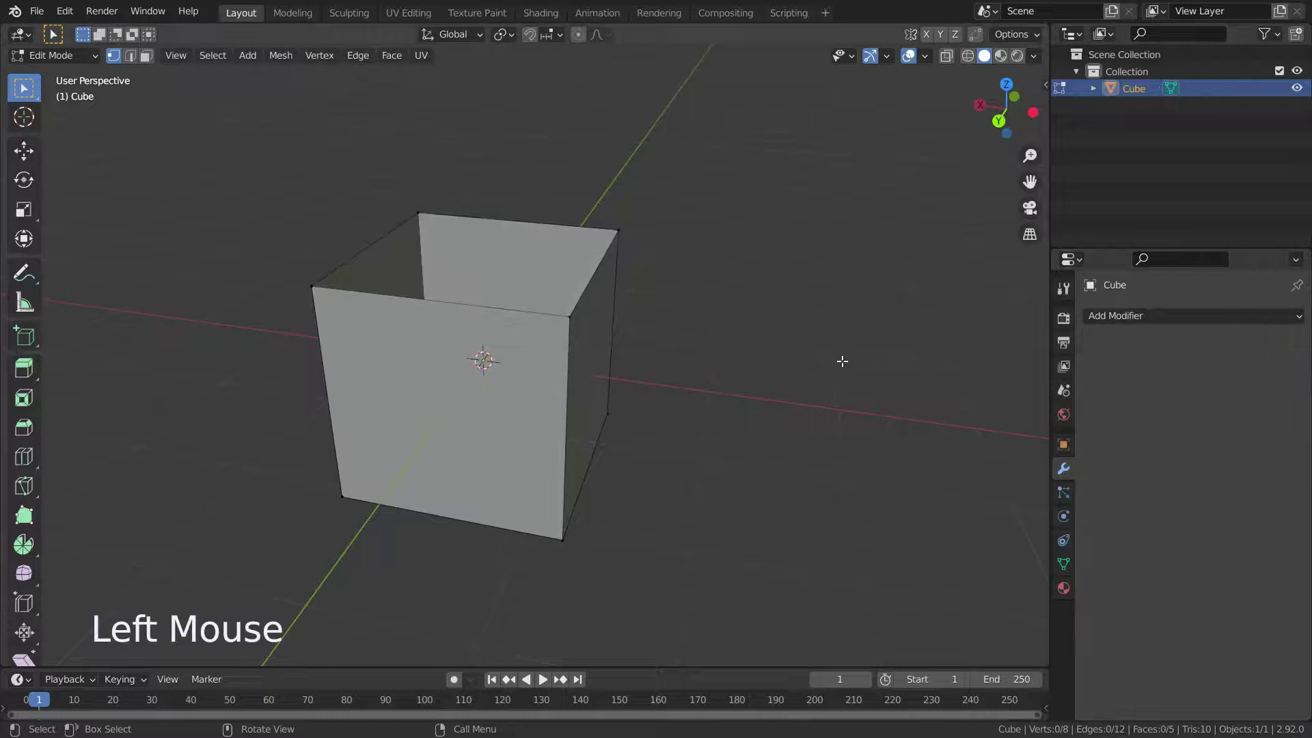
scroll(down, 3)
scroll(up, 3)
middle_click(719, 391)
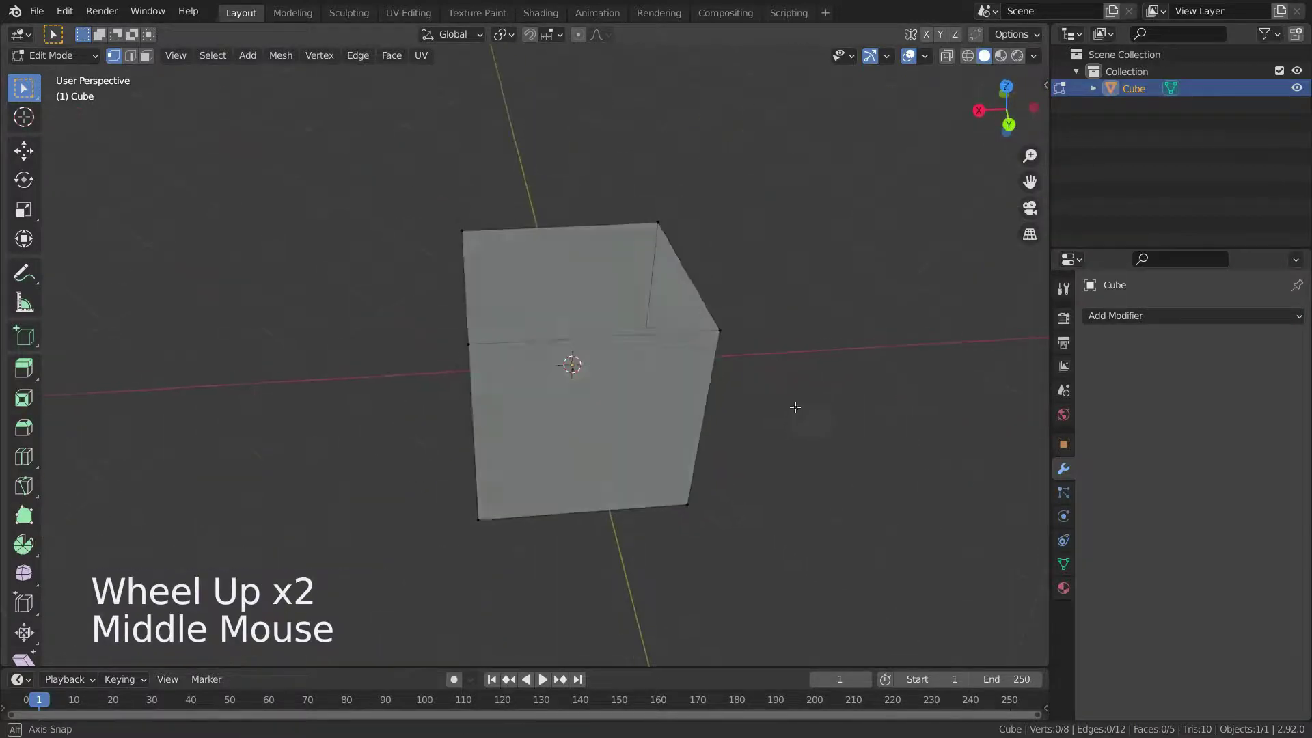
scroll(down, 3)
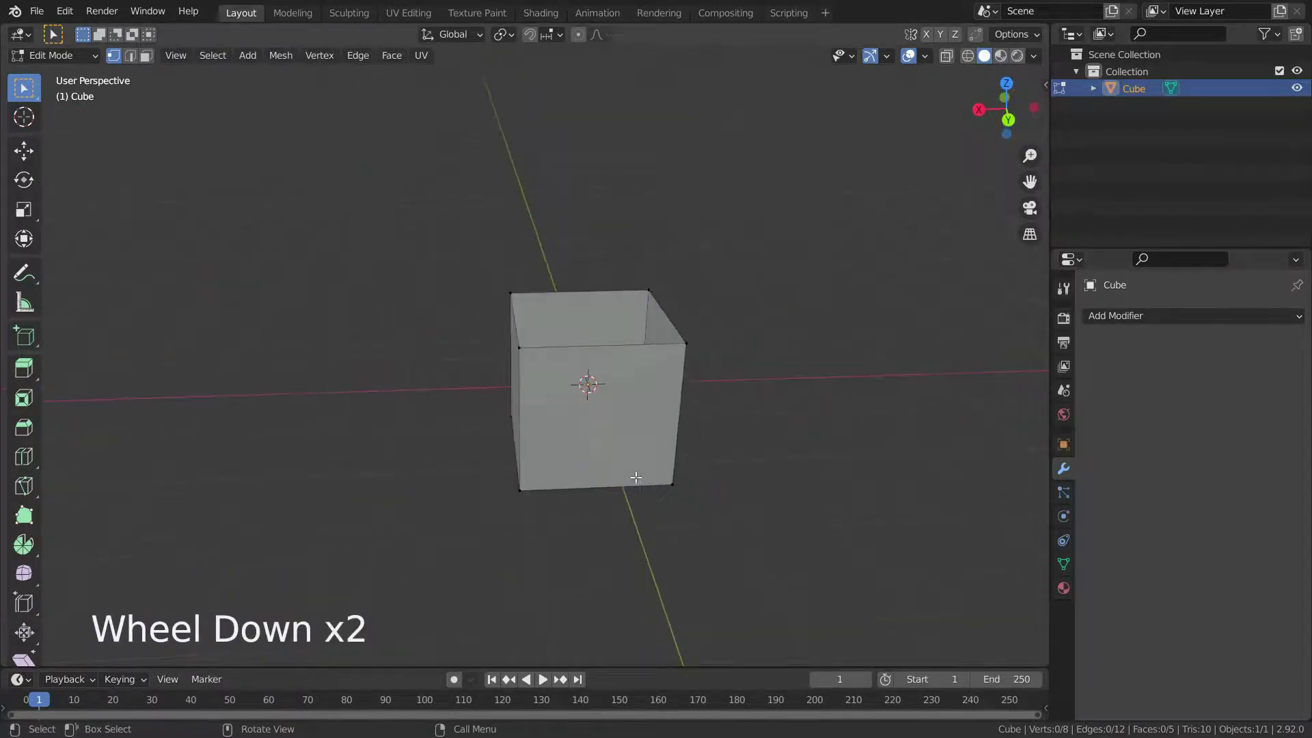
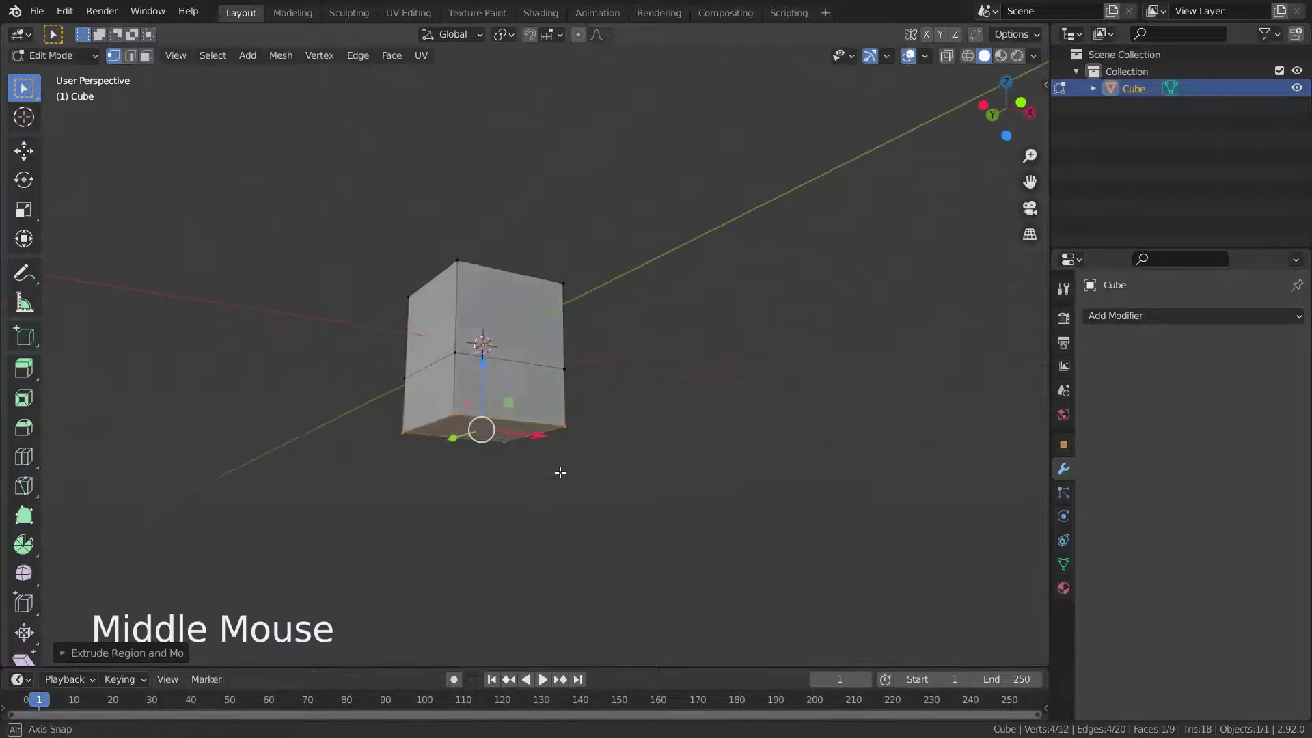
key(s)
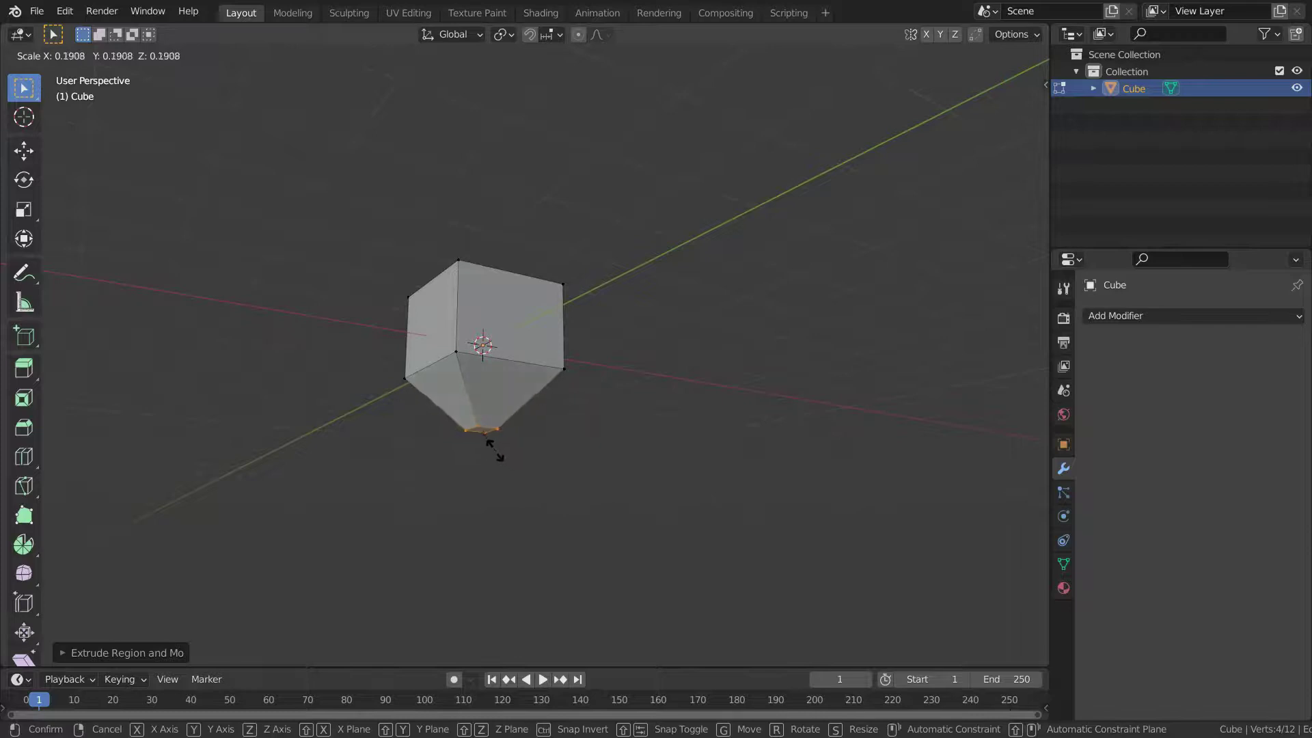
scroll(up, 3)
middle_click(548, 423)
- Delete the top face again and view the pointed open cube from the front
key(Delete)
middle_click(562, 400)
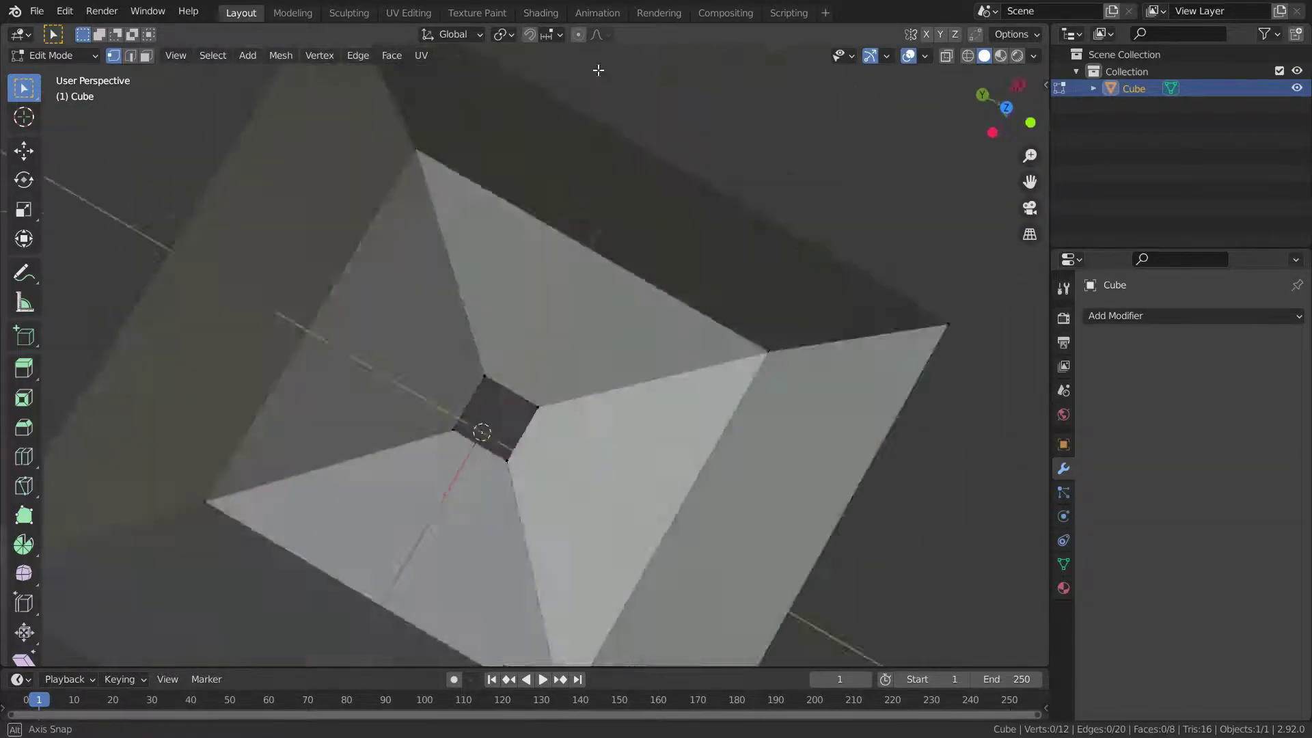
scroll(down, 3)
scroll(up, 3)
middle_click(674, 445)
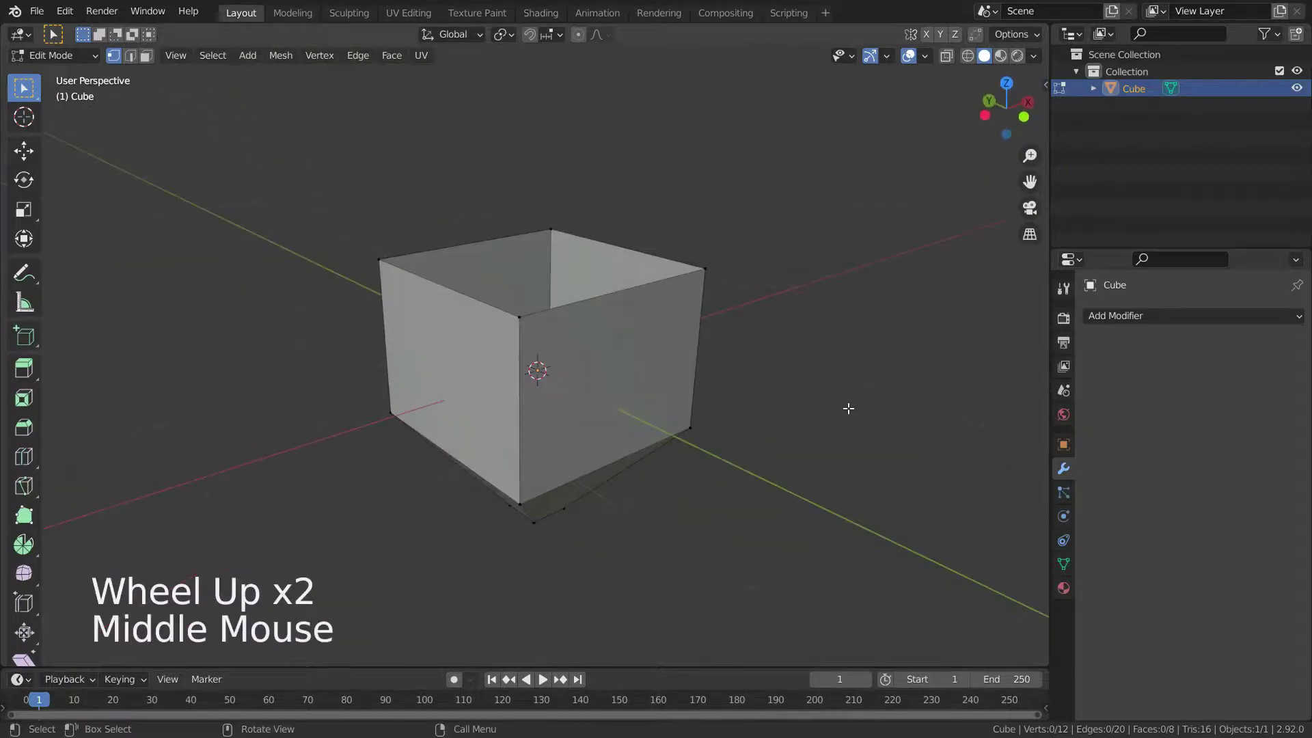
key(z)
scroll(up, 3)
middle_click(629, 416)
key(KP_1)
scroll(down, 3)
scroll(up, 3)
- Add a Solidify with Thickness Clamp 2.0, trying Angle Clamp and leaving it off
click(1170, 328)
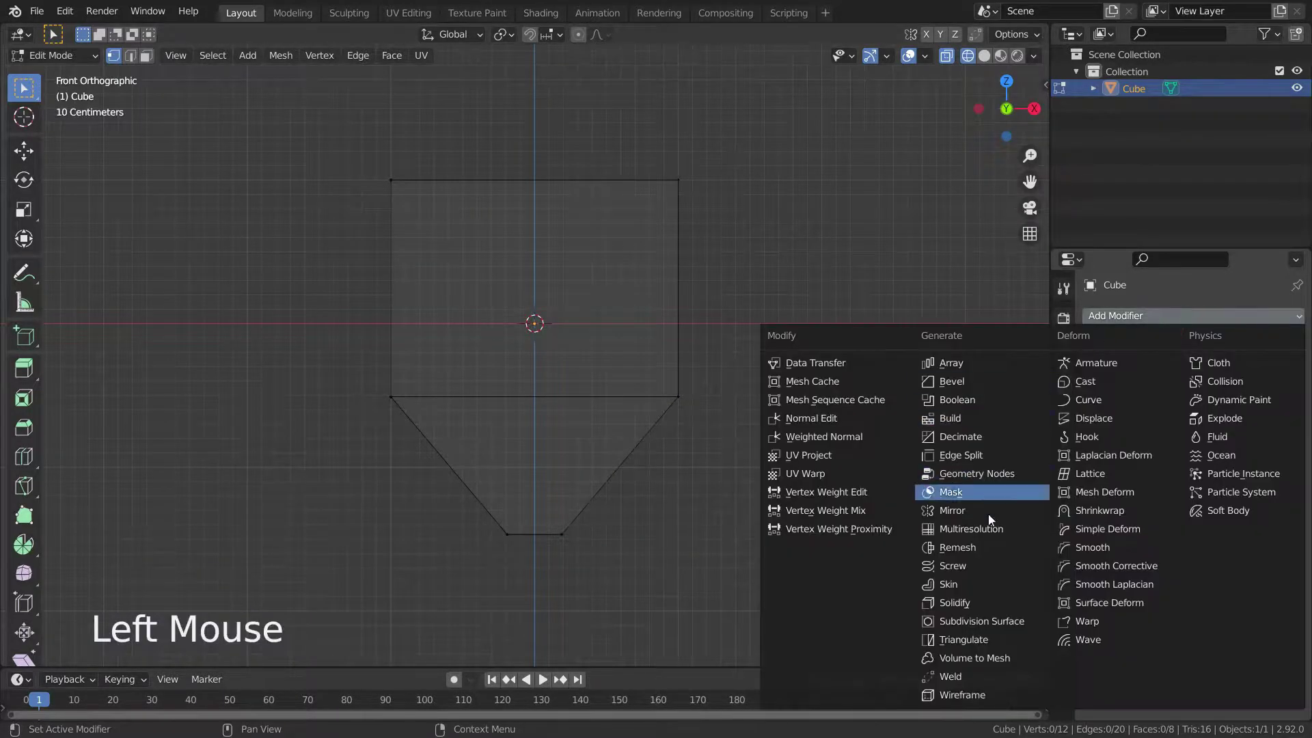
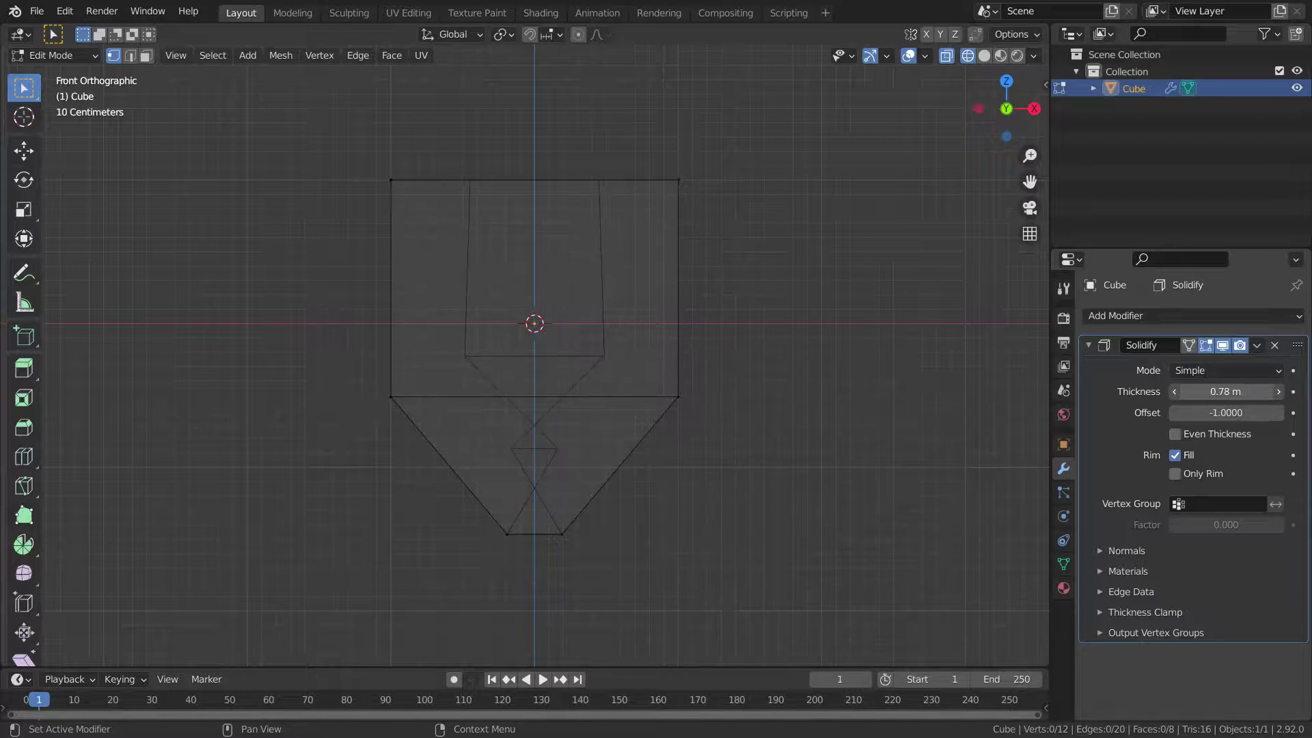
scroll(up, 3)
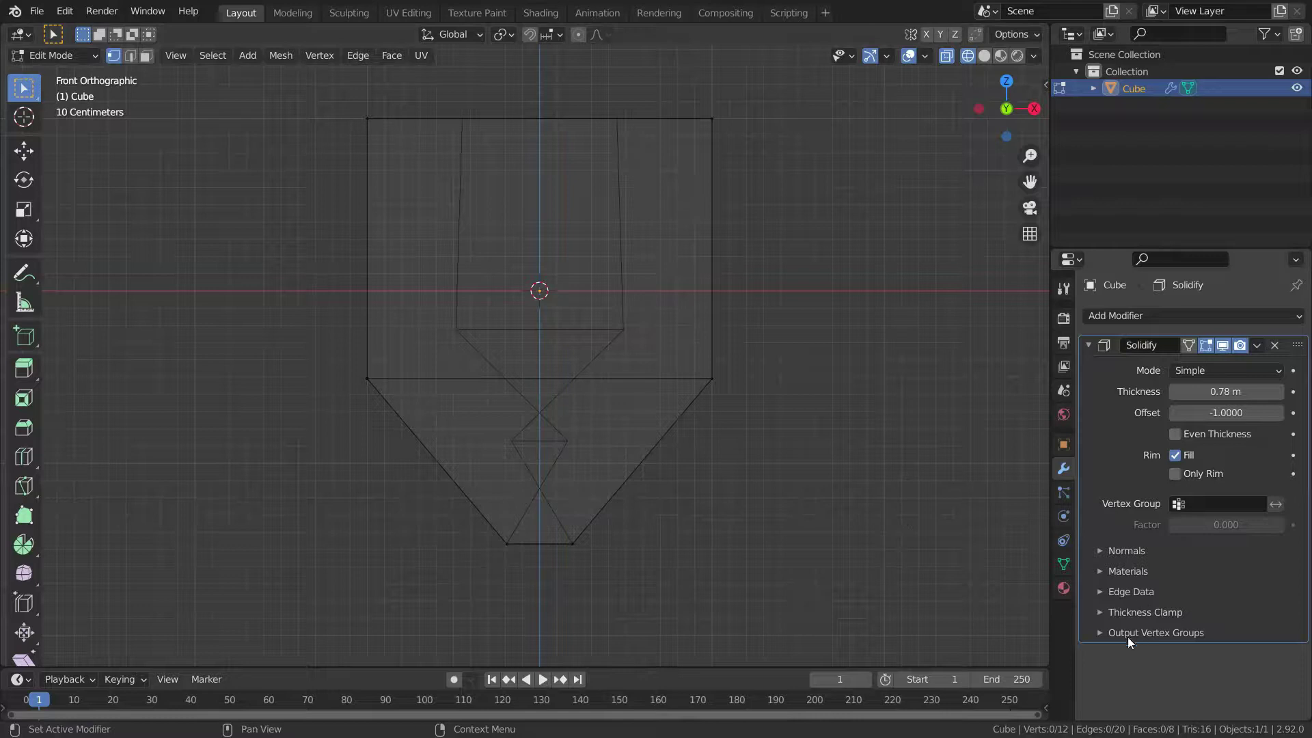
click(1104, 614)
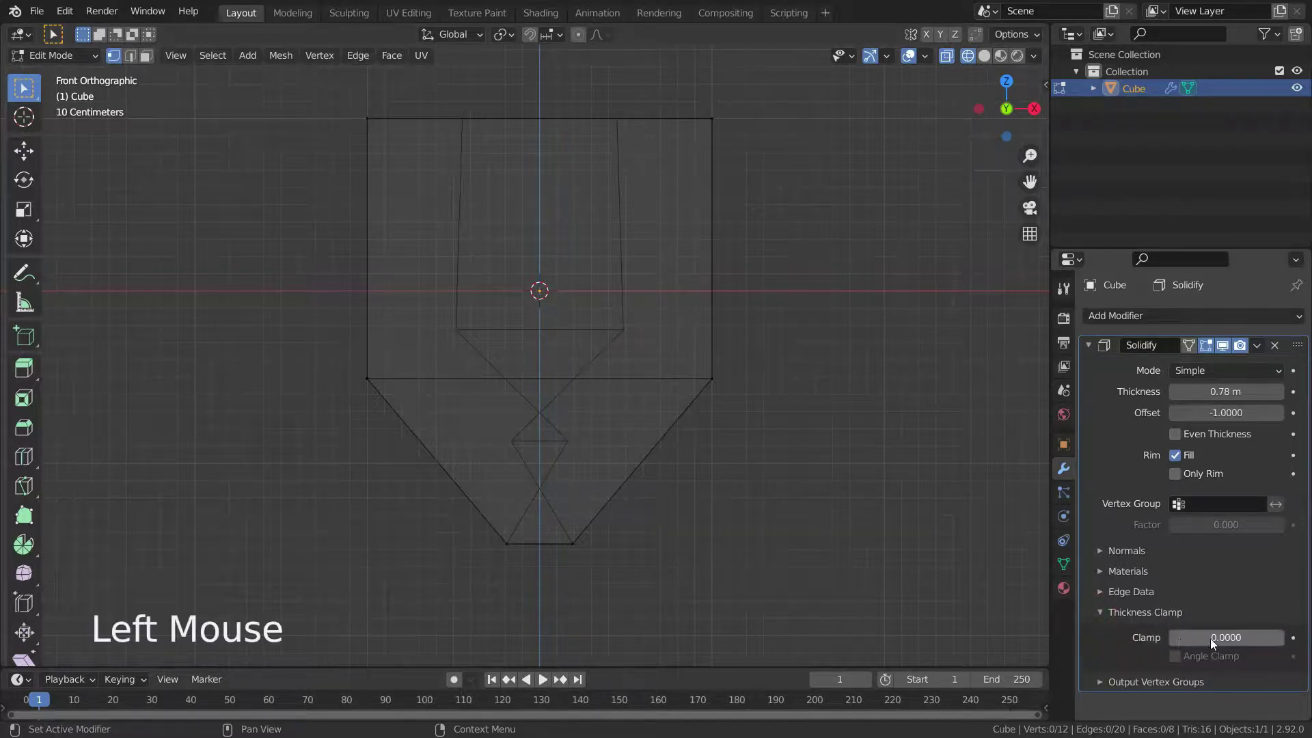
click(1189, 641)
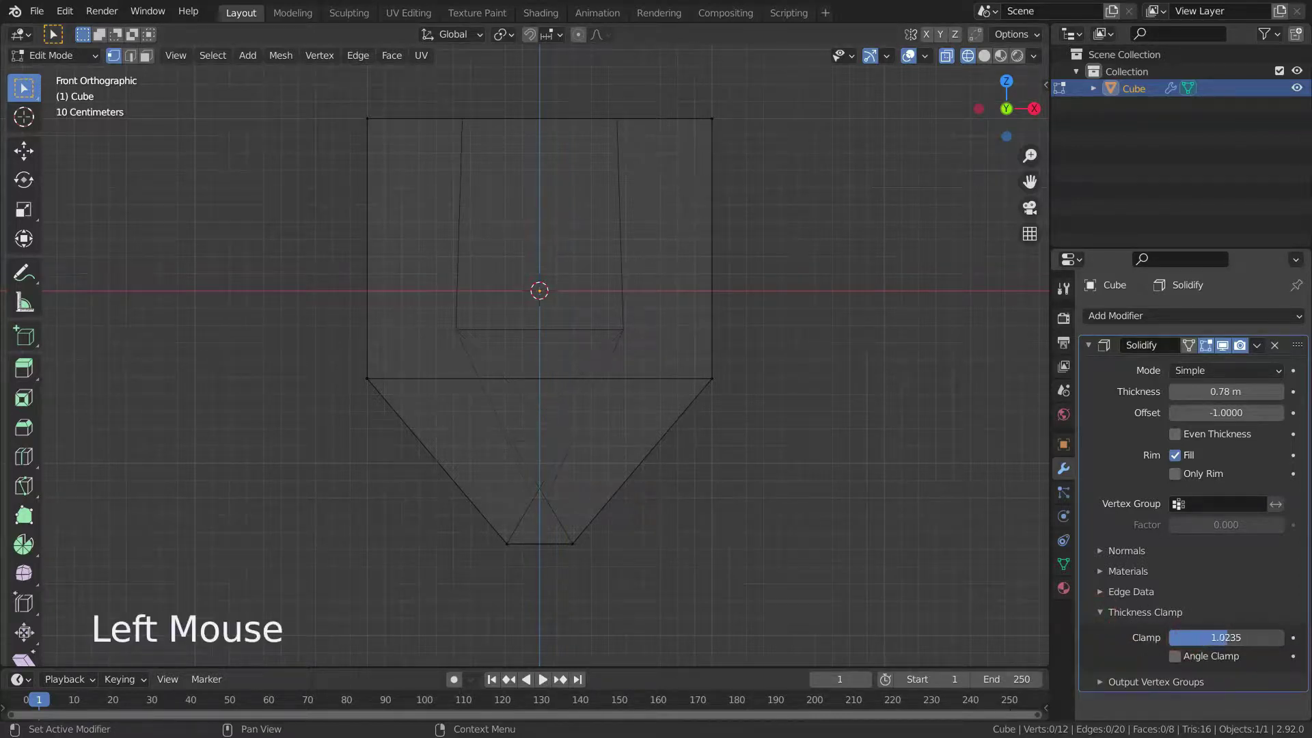
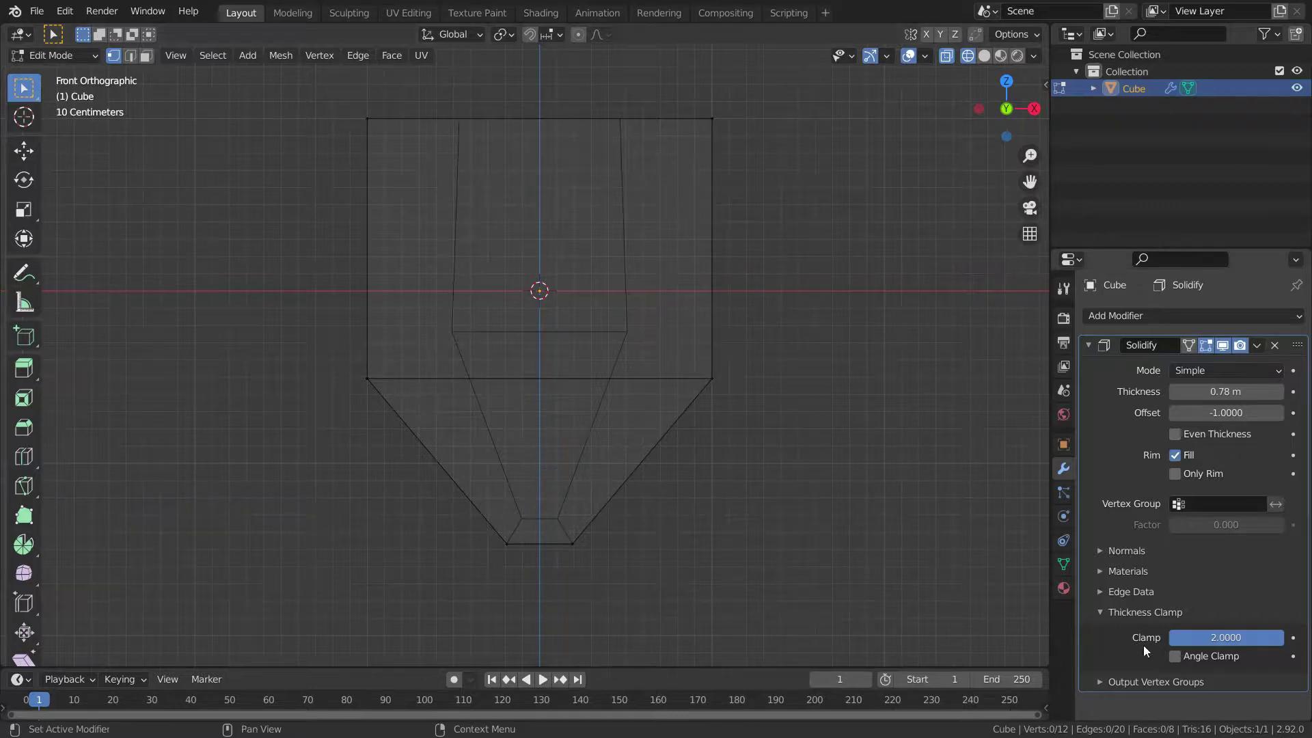
click(1176, 663)
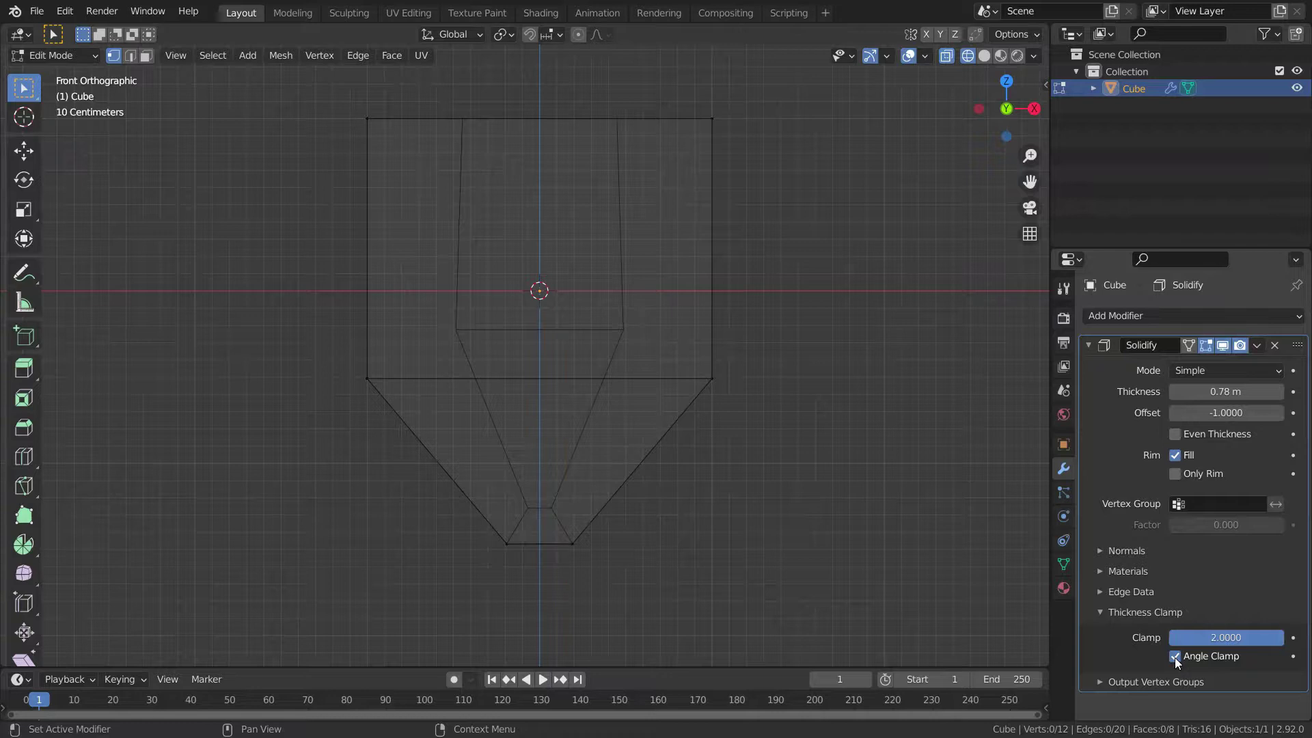
click(1176, 663)
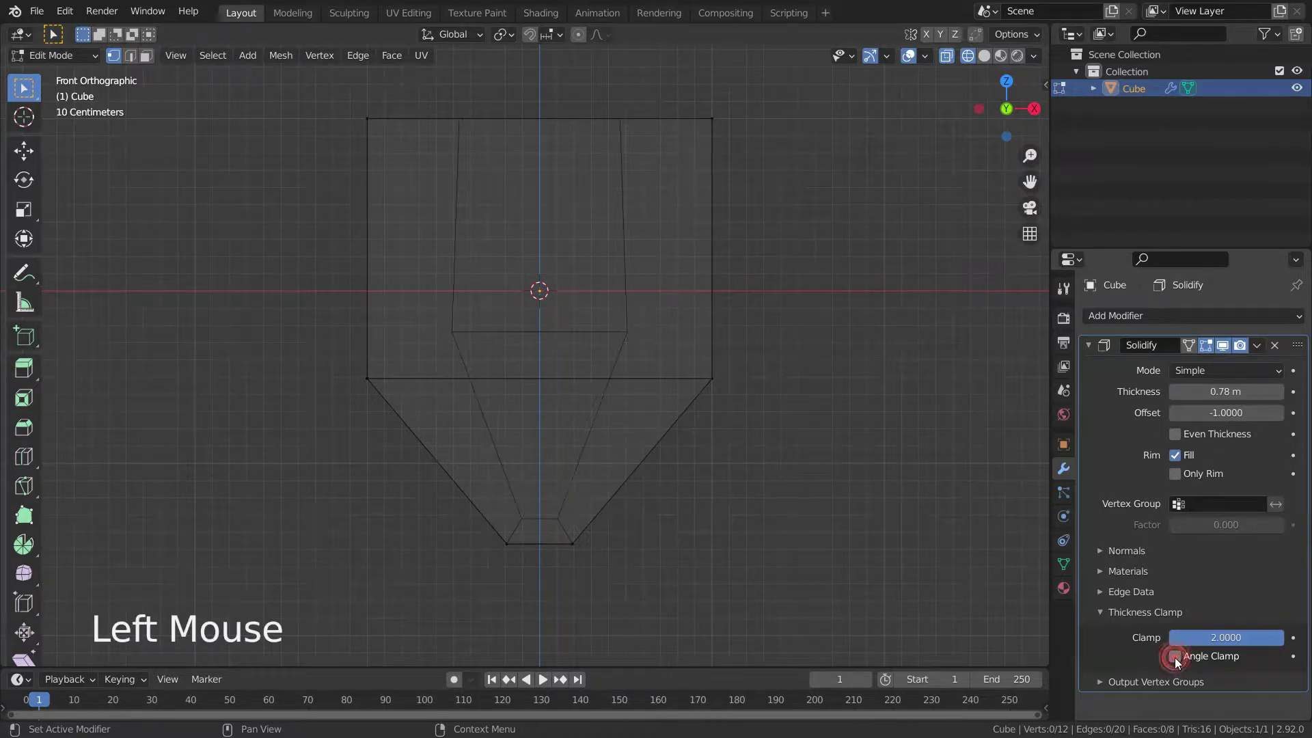
click(312, 338)
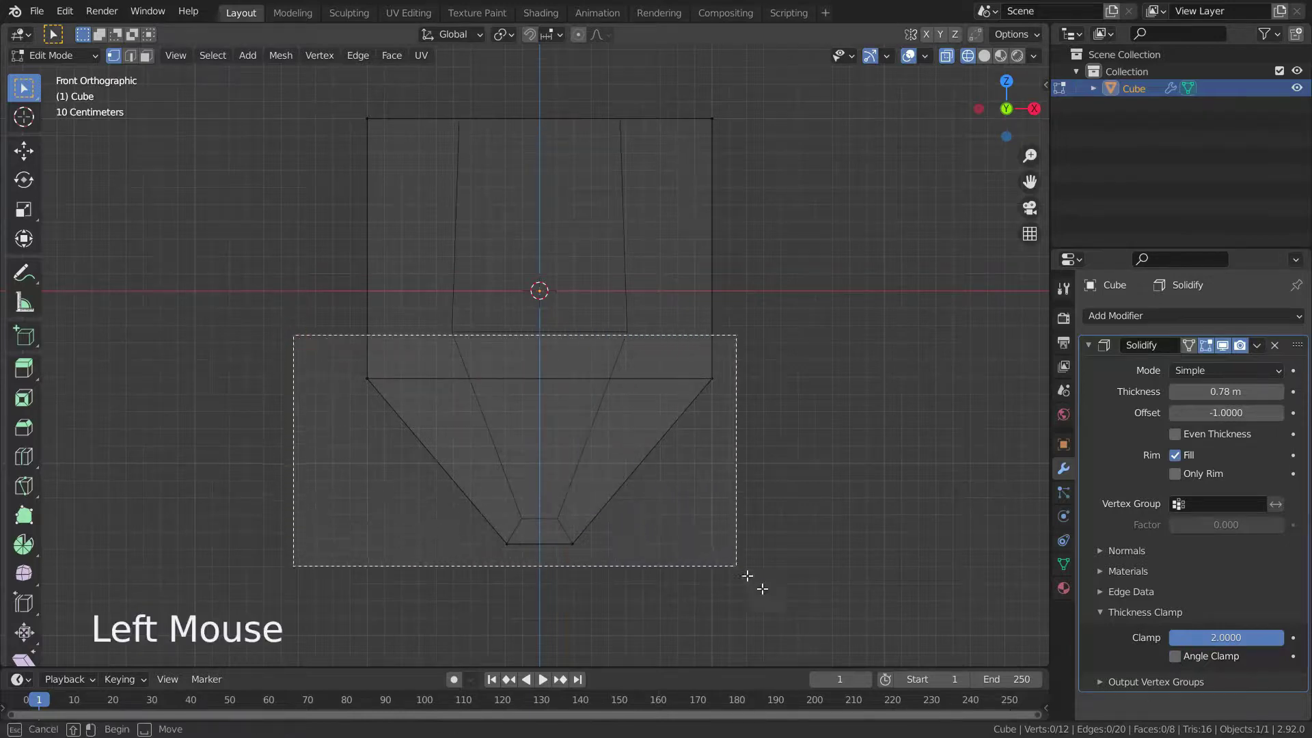
- Create vertex group 'solidified' from the bottom vertices and assign them, returning to modifiers
middle_click(669, 513)
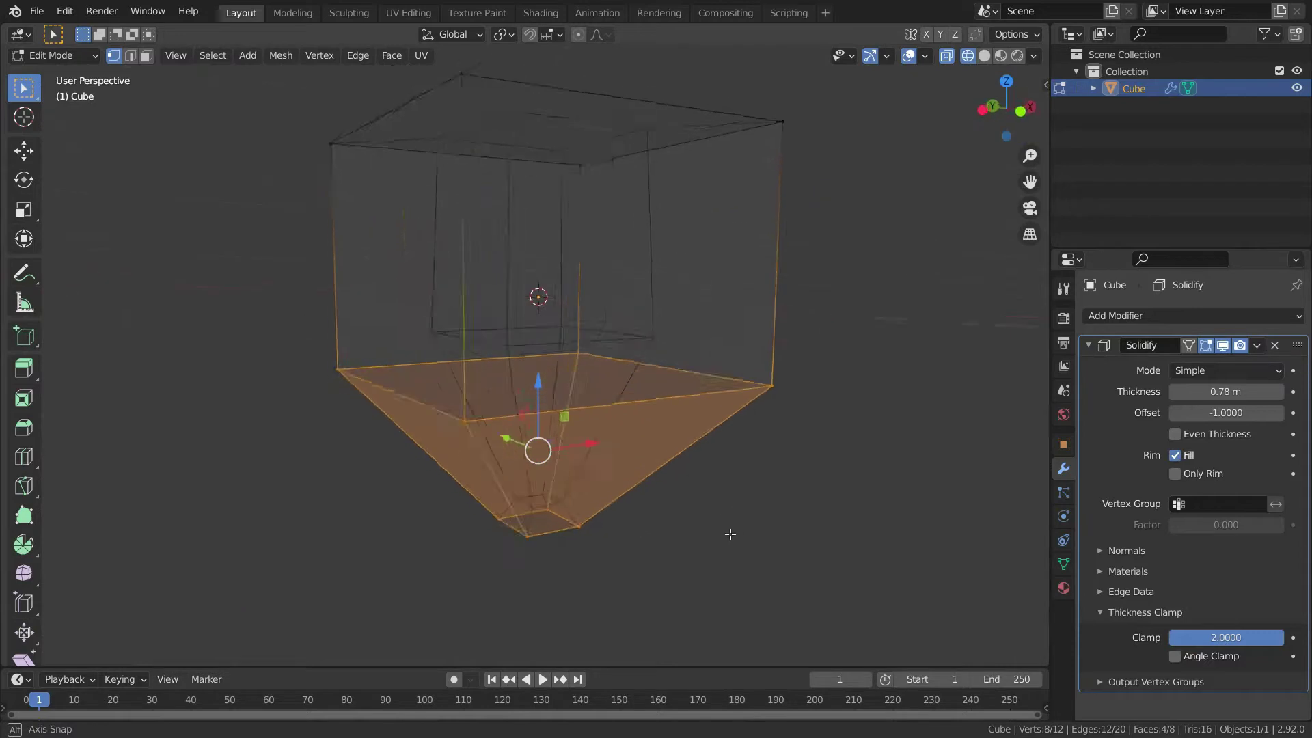
click(1063, 570)
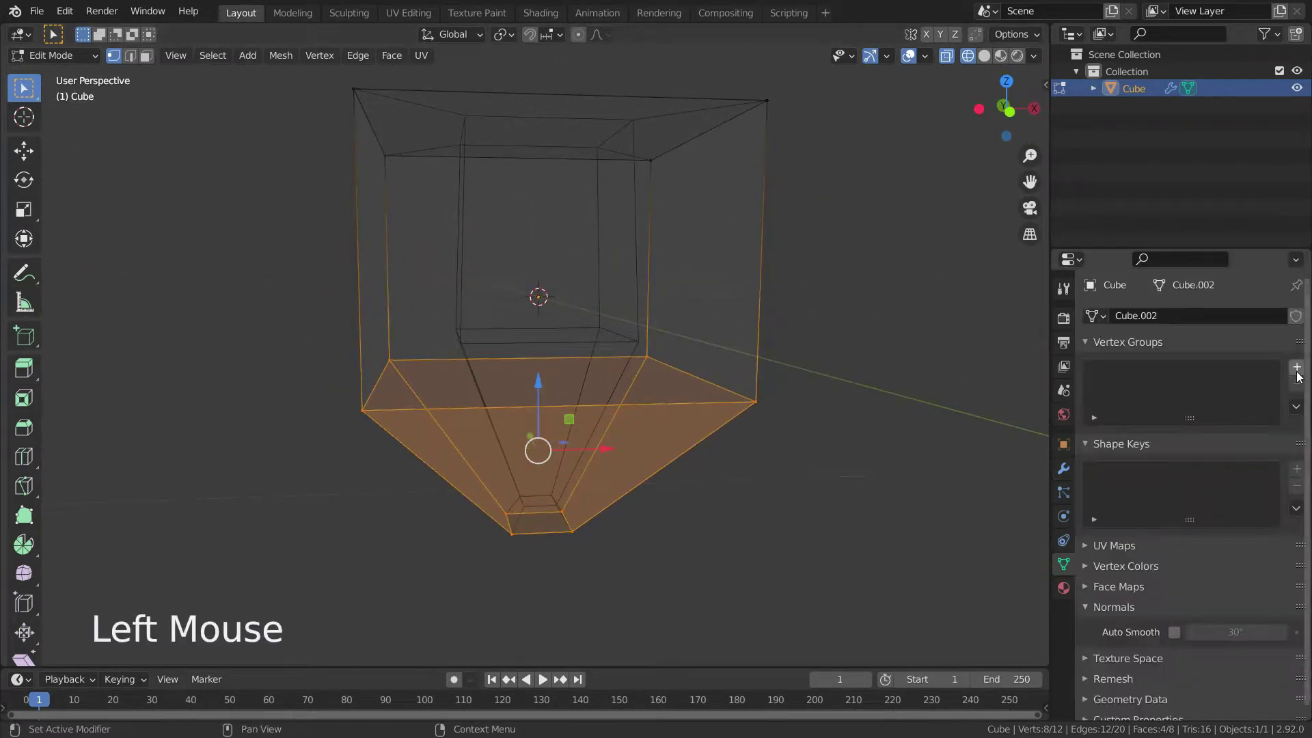
click(1298, 376)
double_click(1132, 376)
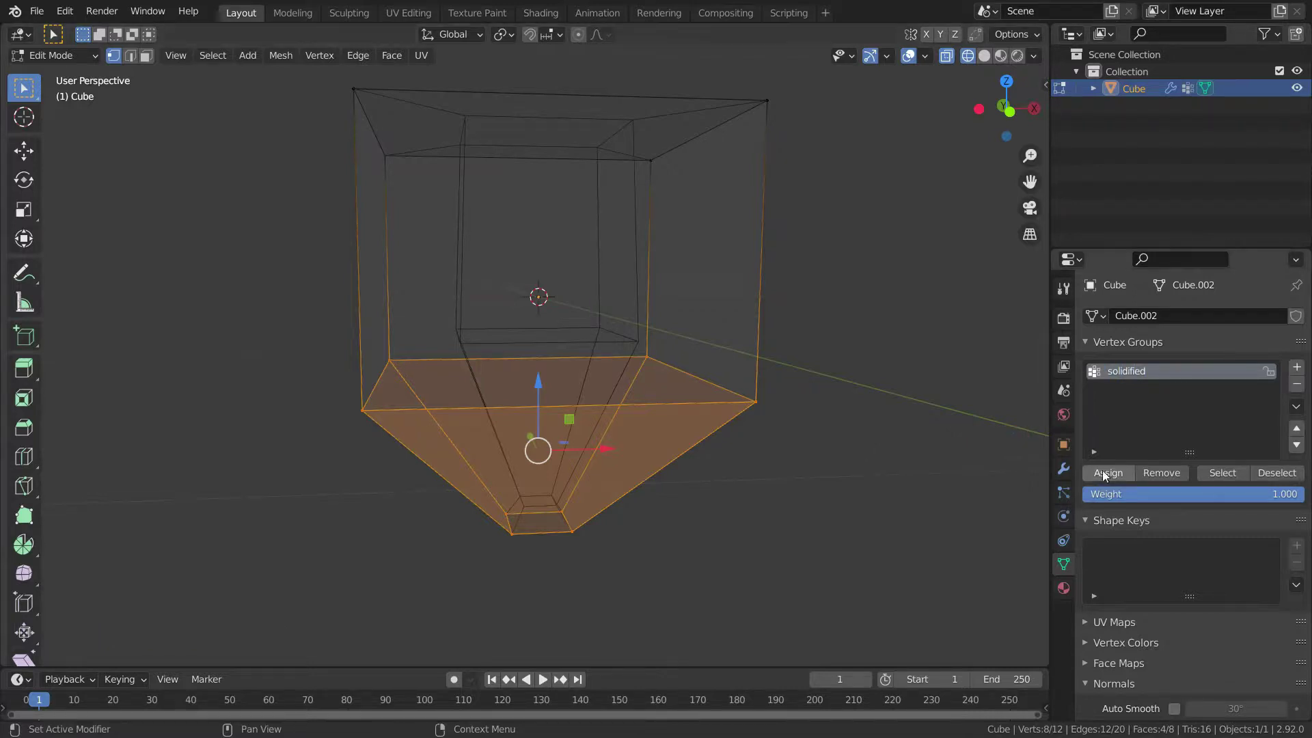
click(1106, 477)
click(1106, 477)
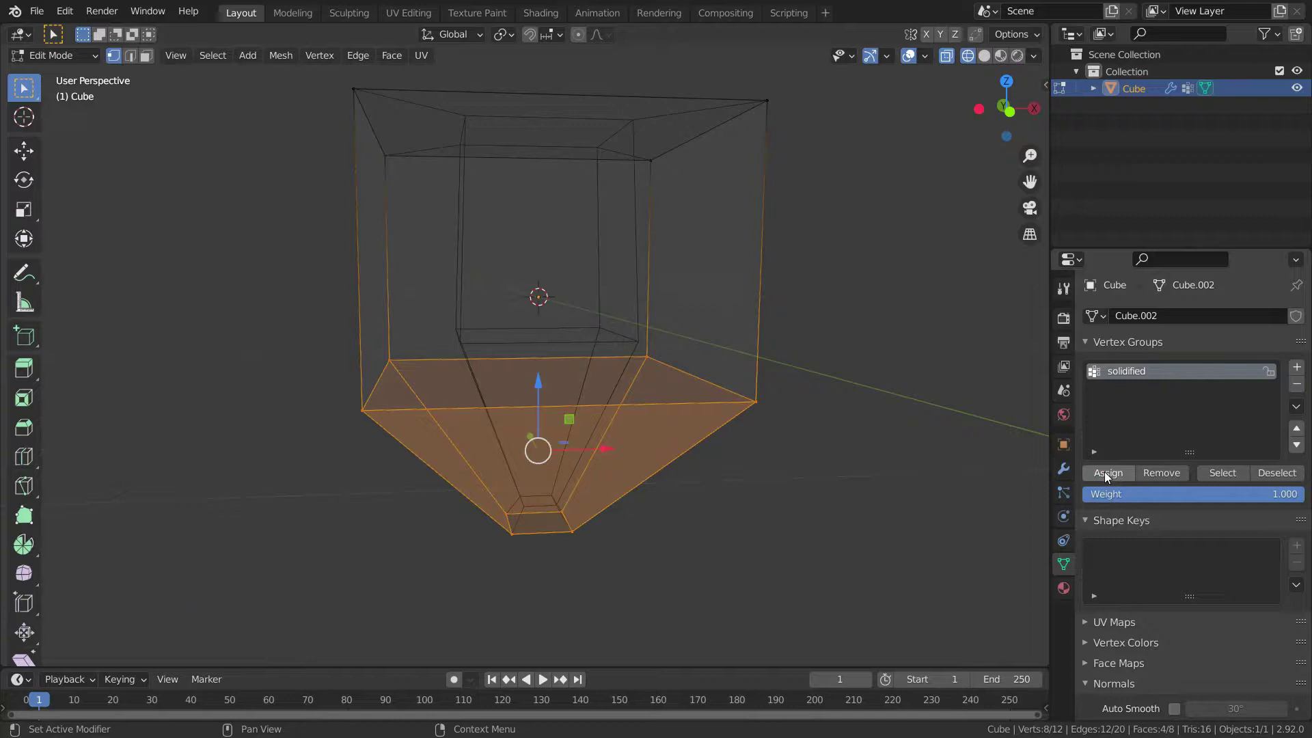
click(1064, 479)
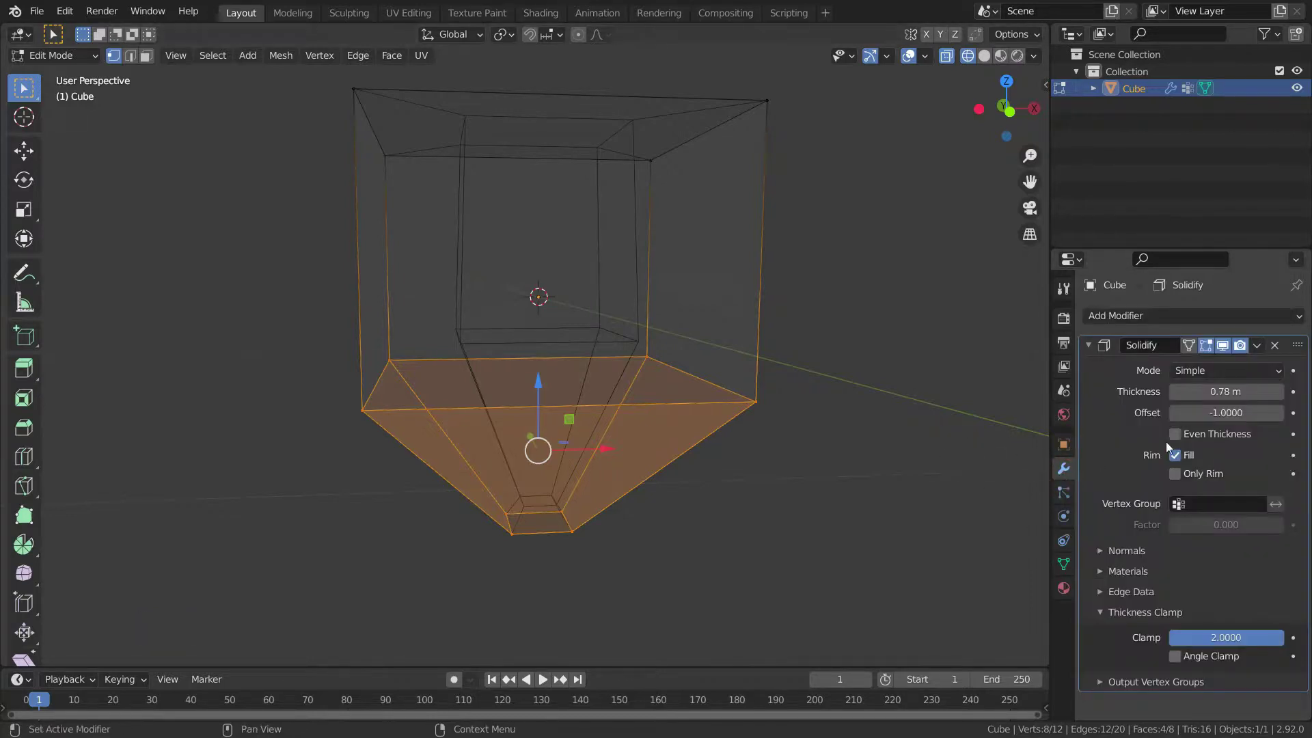
scroll(down, 3)
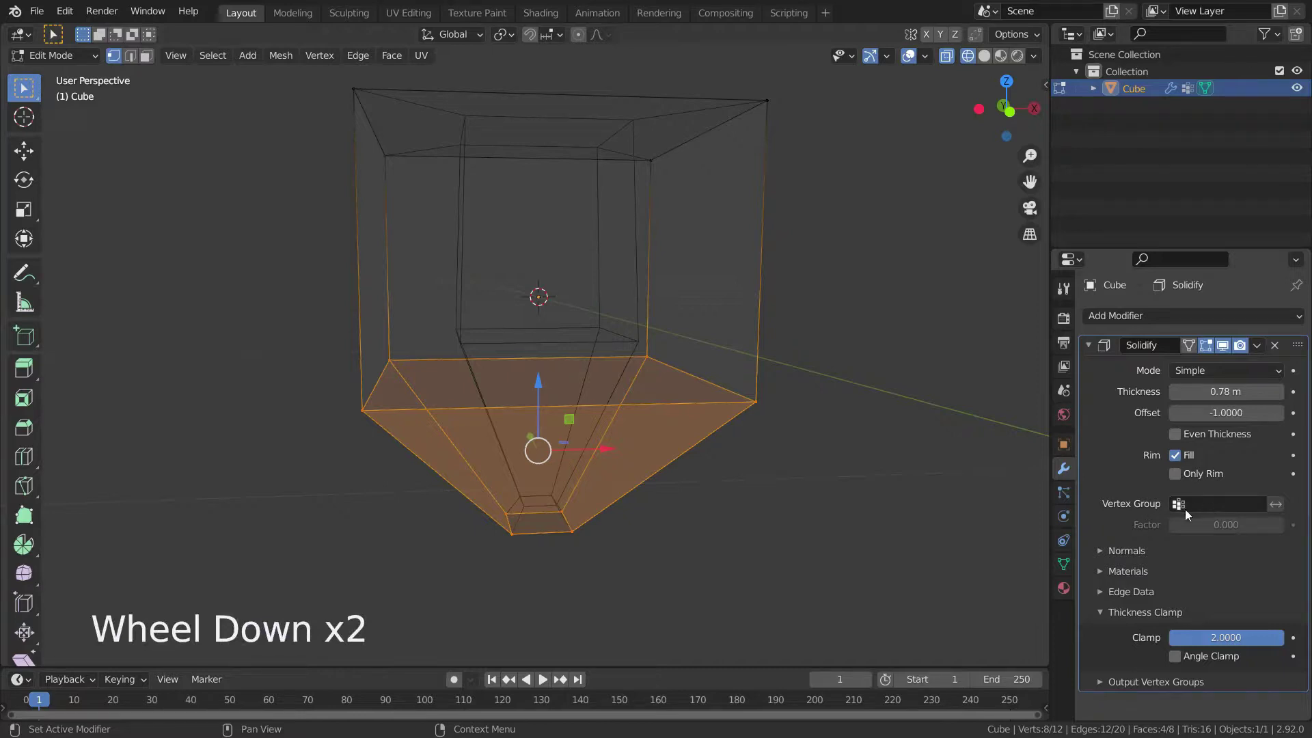
- Choose the 'solidified' vertex group to drive the Solidify thickness
click(1184, 511)
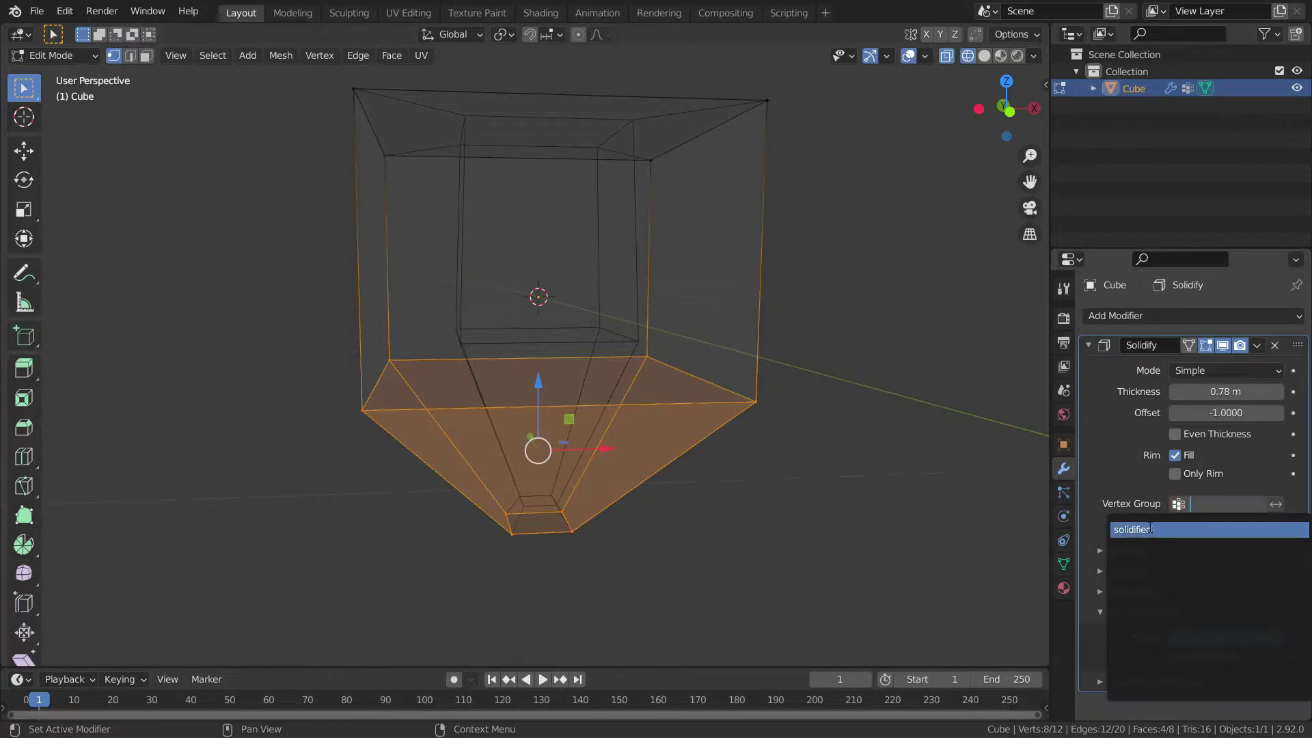
key(KP_3)
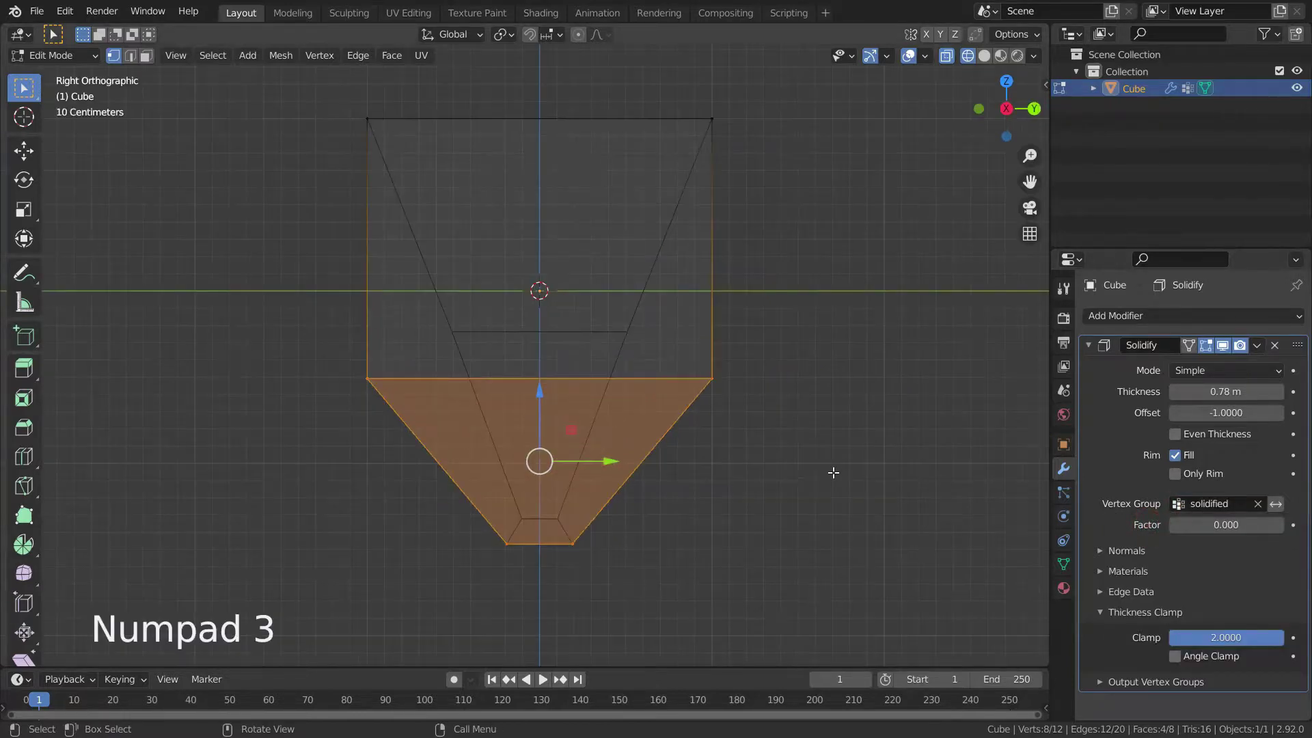
click(1259, 509)
click(1184, 507)
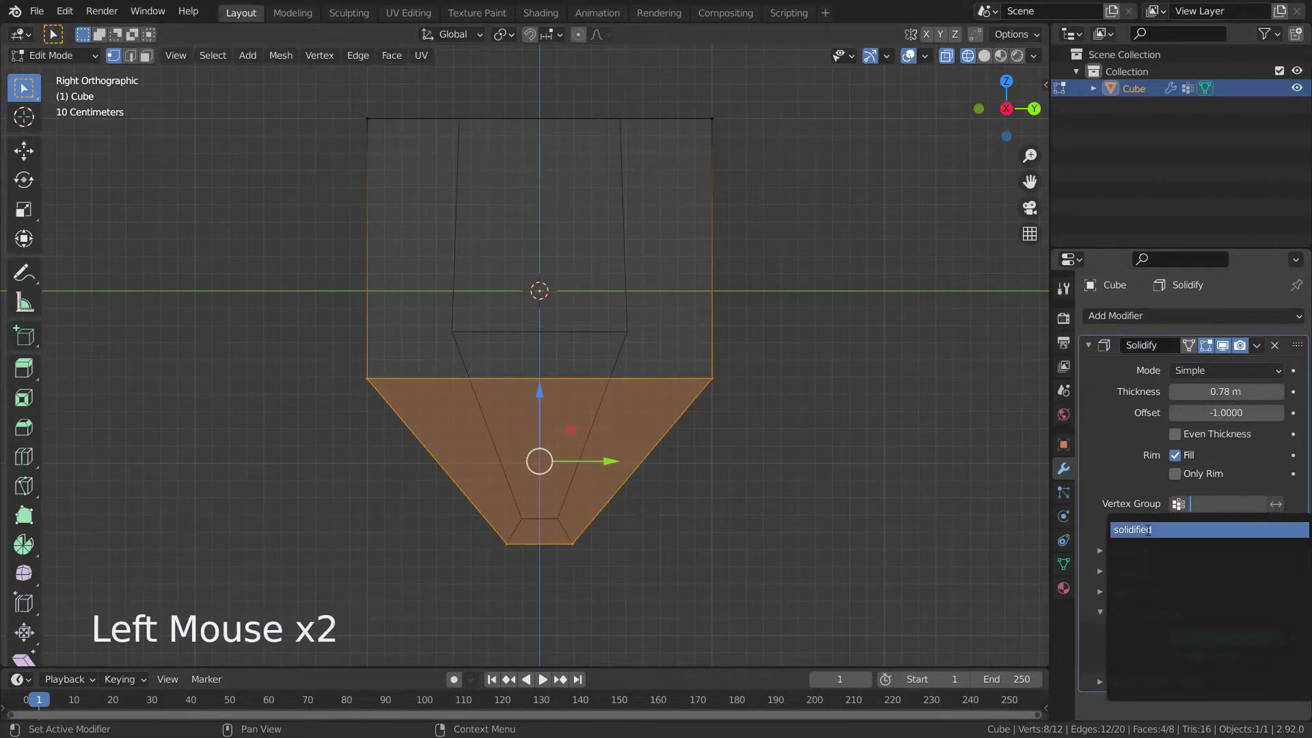
scroll(down, 3)
click(781, 378)
scroll(up, 3)
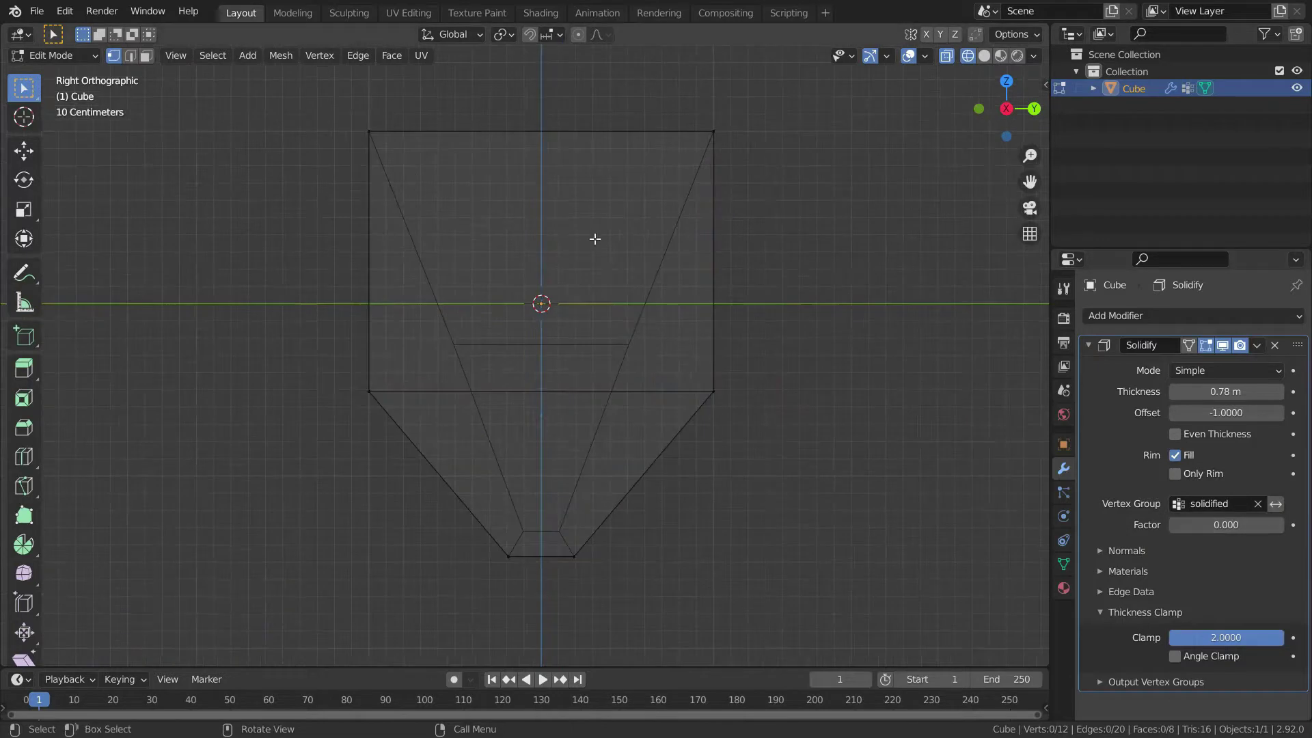
- Inspect the cube from the side in wireframe to check the shell
key(z)
middle_click(593, 274)
scroll(down, 3)
scroll(up, 3)
middle_click(575, 318)
key(KP_3)
key(z)
scroll(down, 3)
scroll(up, 3)
- Invert the vertex group's effect and raise its thickness factor toward 1
click(1185, 534)
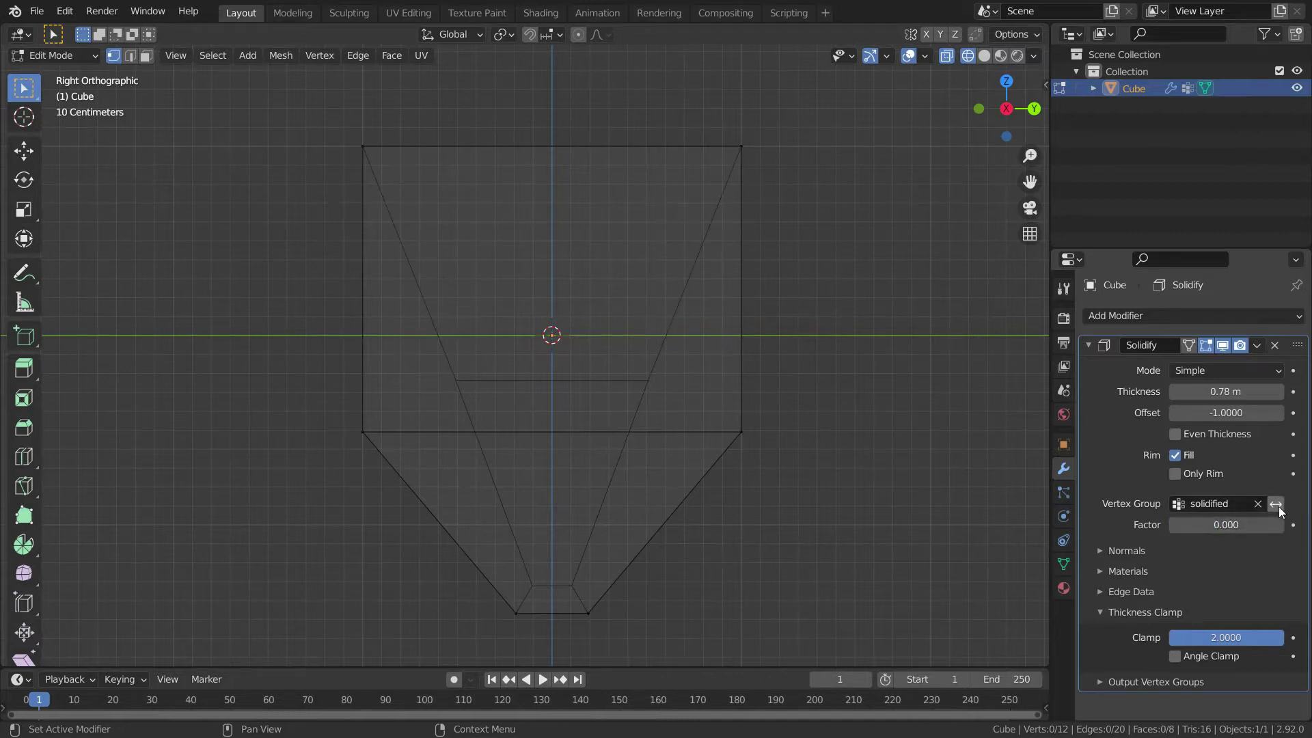
click(1283, 509)
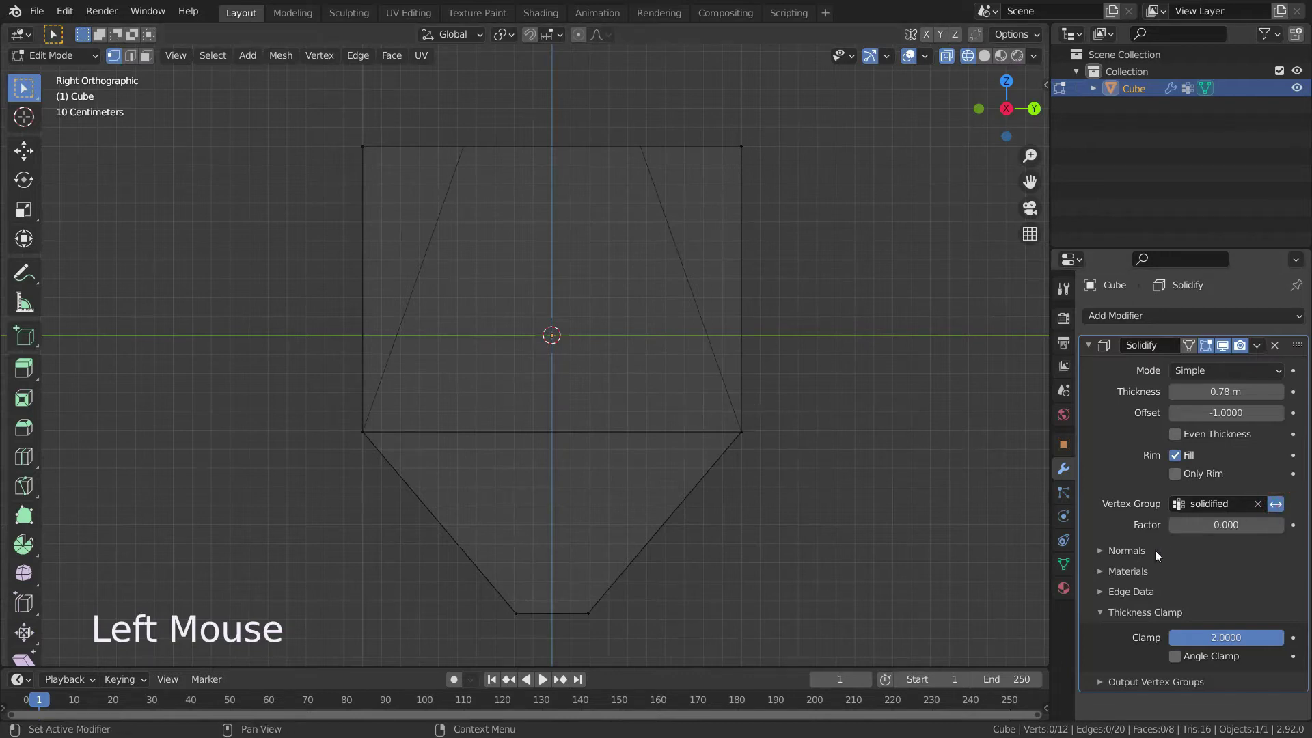
click(1177, 533)
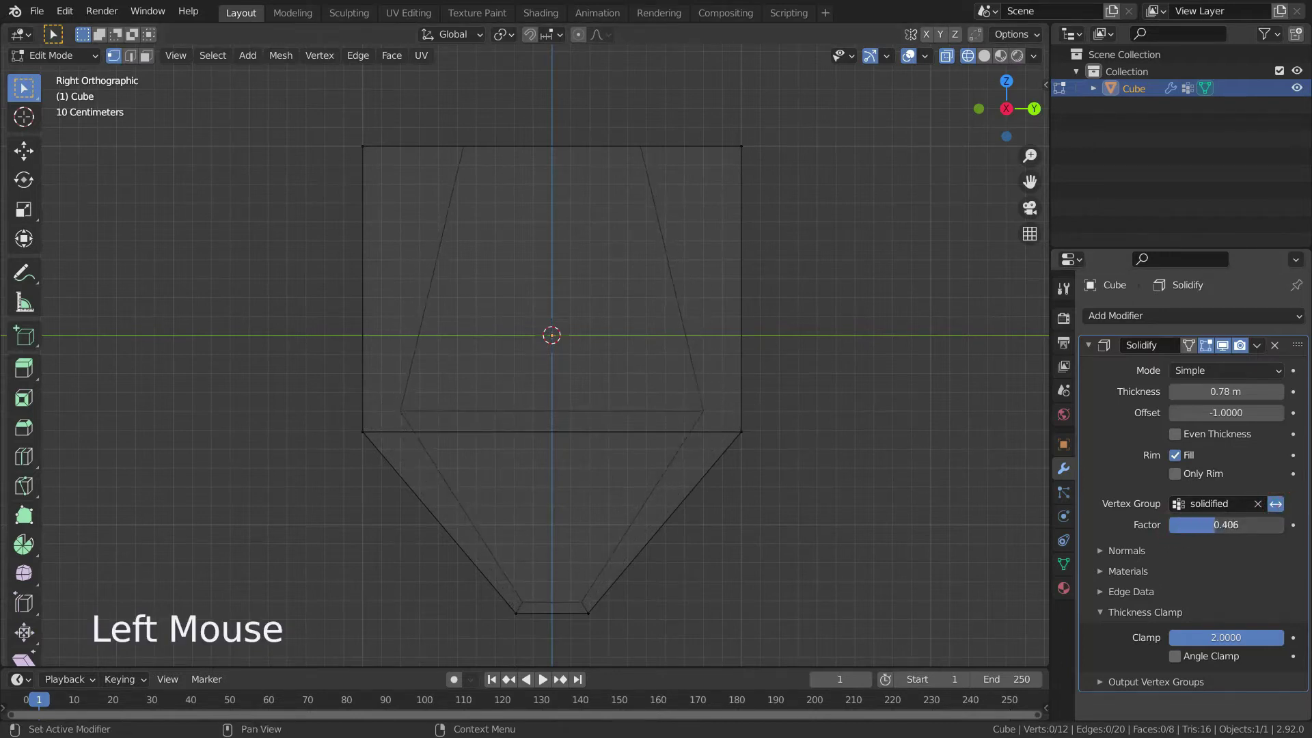